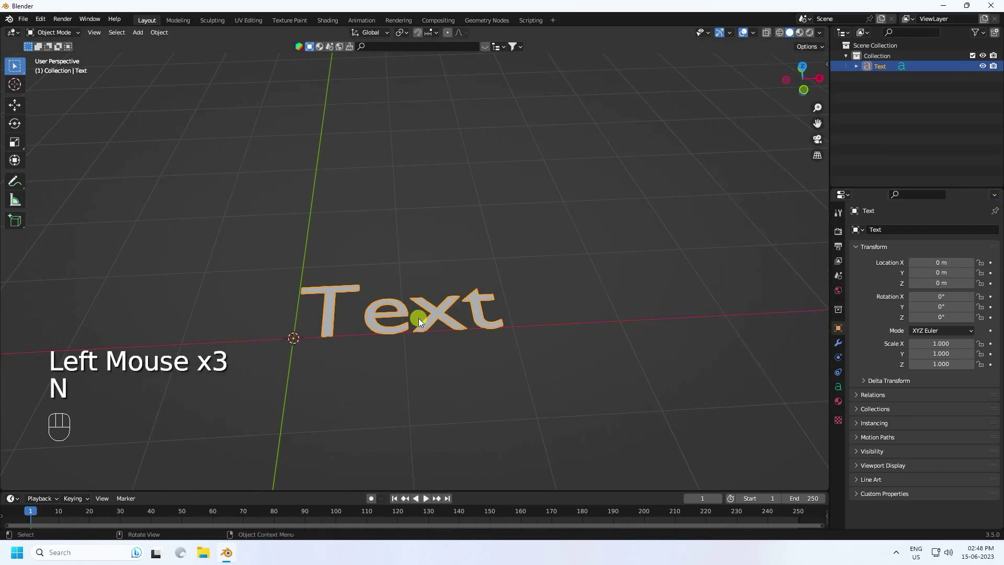
Replace the default 'Text' content with the single letter S
left_click(439, 324)
key("Tab")
key("BackSpace")
key("BackSpace")
key("BackSpace")
key("BackSpace")
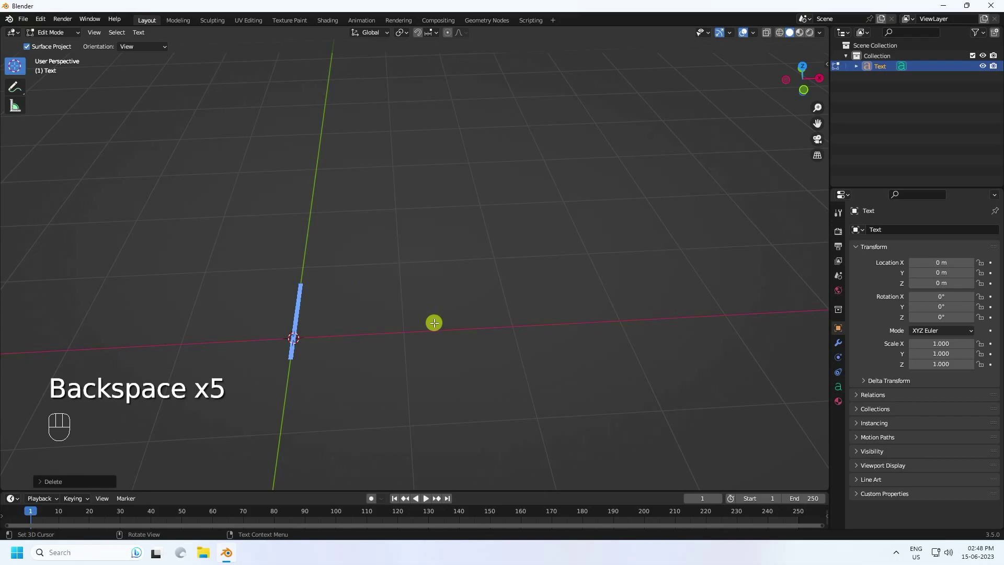
key("shift+s")
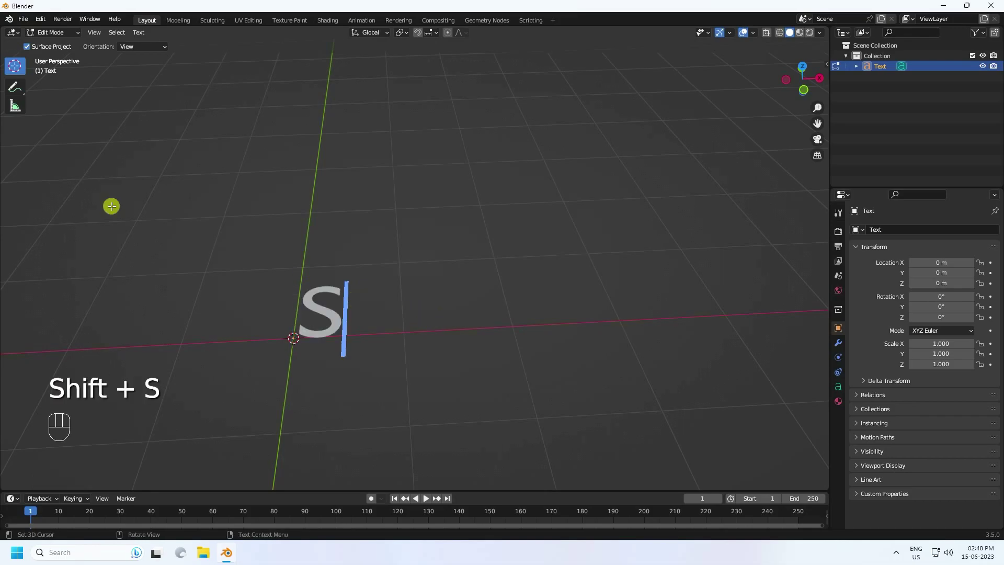
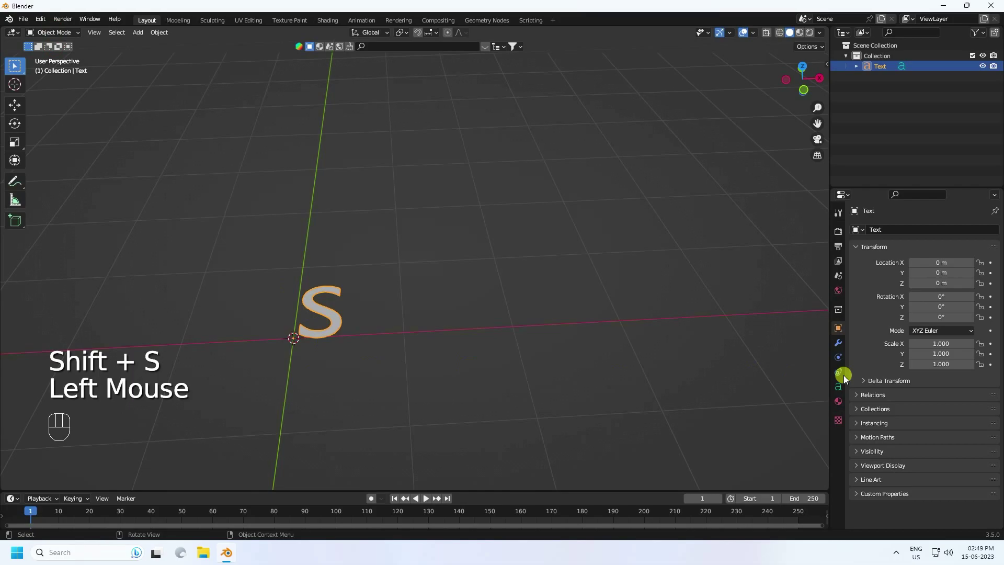
Align the text Center horizontally and Middle vertically on its origin
left_click(839, 393)
left_click_drag(930, 398, 890, 400)
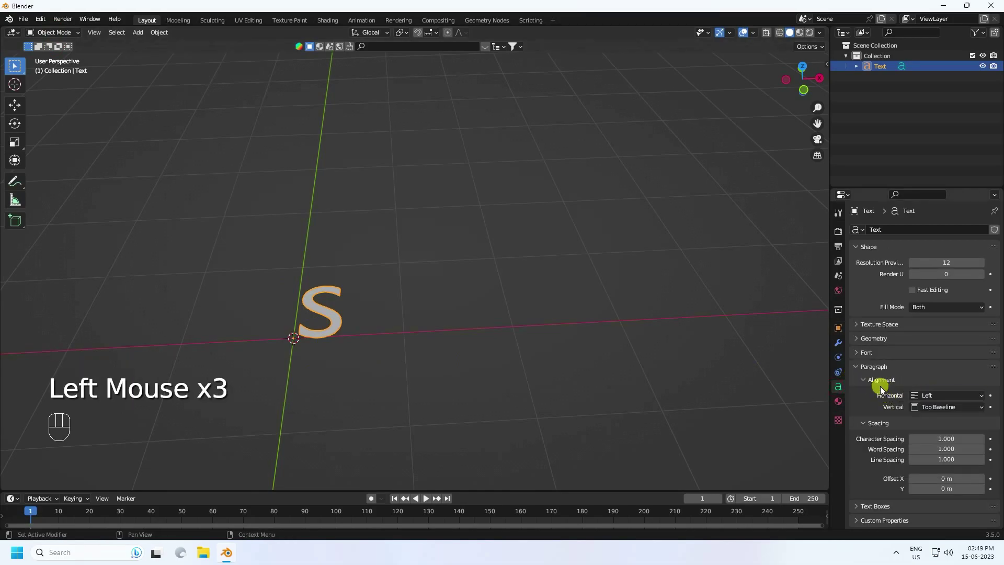
left_click_drag(932, 400, 930, 420)
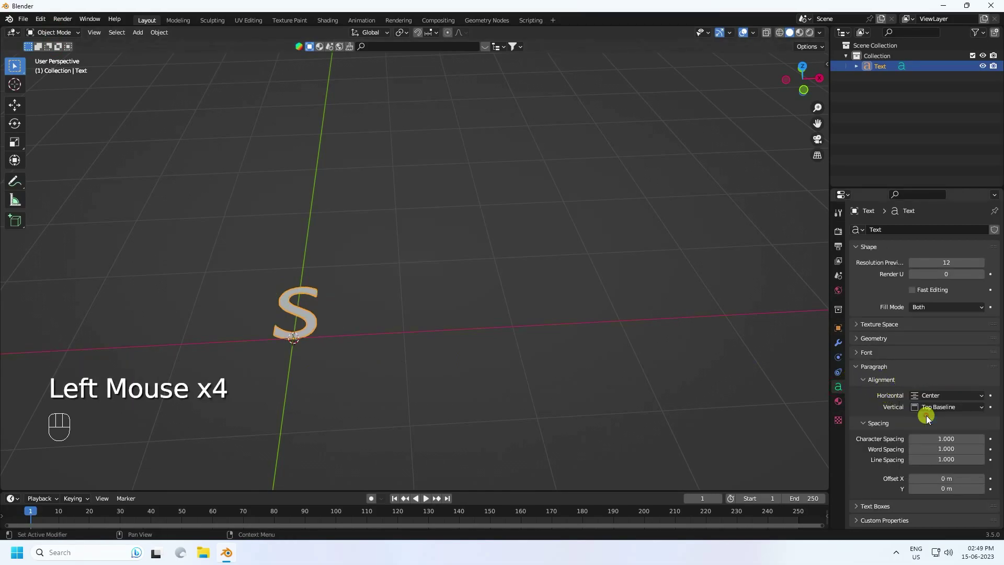
left_click_drag(951, 407, 929, 445)
scroll("up", 3)
middle_click(262, 352)
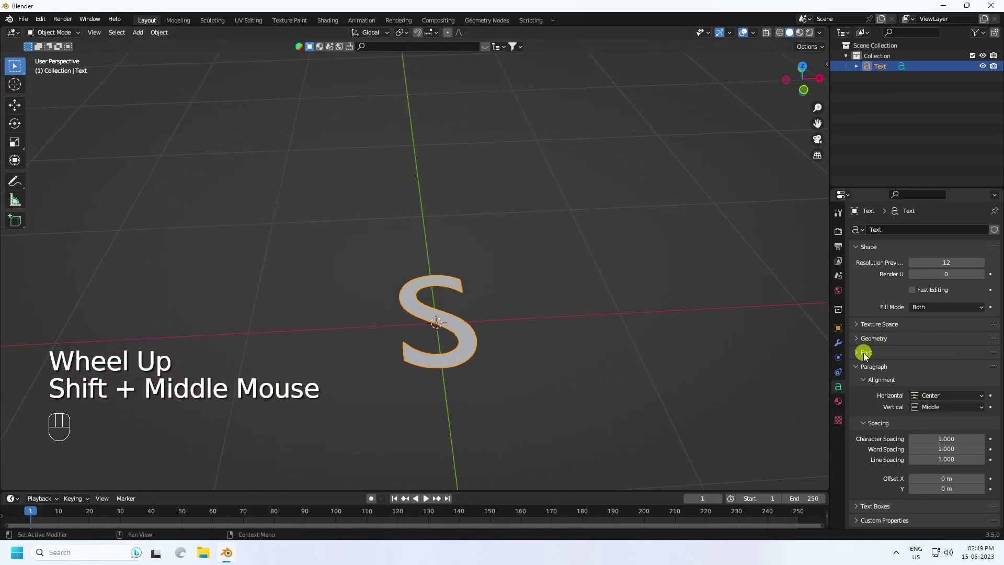
left_click(863, 358)
Set the letter's font to Arial Black and rotate the S to stand upright
left_click(982, 373)
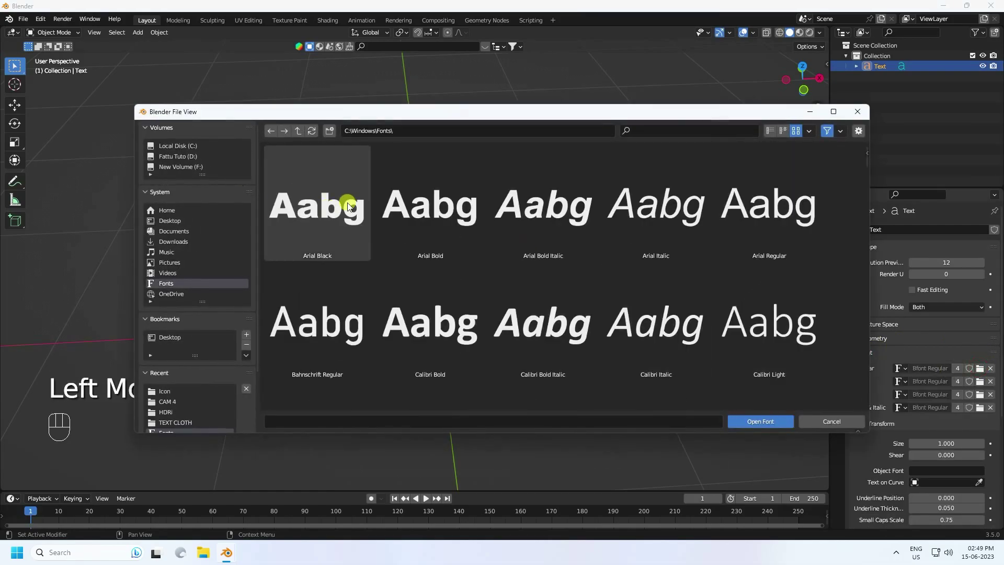
scroll("up", 3)
left_click_drag(491, 360, 420, 353)
scroll("down", 3)
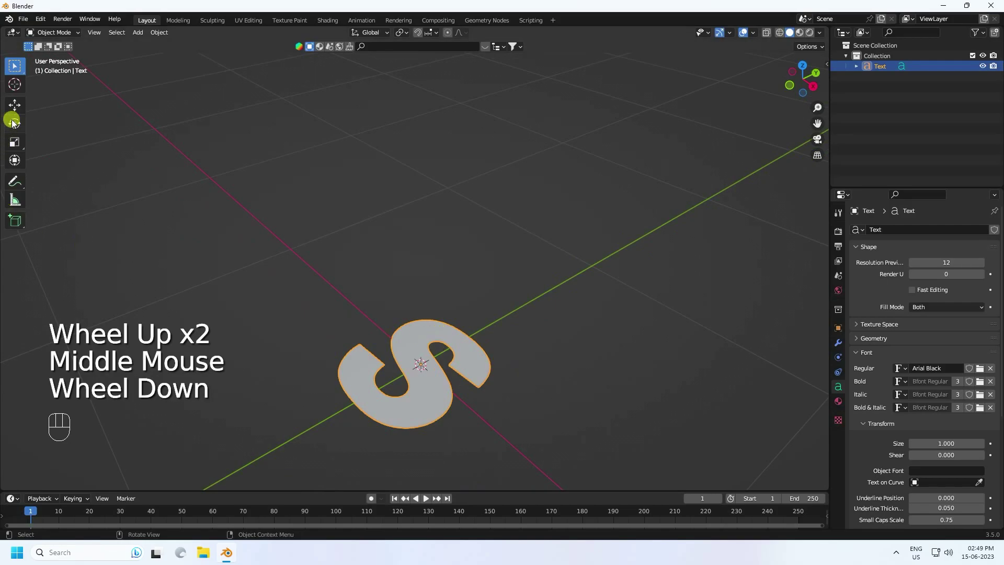
left_click(18, 127)
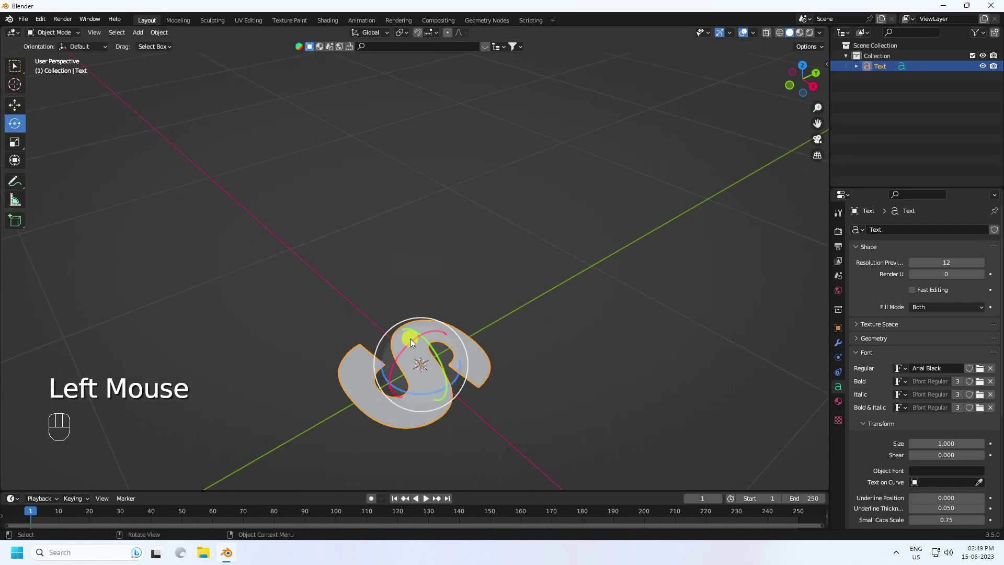
left_click_drag(415, 345, 407, 382)
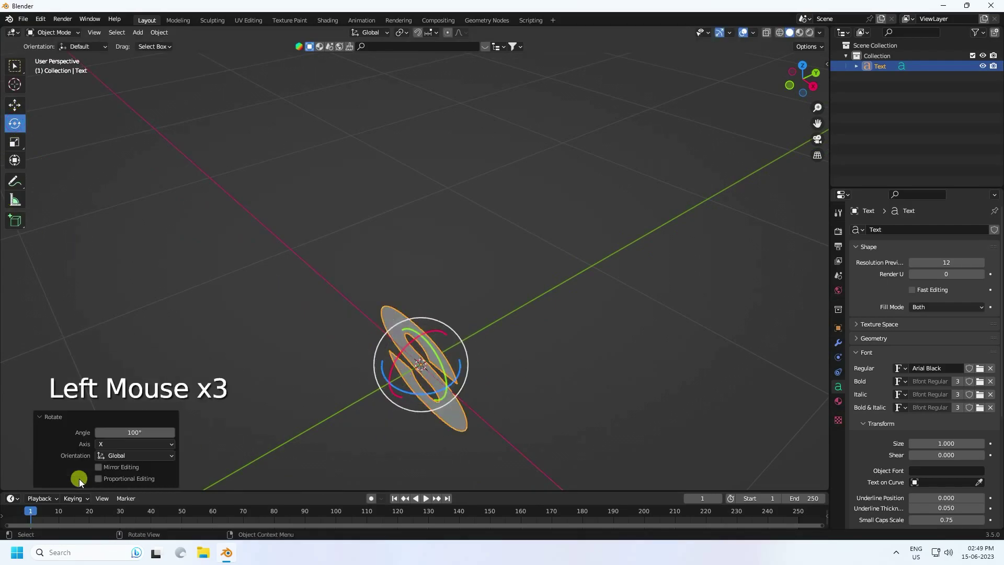
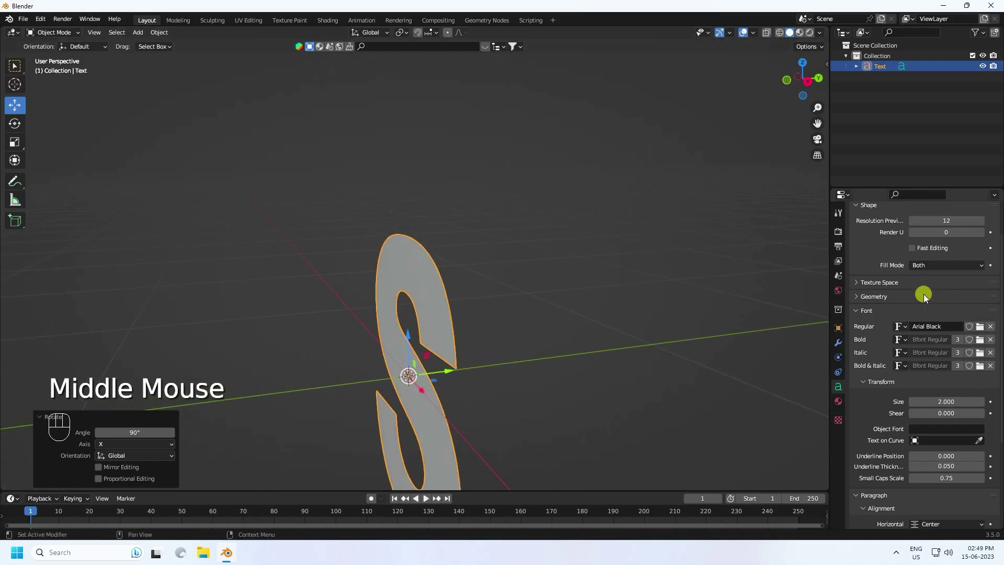
Extrude the letter S to a thickness of 0.12 m in the Geometry settings
left_click(860, 301)
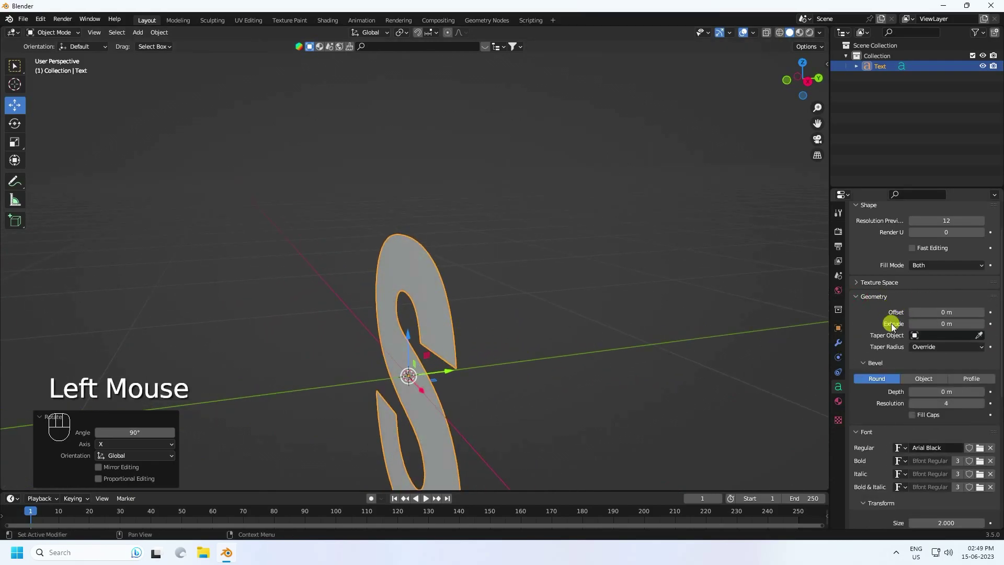
left_click(983, 328)
left_click(983, 328)
left_click(983, 328)
left_click(984, 328)
left_click(983, 328)
double_click(983, 328)
left_click(983, 329)
left_click(984, 329)
double_click(983, 329)
left_click(919, 331)
left_click(919, 331)
left_click_drag(635, 298, 654, 288)
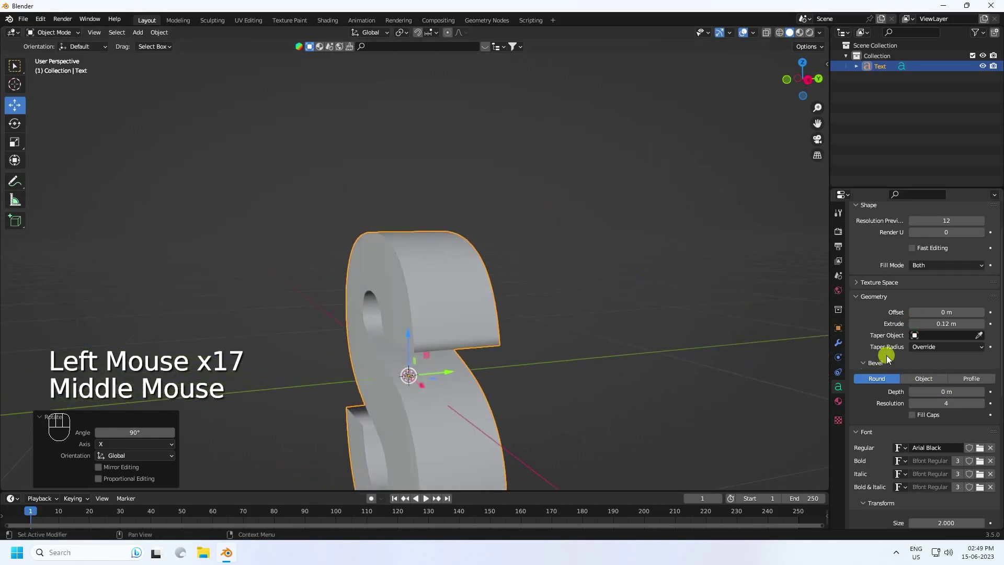
left_click(912, 331)
Orbit around the letter to inspect the new thickness
left_click_drag(520, 317, 549, 297)
scroll("down", 3)
left_click_drag(511, 364, 427, 340)
scroll("up", 3)
left_click_drag(428, 341, 303, 333)
double_click(987, 329)
left_click_drag(654, 367, 668, 377)
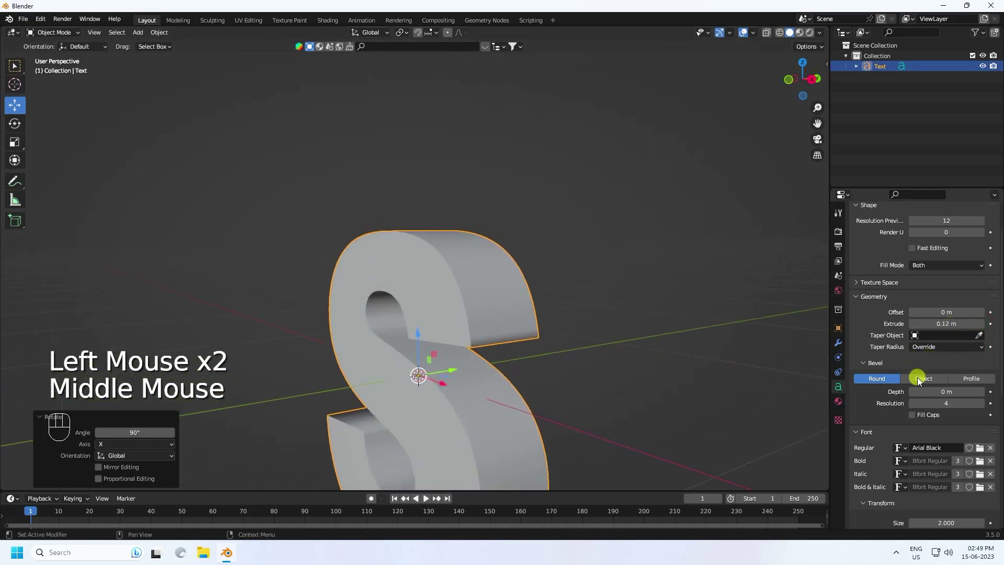
scroll("down", 3)
scroll("up", 3)
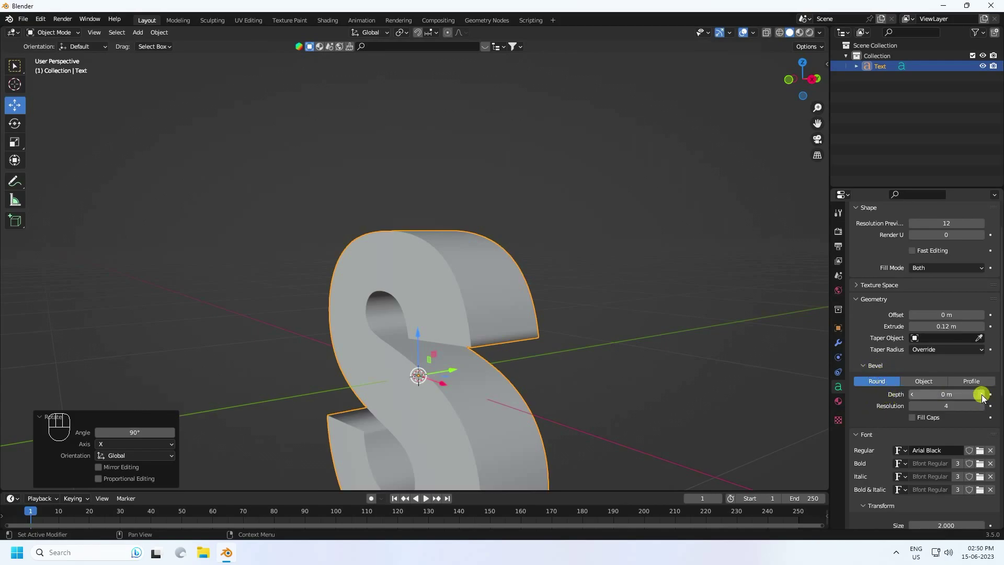
Give the S a rounded bevel of 0.01 m depth with resolution 5
left_click(983, 400)
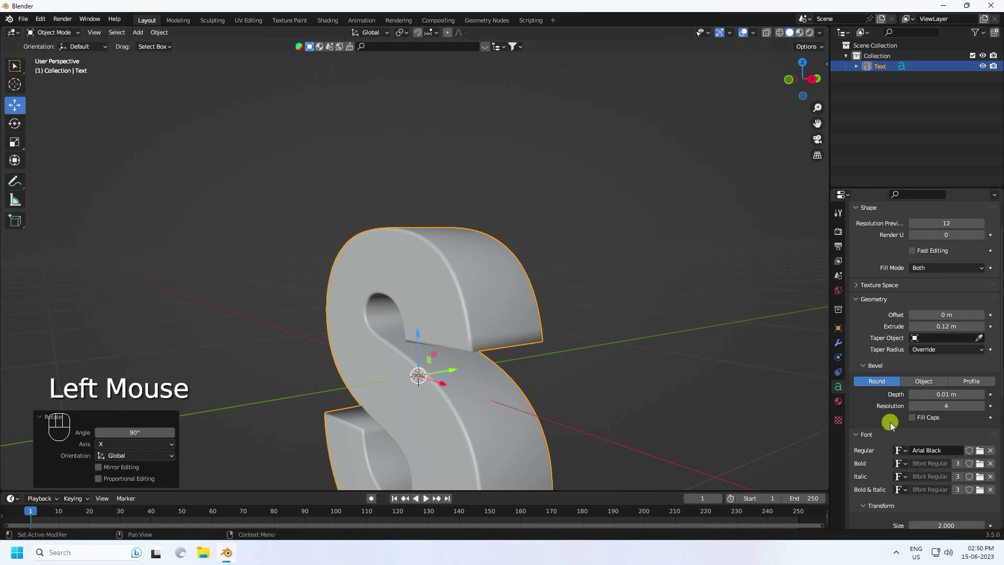
left_click(984, 410)
left_click_drag(522, 316, 555, 324)
left_click_drag(537, 322, 536, 271)
left_click_drag(538, 278, 594, 285)
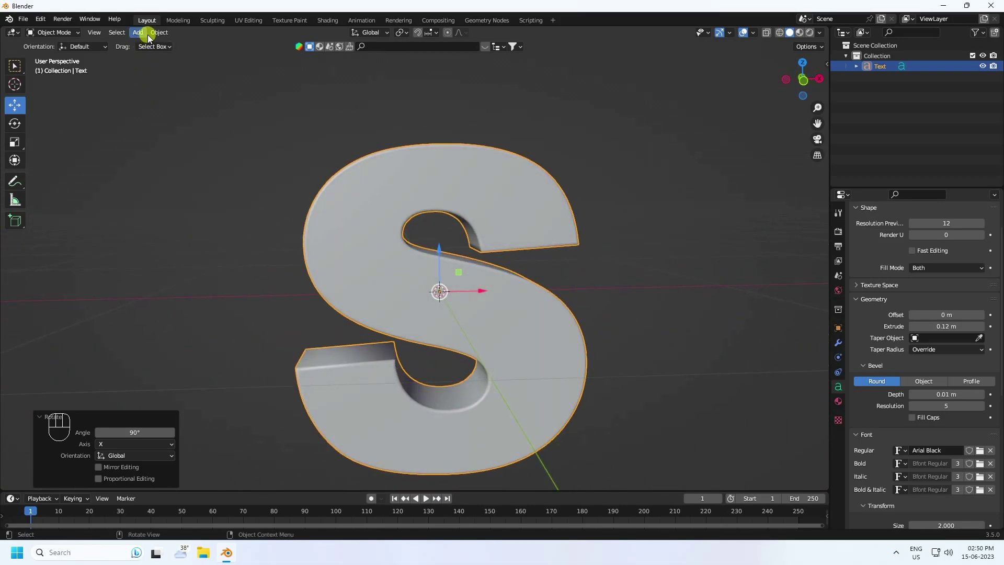
Convert the text letter S into a mesh object
left_click_drag(155, 38, 288, 355)
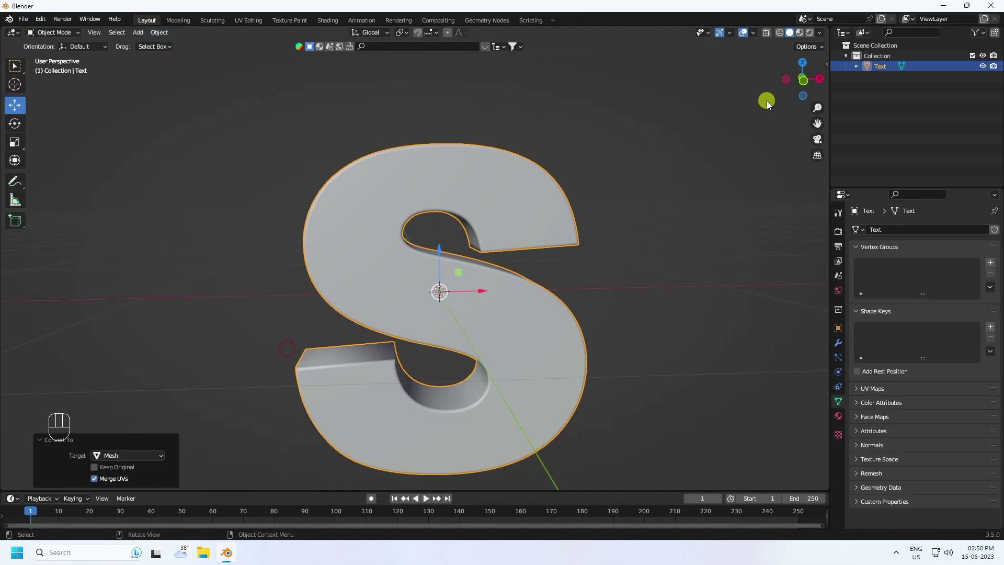
left_click_drag(756, 38, 630, 207)
left_click(597, 169)
scroll("up", 3)
left_click_drag(541, 317, 491, 319)
Add a Remesh modifier in voxel mode to the letter mesh
left_click(506, 301)
left_click(841, 349)
left_click_drag(868, 236, 798, 380)
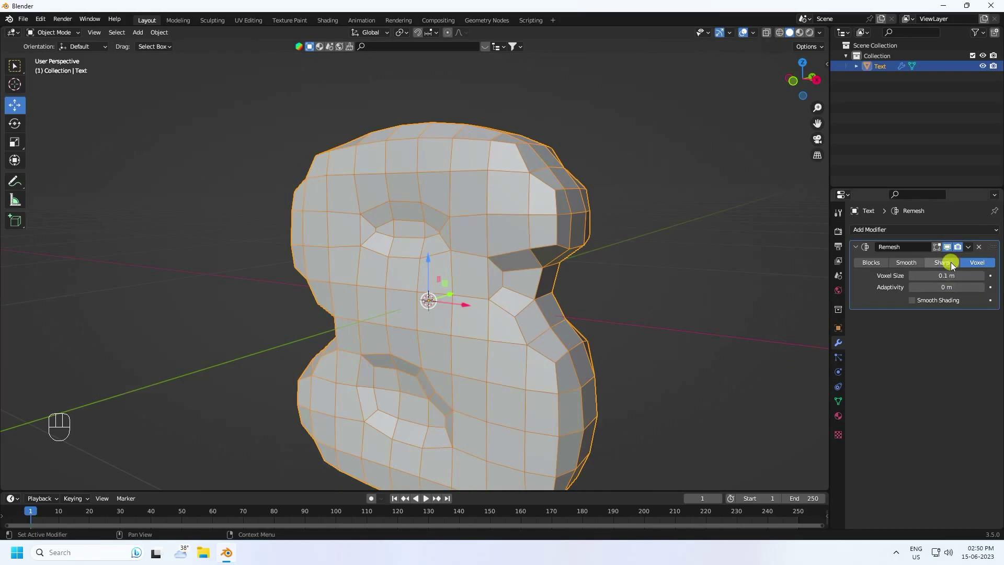
Try the remesh in sharp mode with octree depth raised to 7 and then 8
left_click(949, 270)
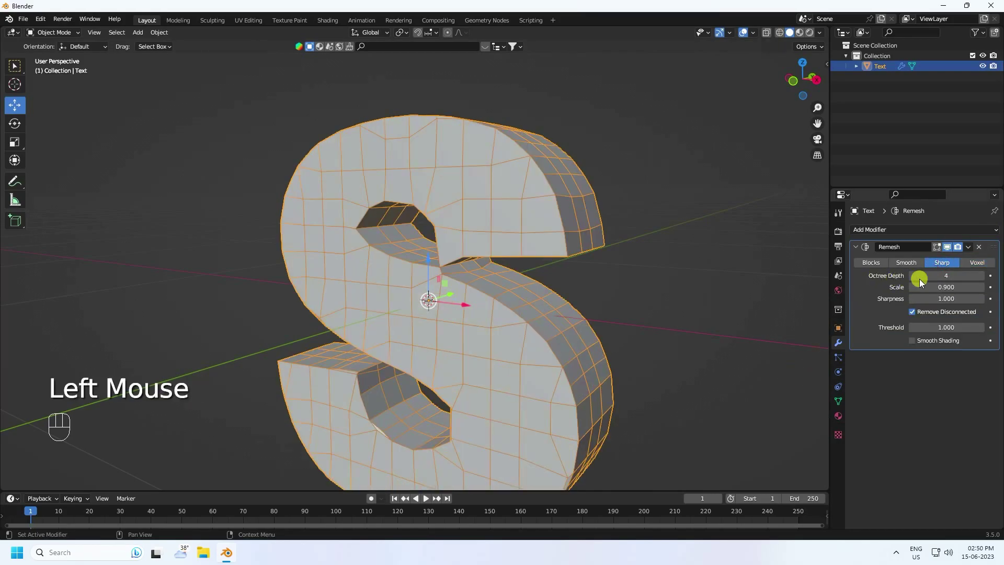
double_click(990, 282)
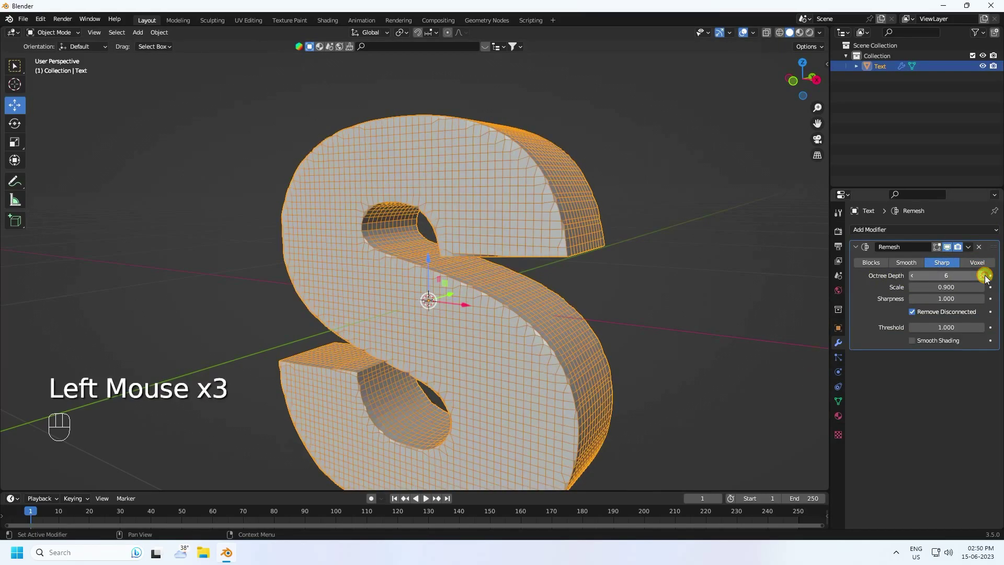
left_click(990, 281)
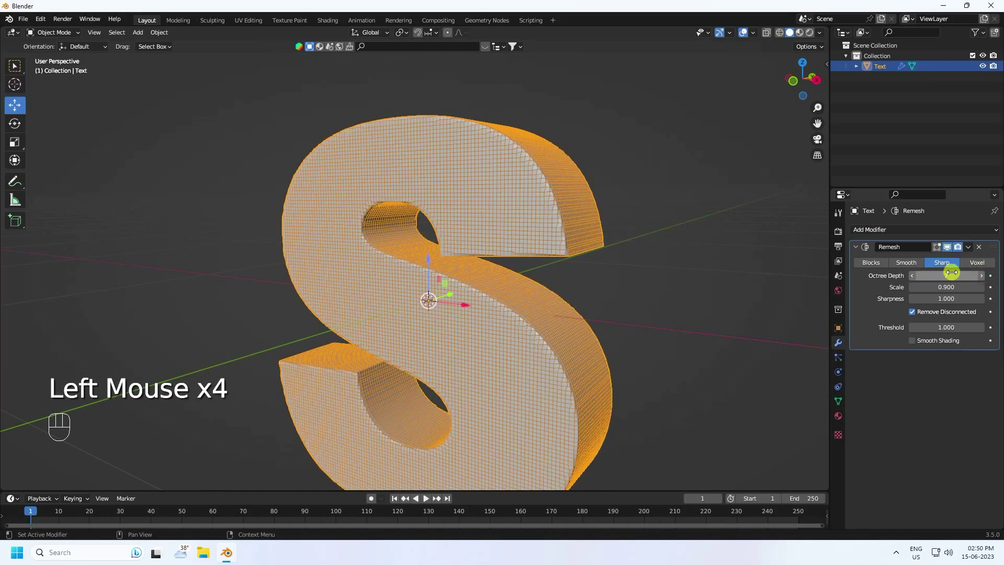
scroll("up", 3)
left_click_drag(542, 194, 520, 201)
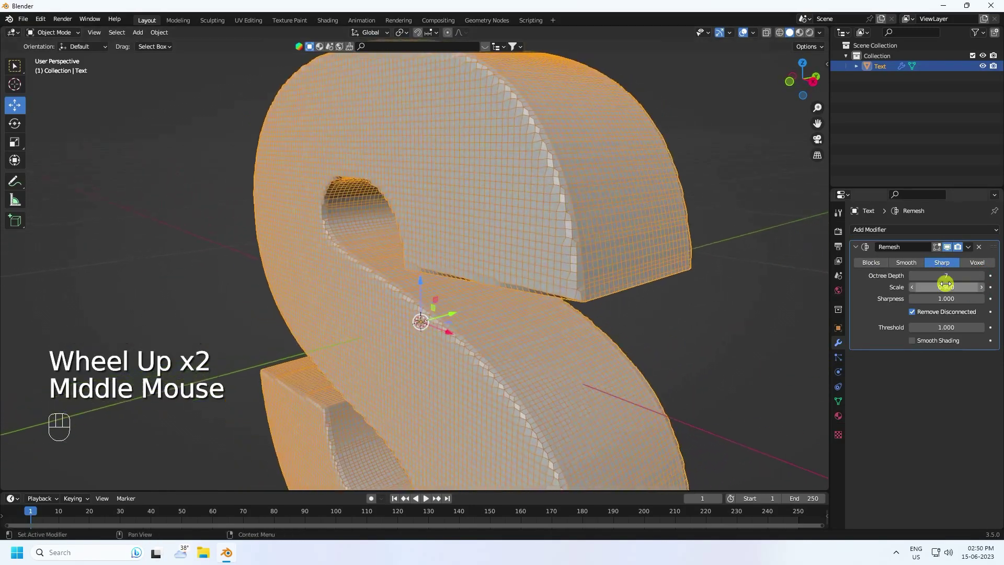
left_click(912, 279)
left_click_drag(540, 254, 529, 252)
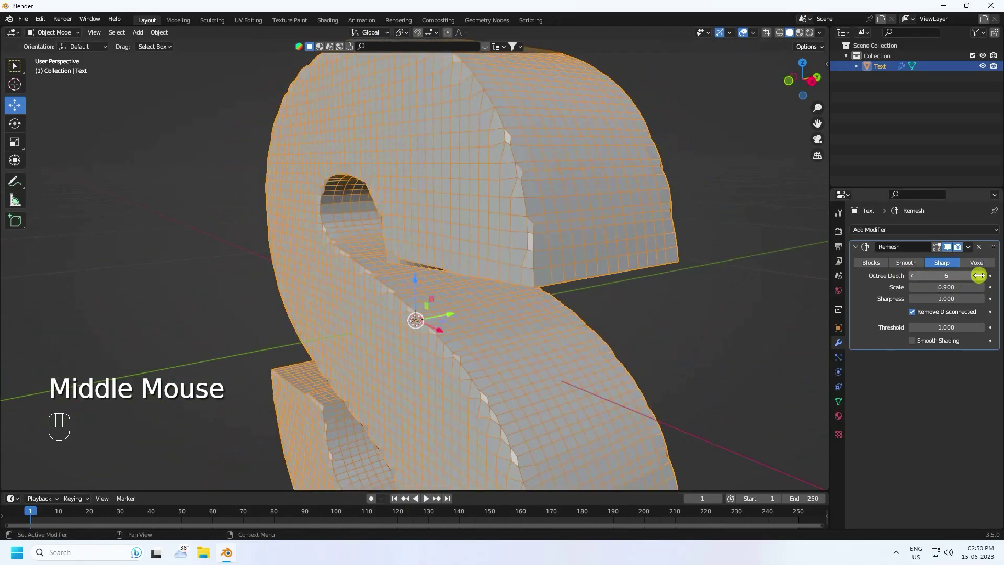
left_click(984, 281)
scroll("down", 3)
middle_click(581, 258)
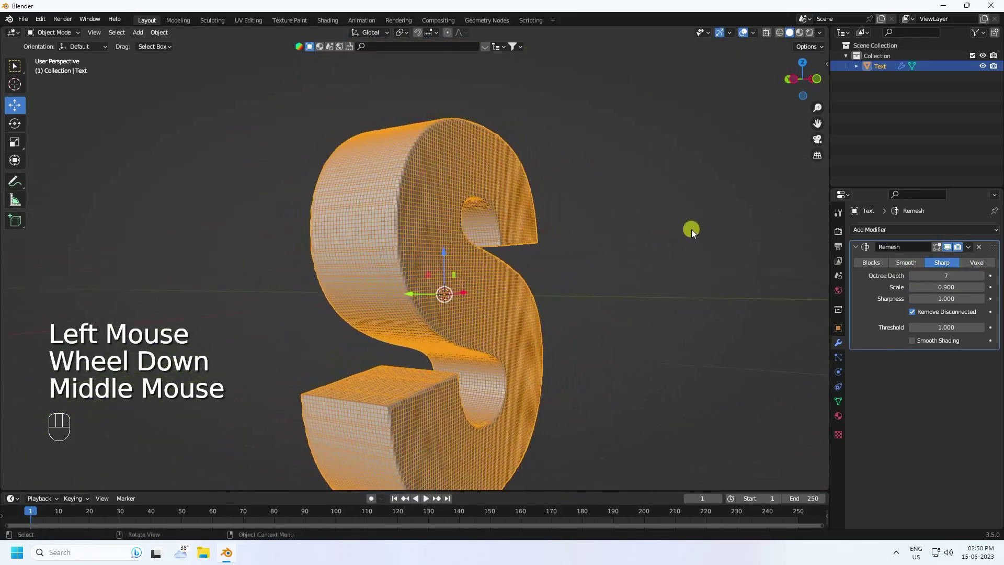
scroll("up", 3)
left_click_drag(452, 245, 333, 250)
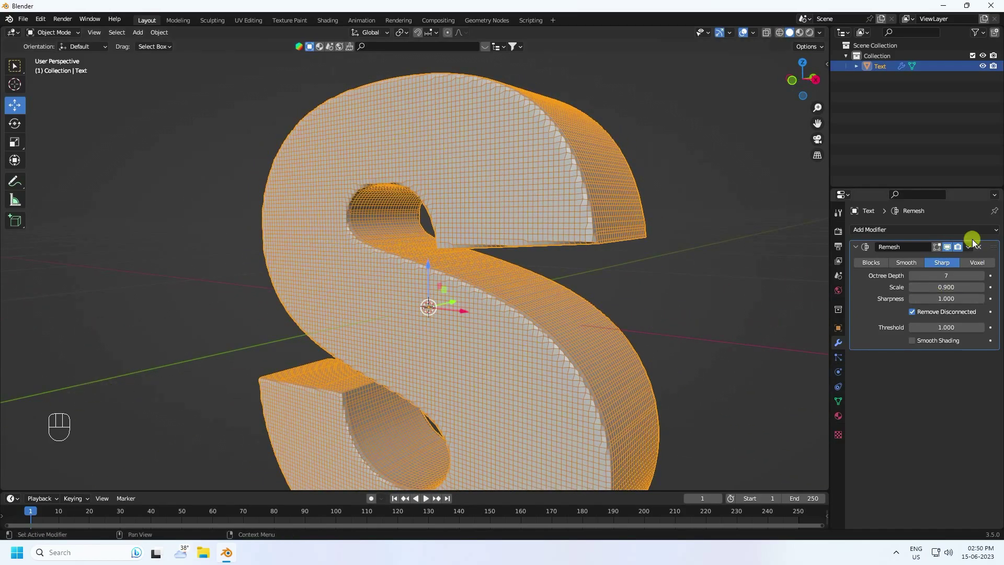
left_click(989, 280)
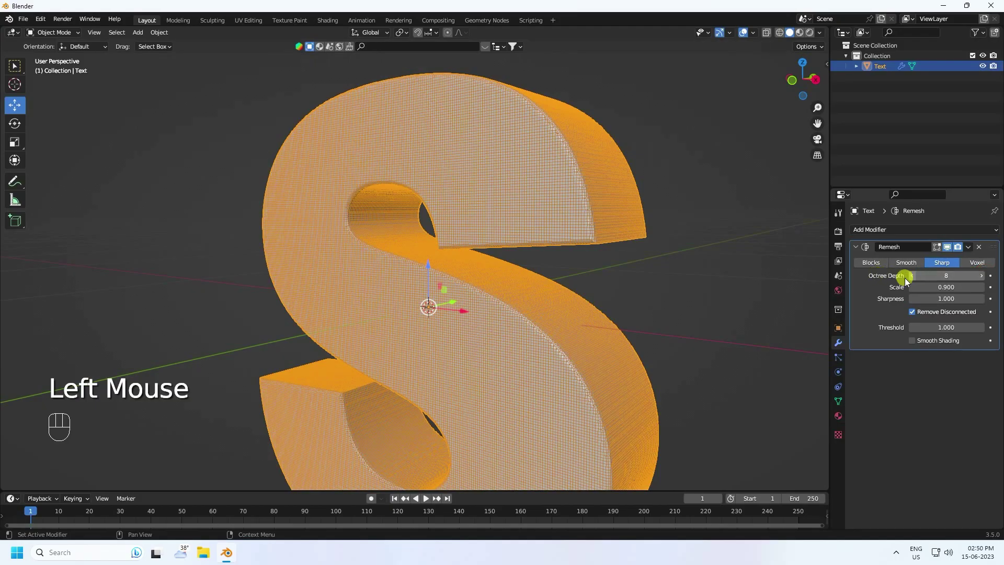
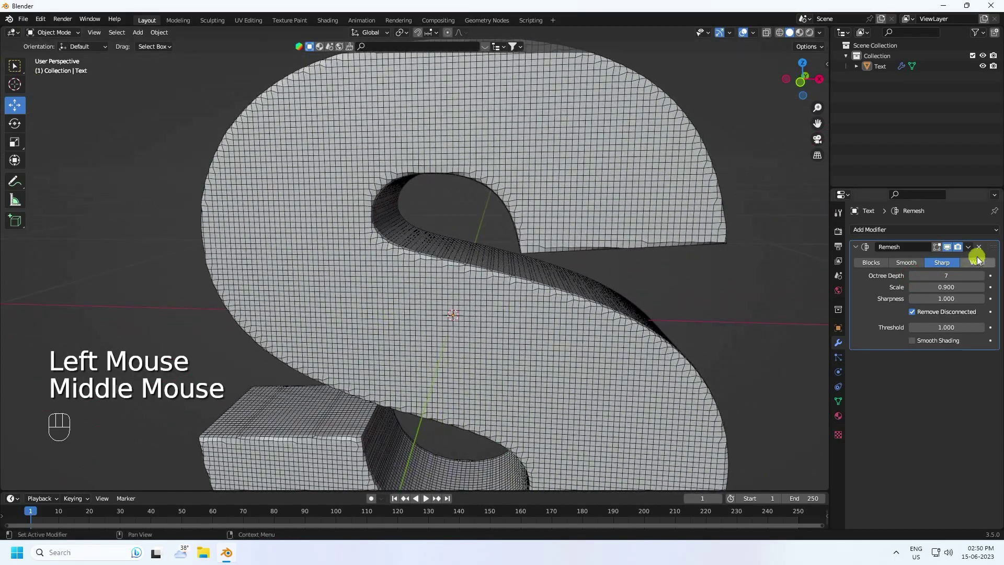
Remove the Remesh modifier from the letter S
left_click_drag(970, 252, 928, 263)
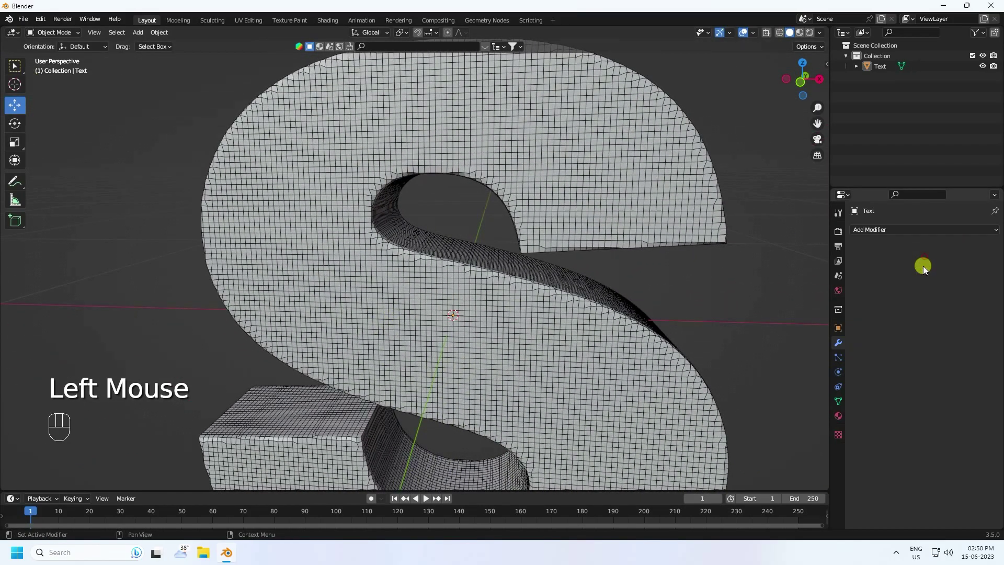
left_click_drag(600, 309, 558, 301)
scroll("down", 3)
scroll("down", 3)
left_click_drag(472, 348, 522, 346)
left_click_drag(757, 38, 589, 186)
Turn off the wireframe overlay and add a cube to the scene
left_click(467, 152)
scroll("up", 3)
left_click_drag(405, 303, 430, 302)
left_click_drag(431, 302, 450, 298)
left_click_drag(142, 34, 251, 59)
scroll("down", 3)
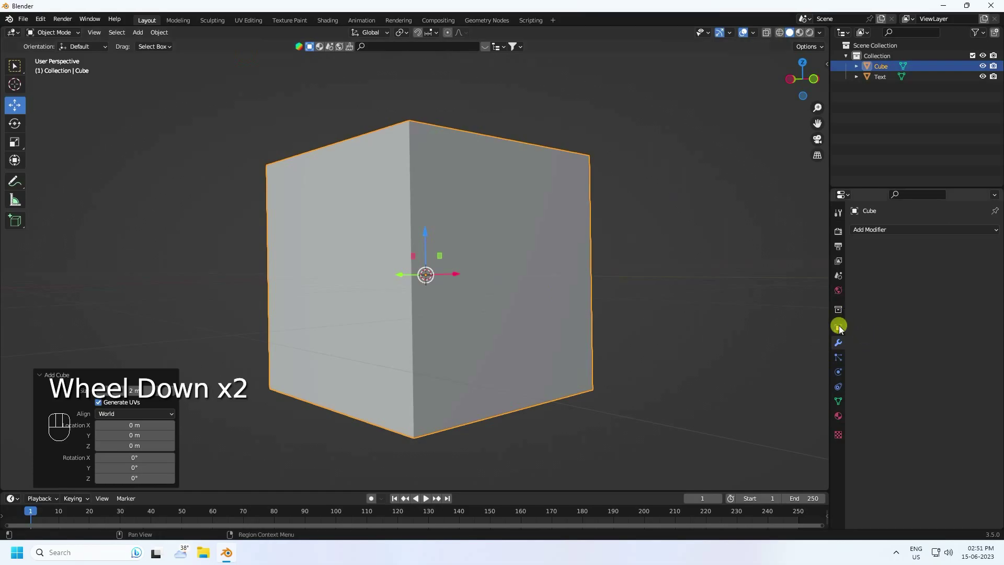
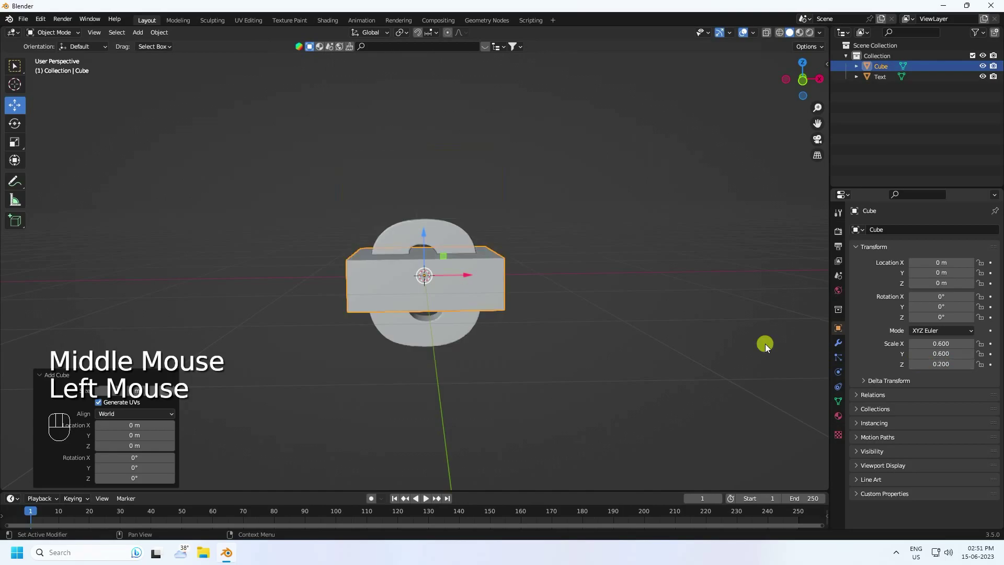
Scale the cube to 0.6 × 0.6 and flatten its Z scale into a thin slab
middle_click(377, 306)
left_click(436, 295)
scroll("up", 3)
middle_click(458, 287)
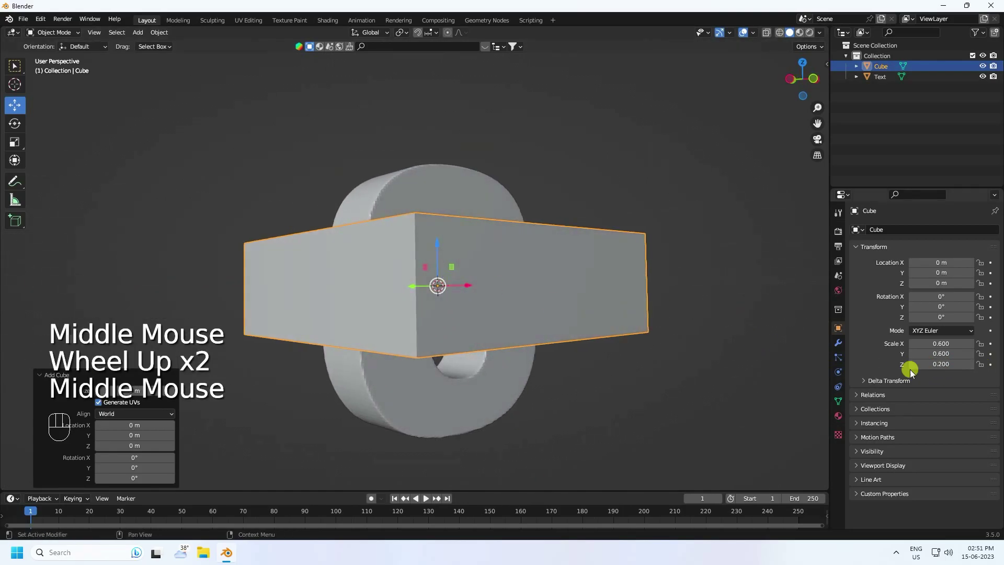
left_click(916, 369)
left_click(916, 369)
left_click(916, 369)
left_click(916, 370)
left_click(916, 370)
double_click(916, 370)
double_click(916, 370)
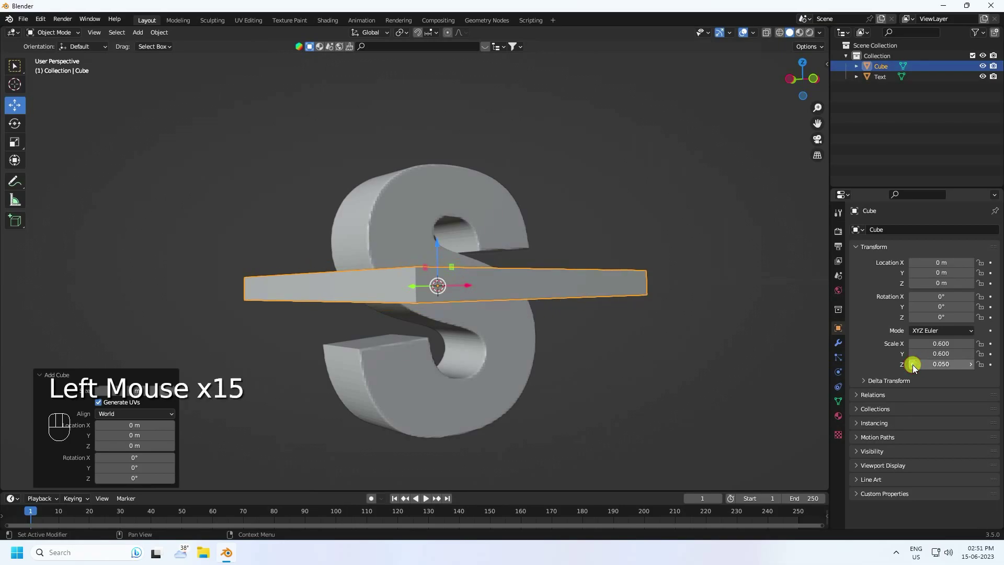
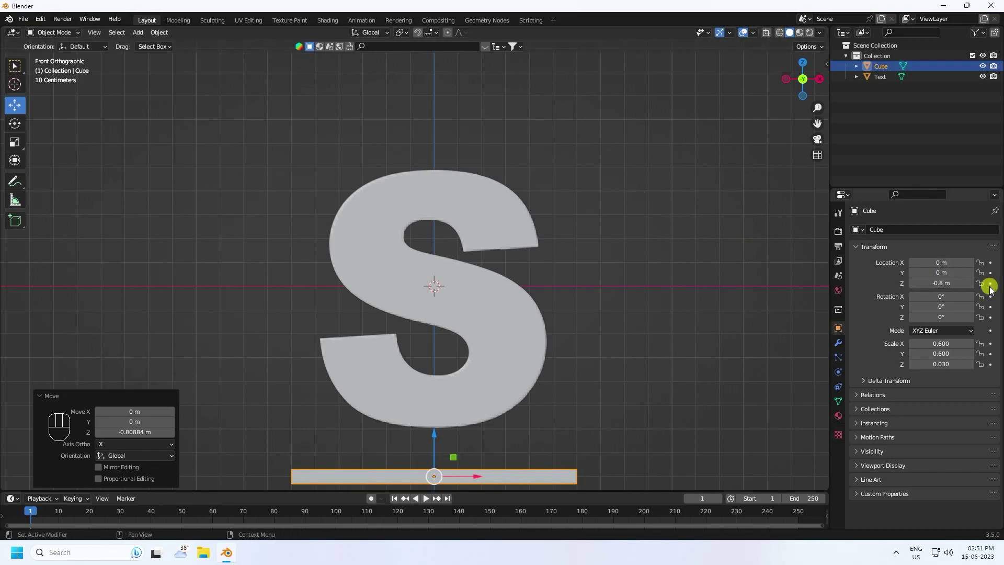
Keyframe the slab low on frame 1 and raised above the S on frame 250
left_click(995, 290)
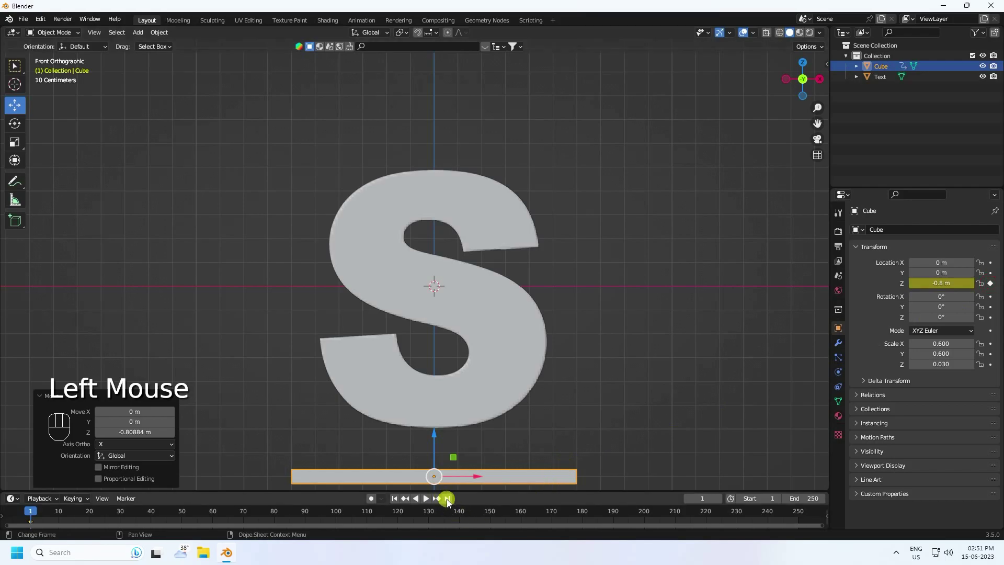
left_click(450, 504)
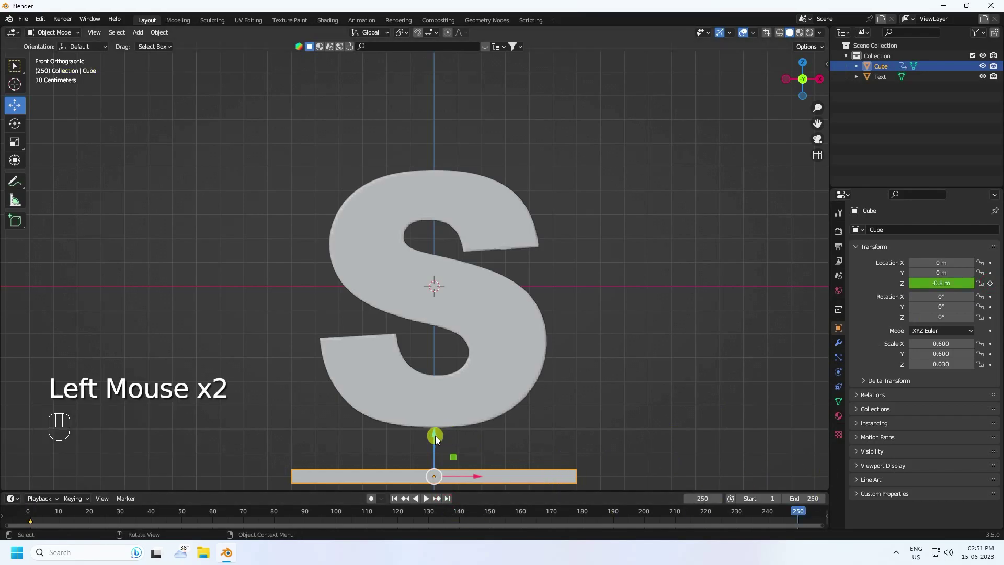
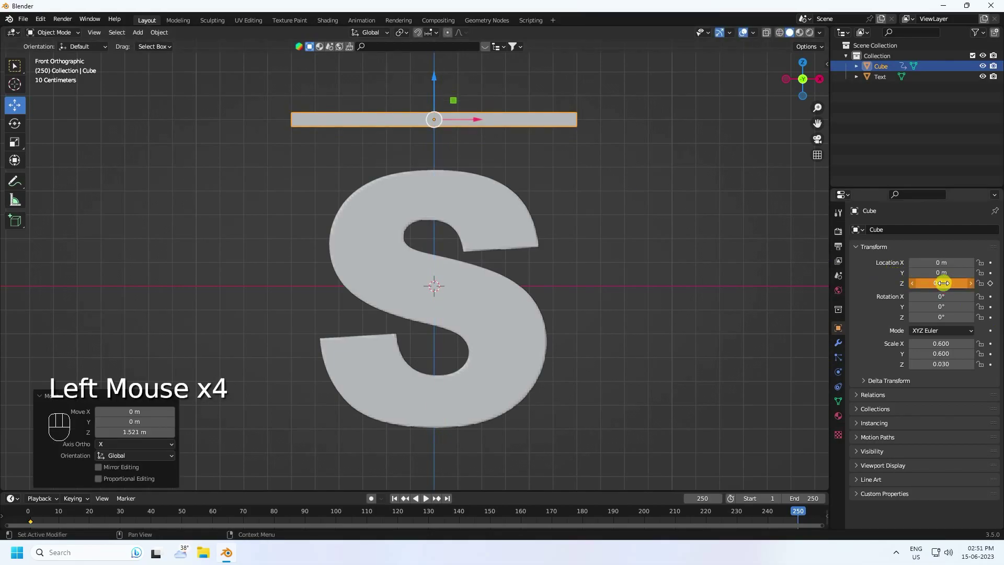
left_click(994, 289)
Play the animation from frame 1 to check the slab rising, then stop it
left_click(400, 500)
double_click(401, 500)
left_click(430, 500)
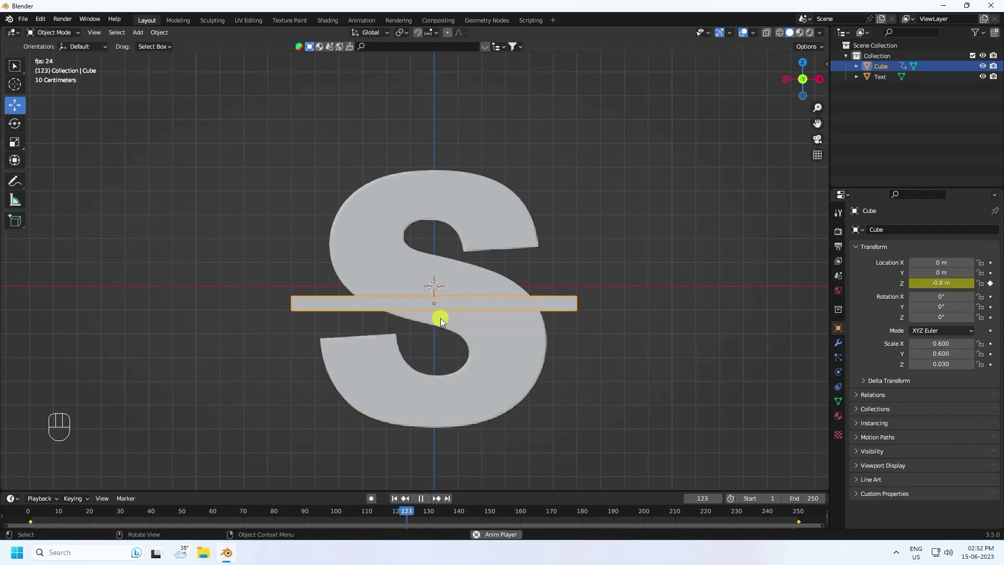
left_click(426, 504)
double_click(399, 504)
Select the letter S again in the viewport
left_click_drag(390, 360, 440, 348)
left_click(423, 252)
left_click(420, 240)
right_click(421, 239)
left_click(599, 257)
scroll("up", 3)
middle_click(489, 288)
Add a cloth simulation to the S with 2 kg mass, stiffness 10, damping 0 and pressure 200
left_click(500, 176)
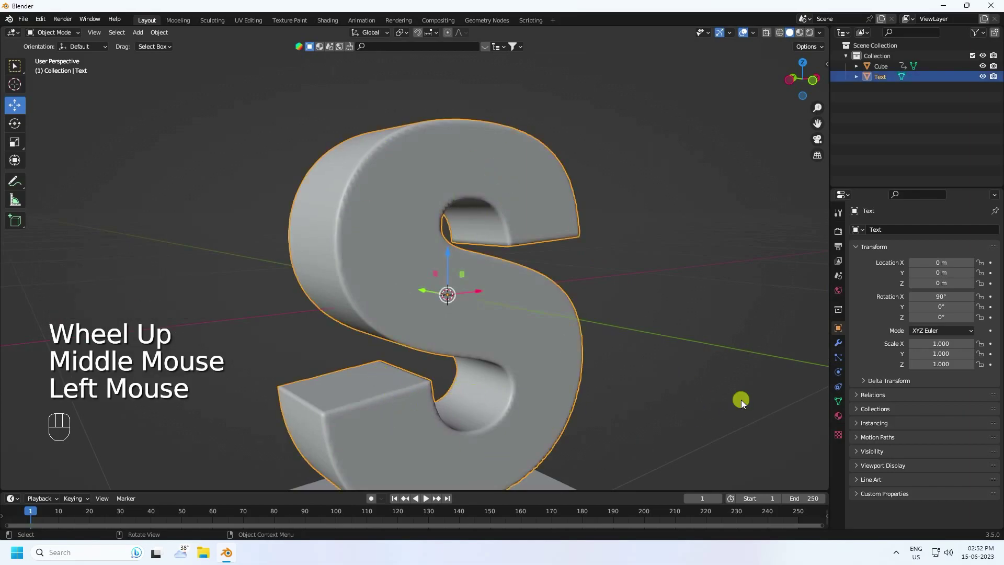
left_click(842, 380)
left_click(884, 255)
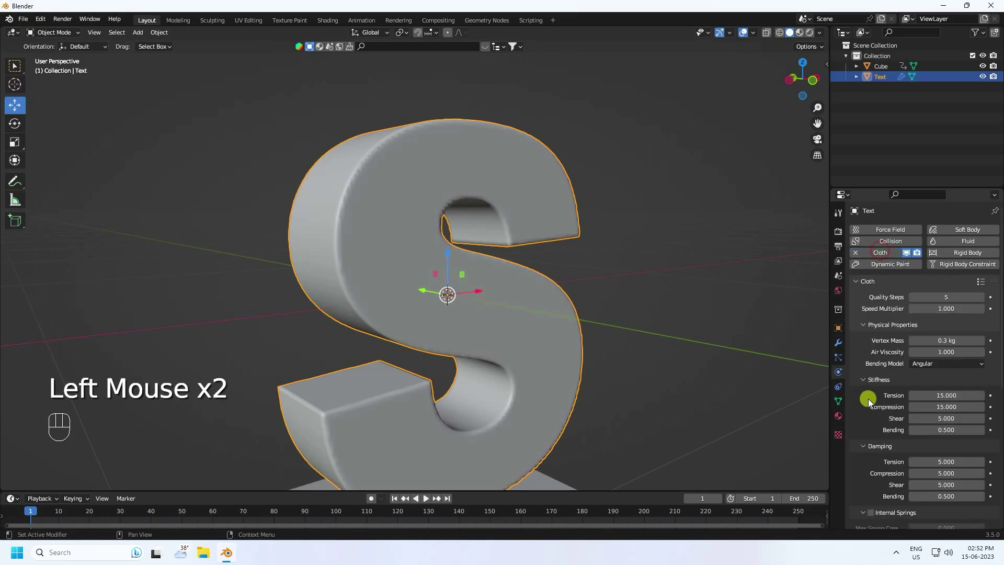
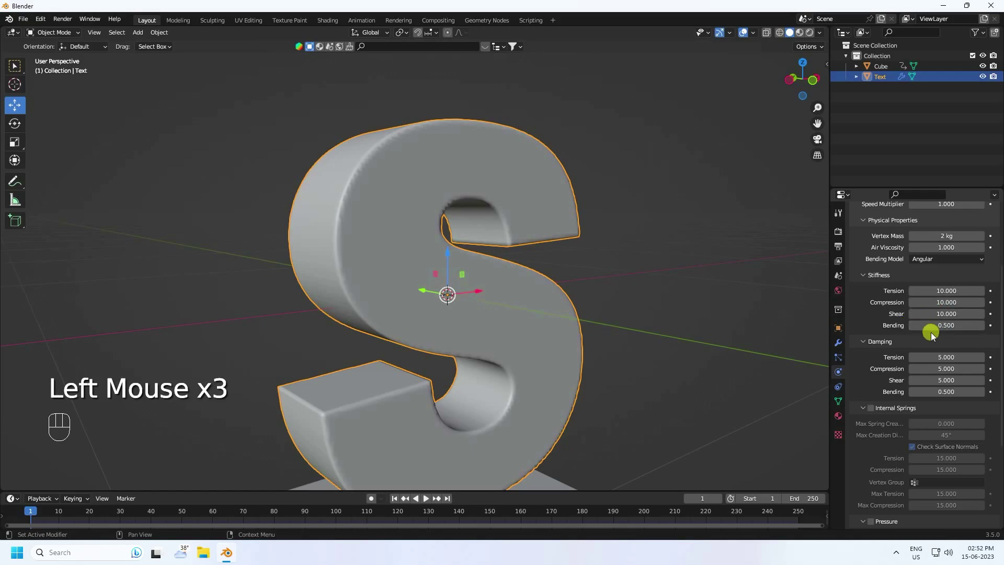
scroll("down", 3)
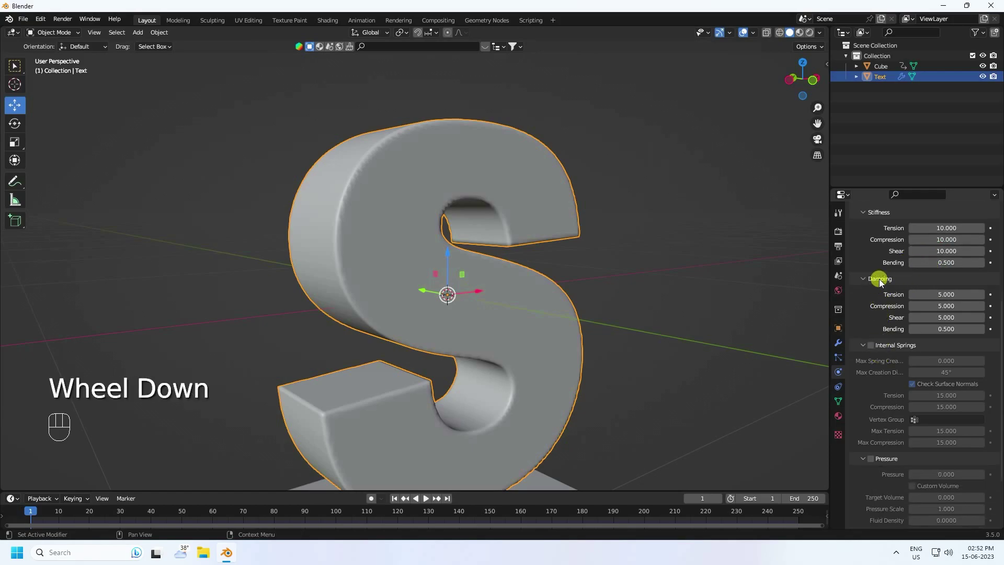
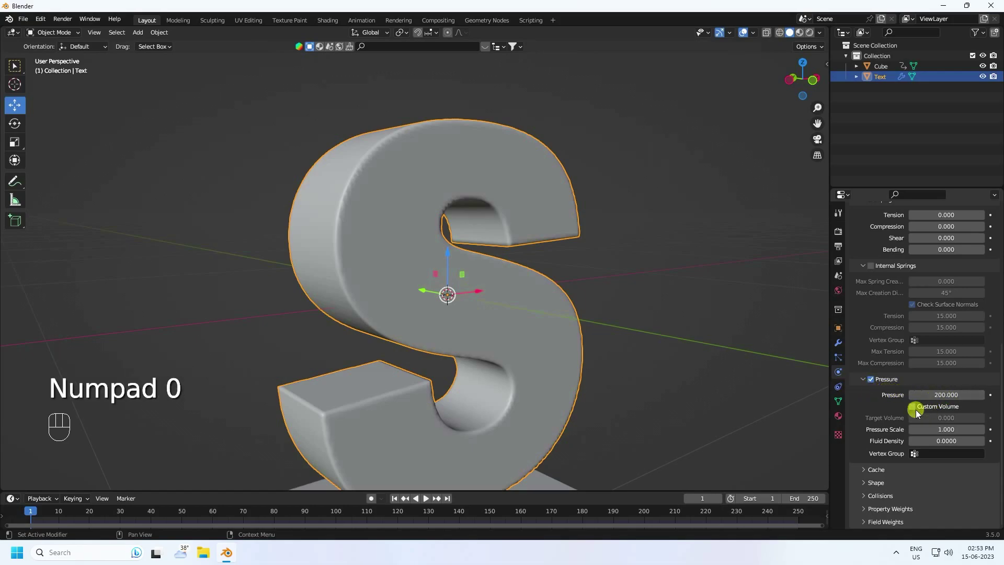
scroll("down", 3)
Expand the cloth's cache and shape settings panels
left_click(868, 490)
scroll("down", 3)
left_click(866, 395)
scroll("down", 3)
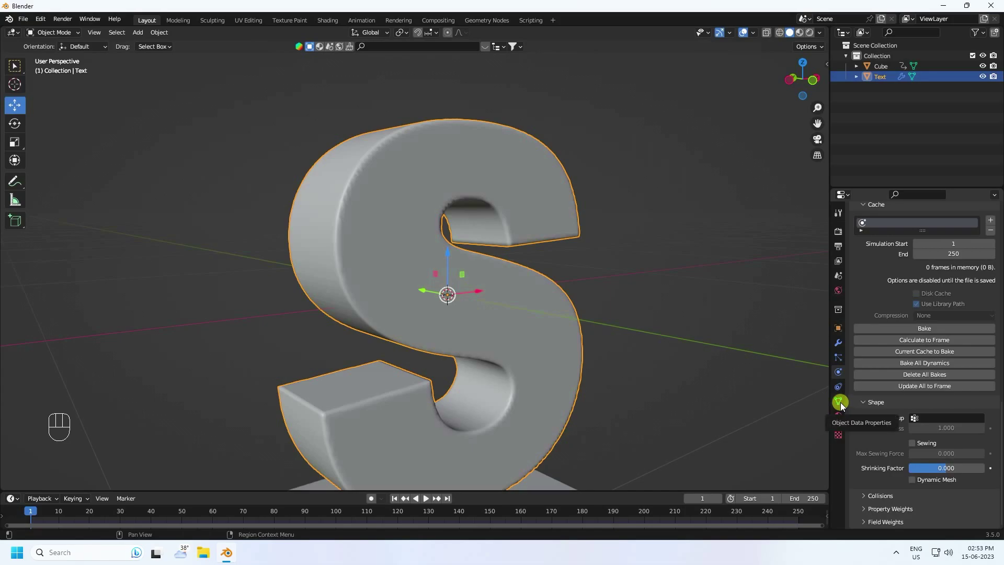
Enter edit mode on the letter mesh and select all its vertices
left_click(842, 407)
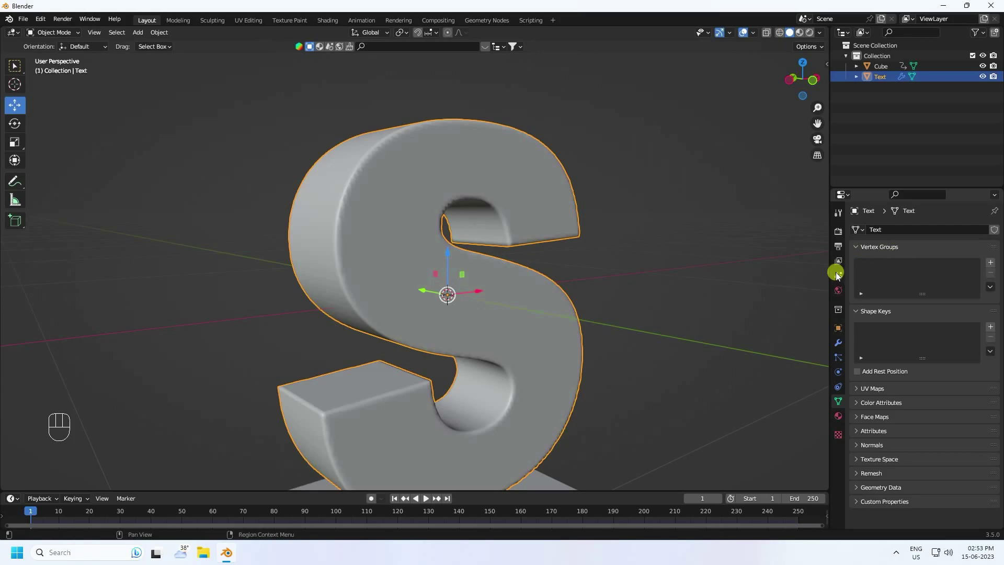
left_click(409, 135)
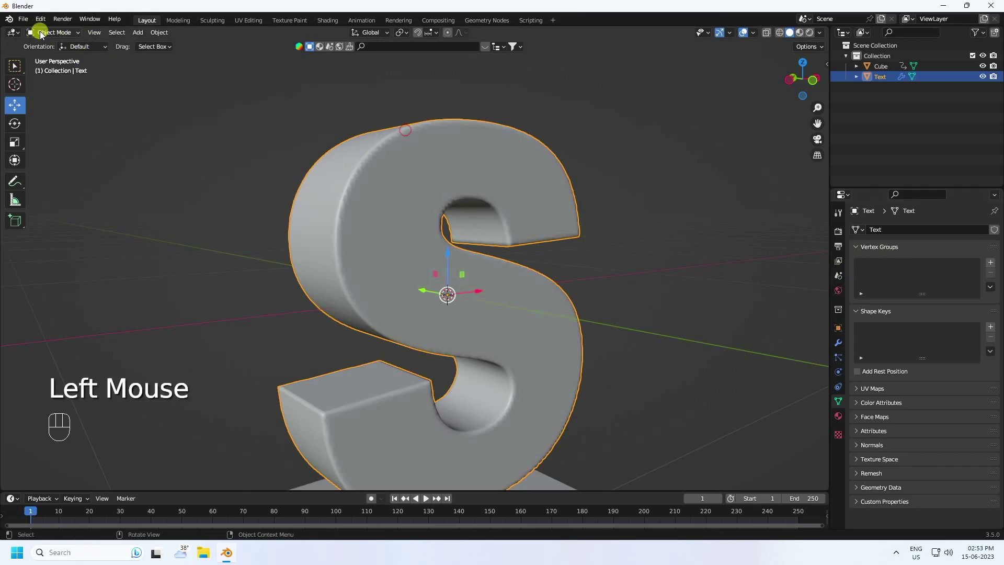
left_click_drag(44, 34, 55, 60)
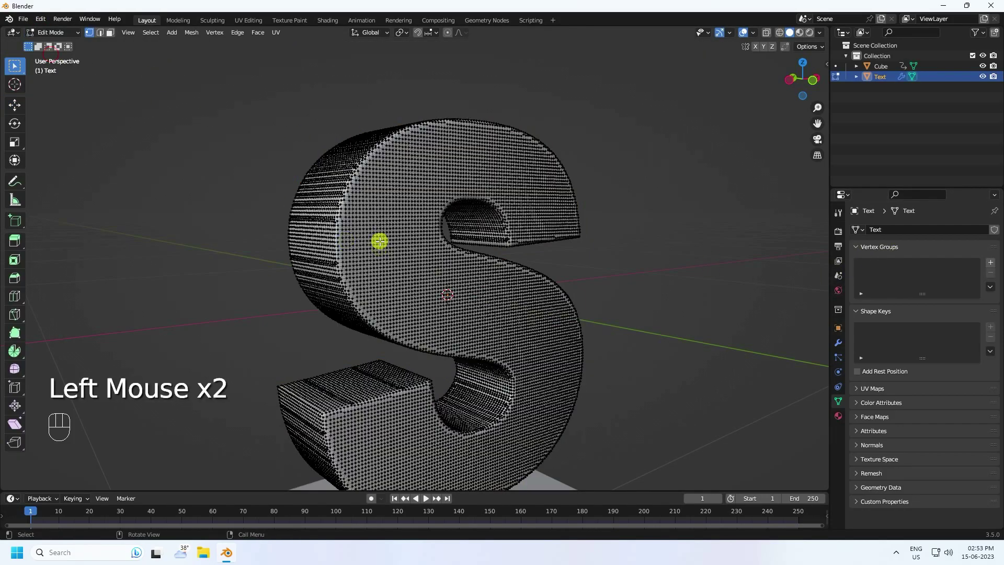
scroll("up", 3)
scroll("up", 3)
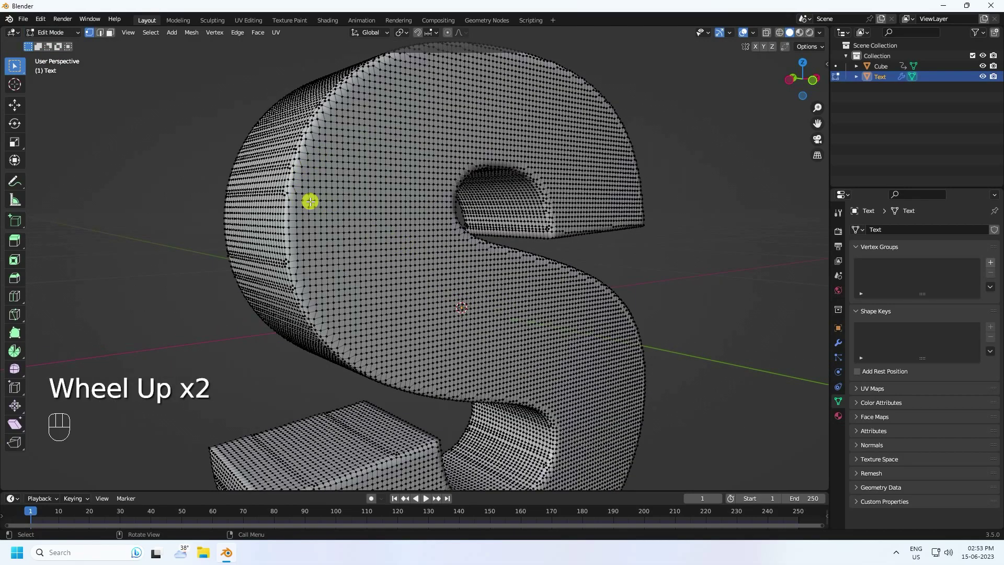
key("a")
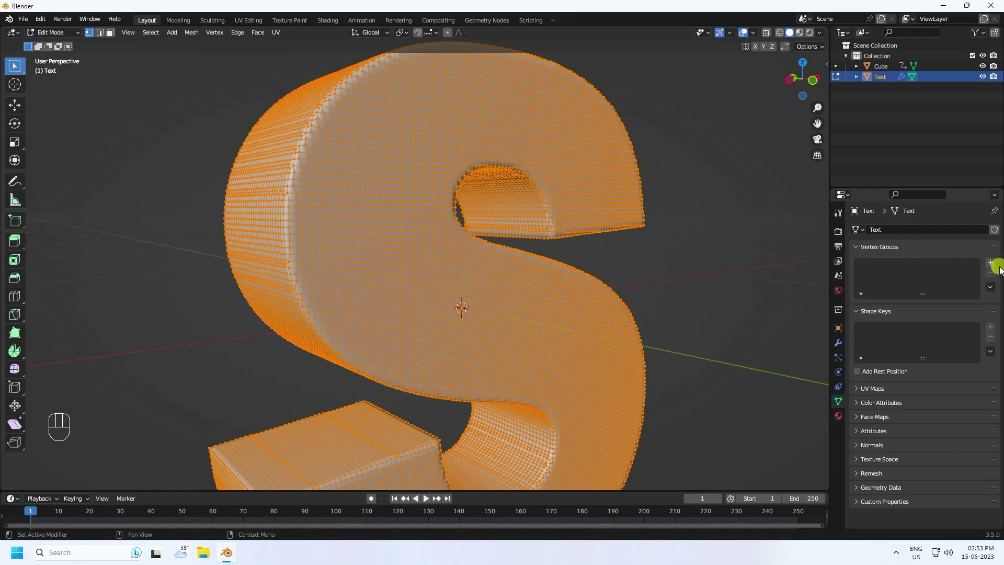
Assign all vertices to a new vertex group named Group and return to object mode
left_click(994, 266)
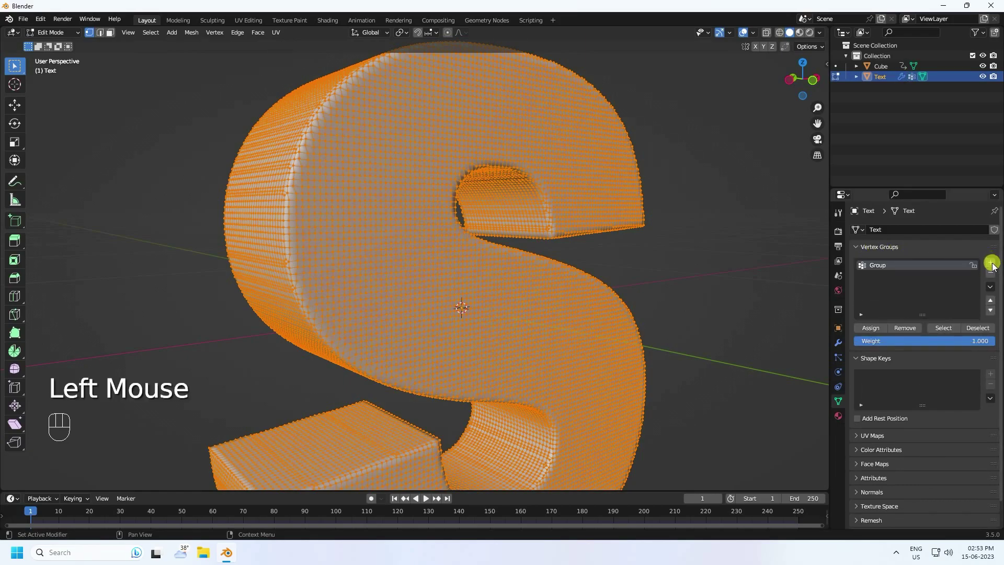
left_click(878, 334)
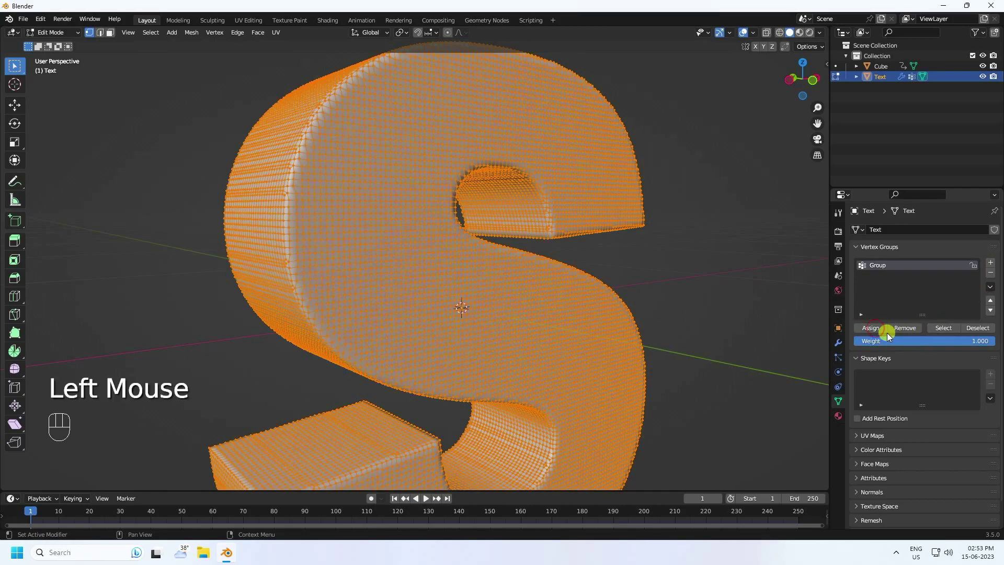
left_click(15, 112)
left_click_drag(57, 36, 448, 221)
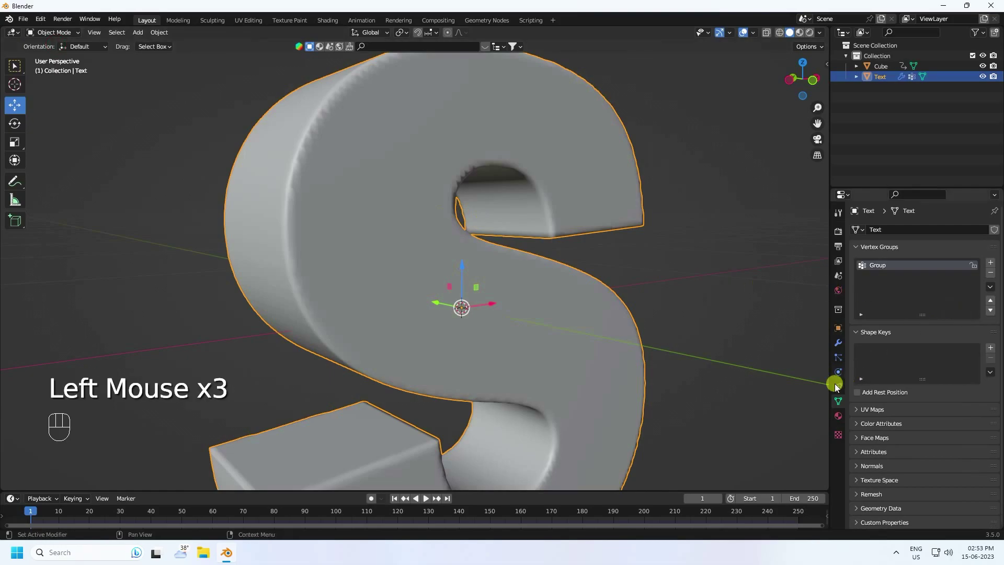
Pin the cloth to the Group vertex group and set its Shrinking Factor to -0.500
left_click(843, 373)
scroll("down", 3)
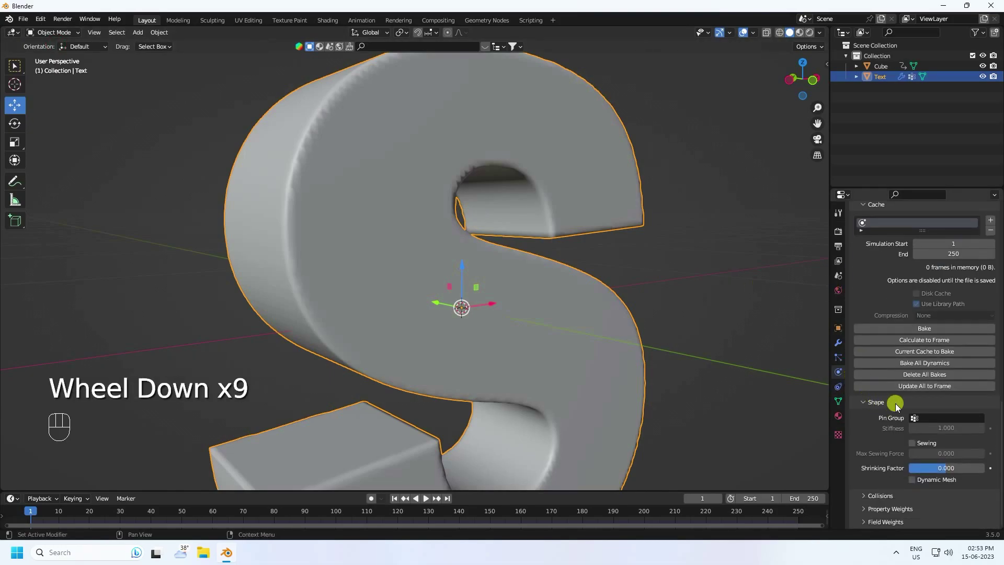
scroll("down", 3)
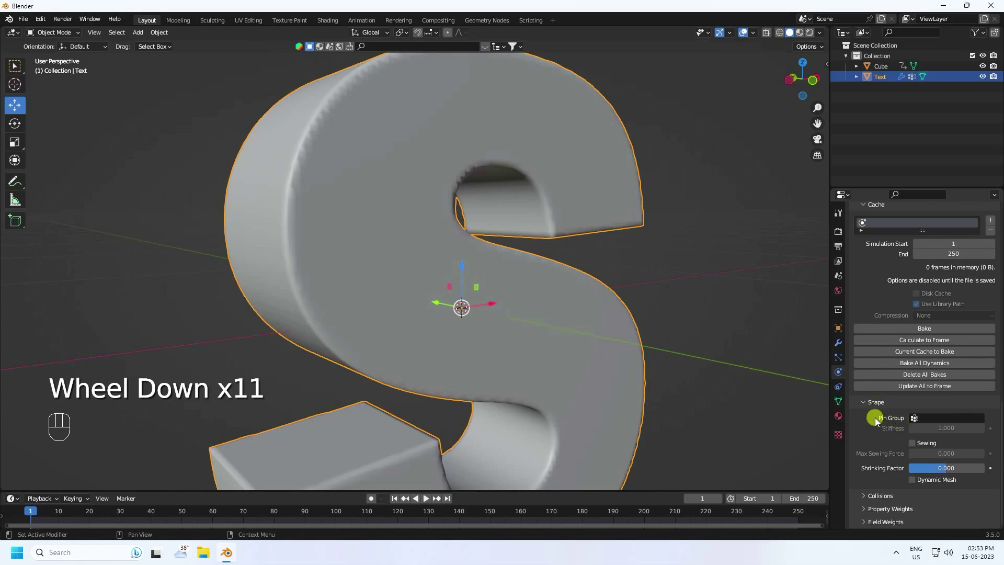
left_click_drag(924, 420, 873, 442)
scroll("down", 3)
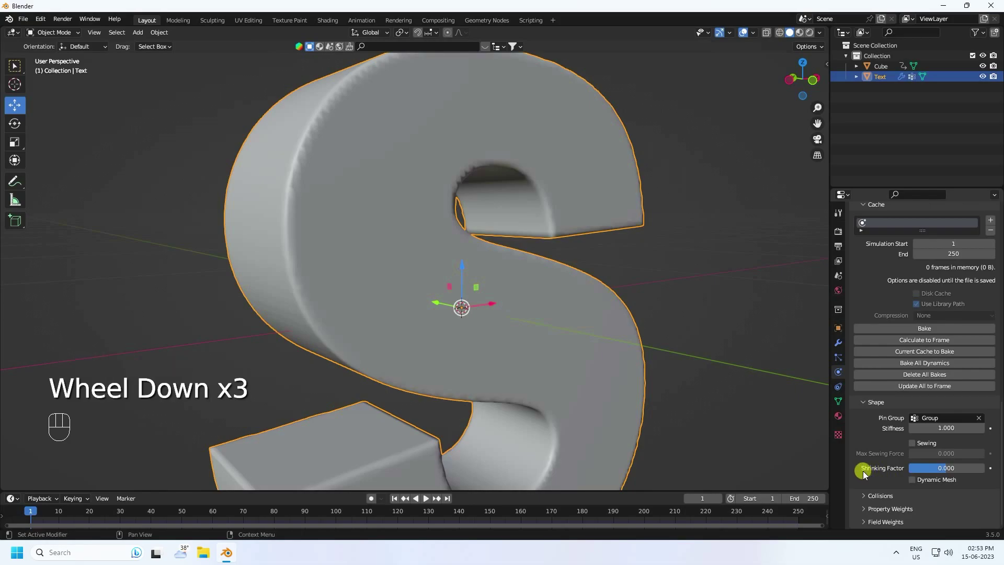
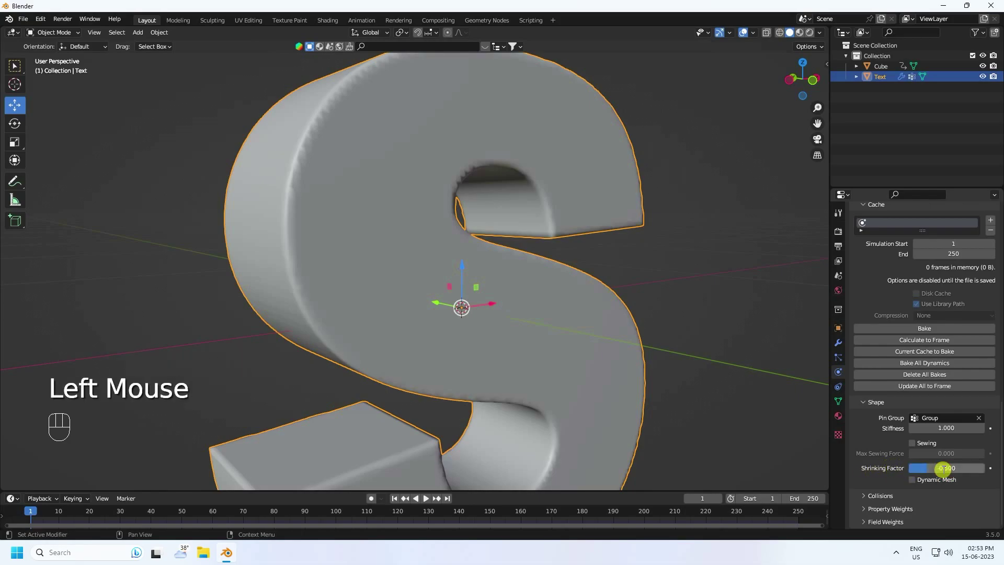
left_click(878, 195)
scroll("down", 3)
left_click(863, 501)
Raise the cloth collision quality to 5
scroll("down", 3)
scroll("up", 3)
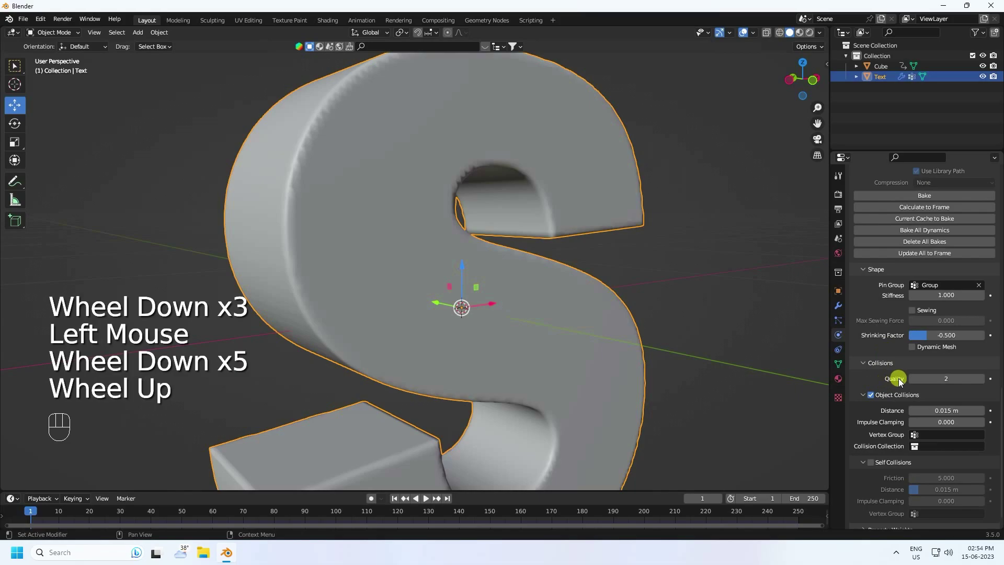
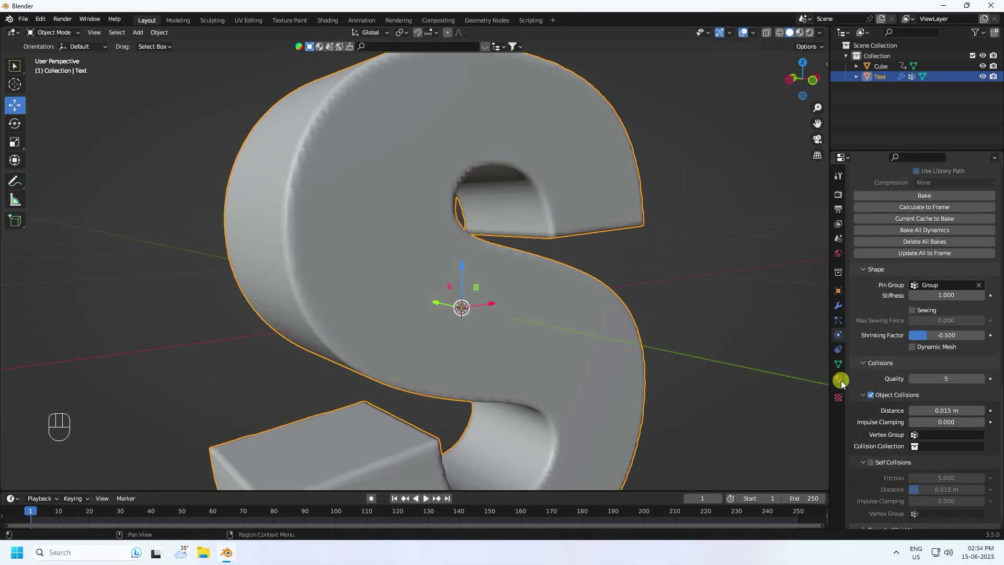
left_click(867, 276)
scroll("down", 3)
left_click(871, 529)
scroll("down", 3)
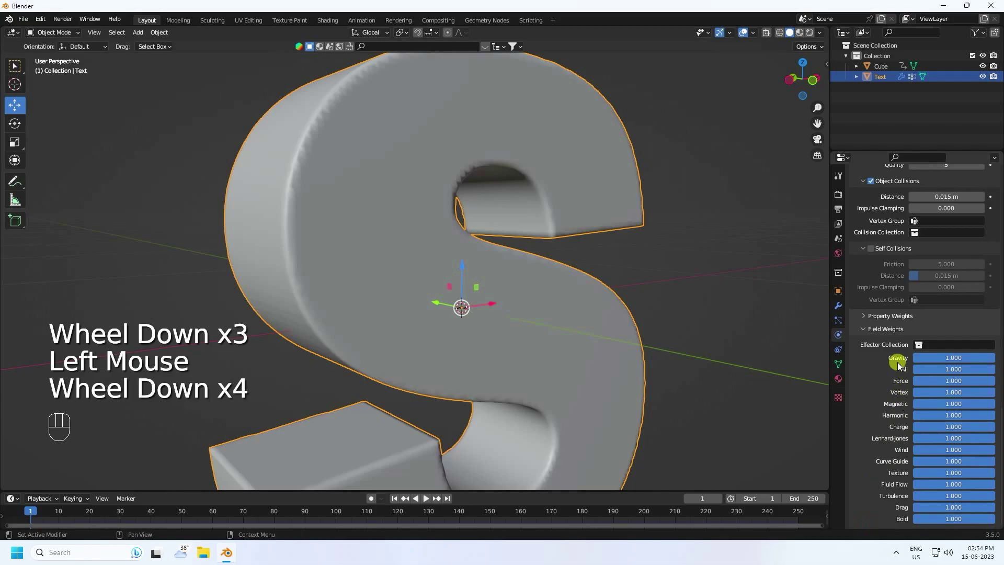
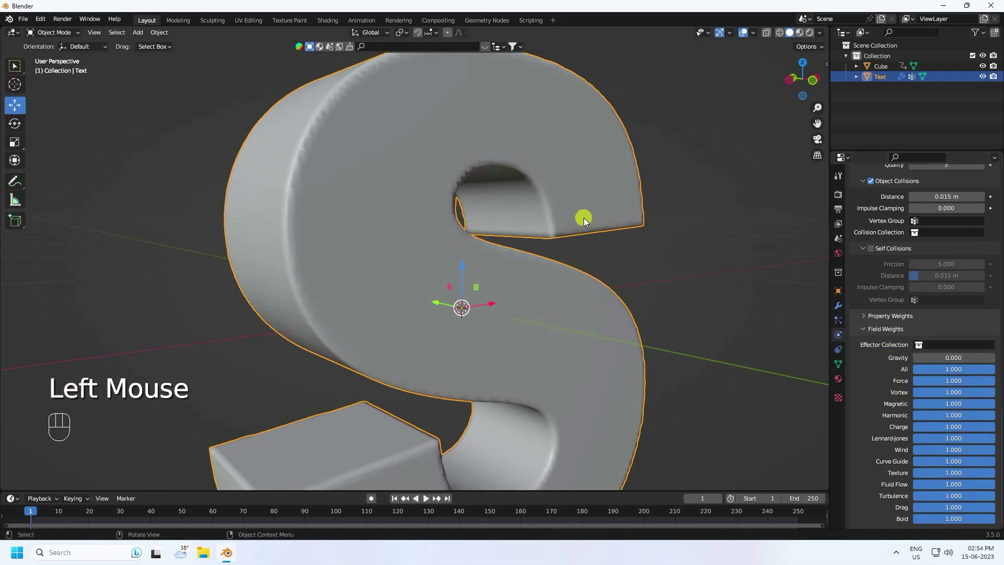
Set the cloth's Gravity field weight to 0 and play the simulation in weight paint view
scroll("down", 3)
scroll("up", 3)
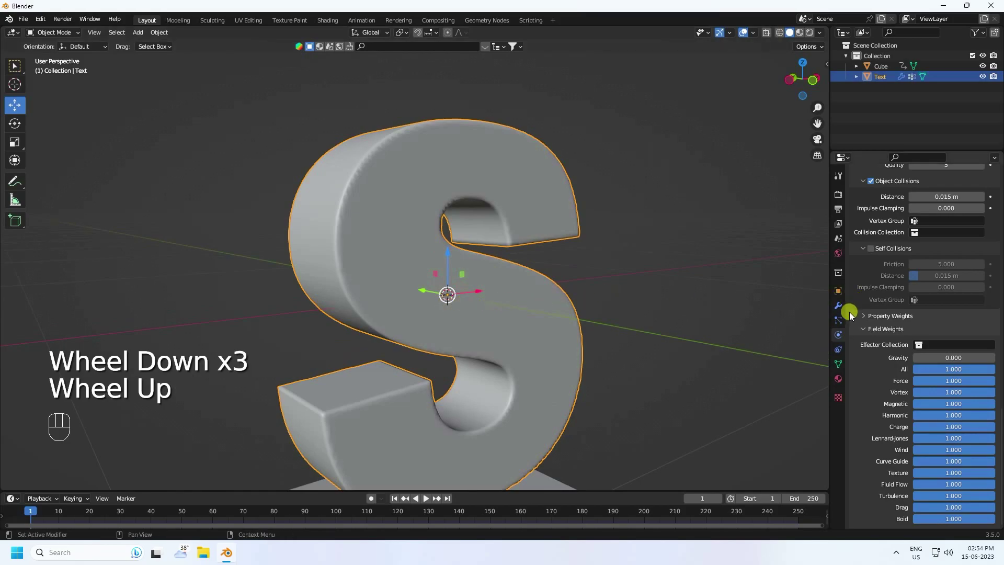
left_click_drag(529, 216, 526, 184)
left_click_drag(532, 206, 543, 208)
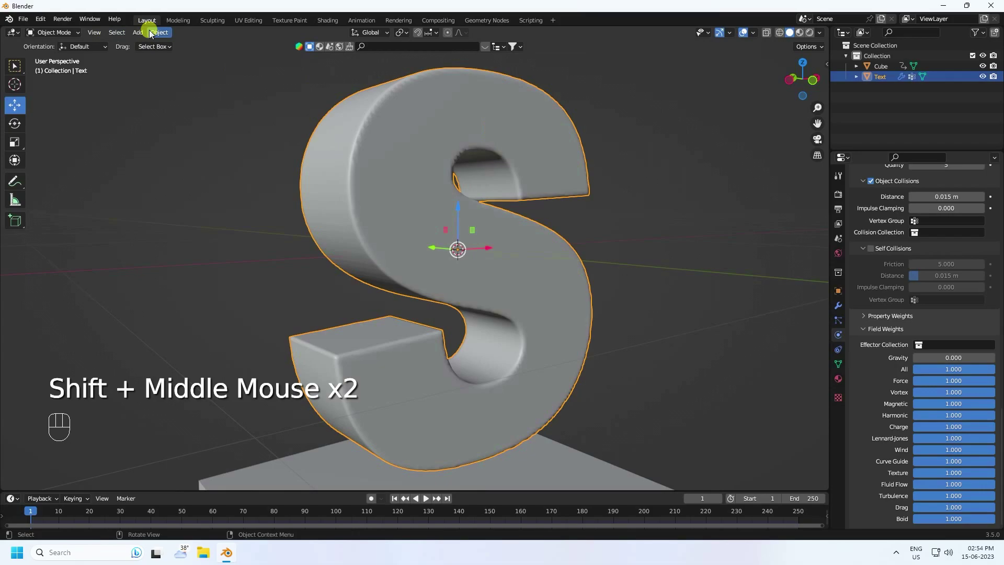
left_click_drag(74, 38, 112, 132)
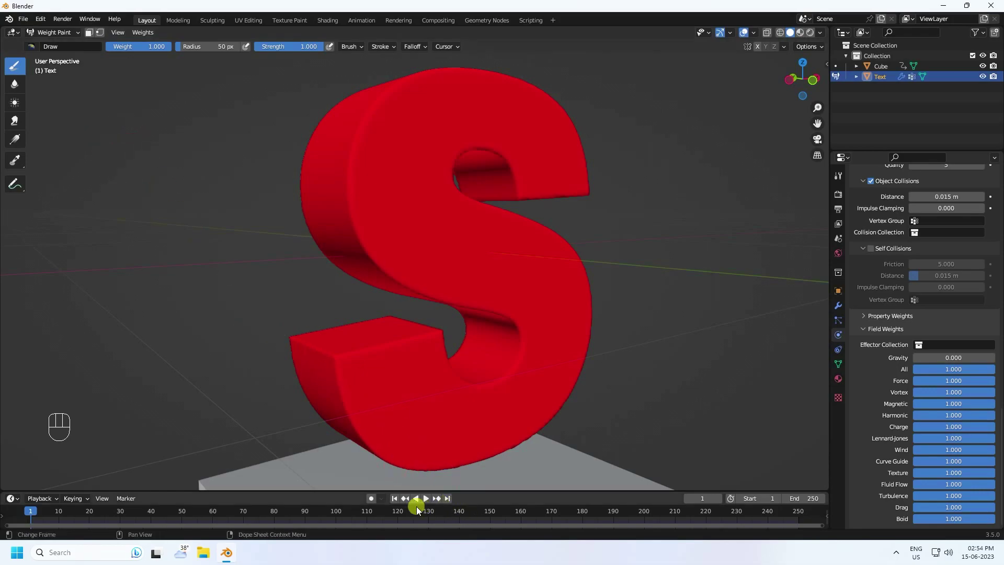
left_click(431, 505)
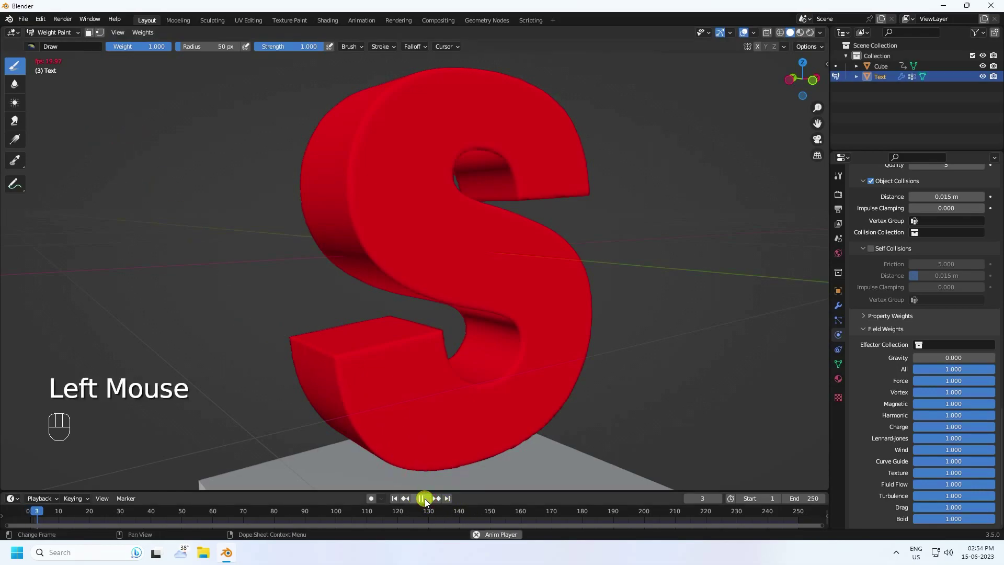
left_click(402, 520)
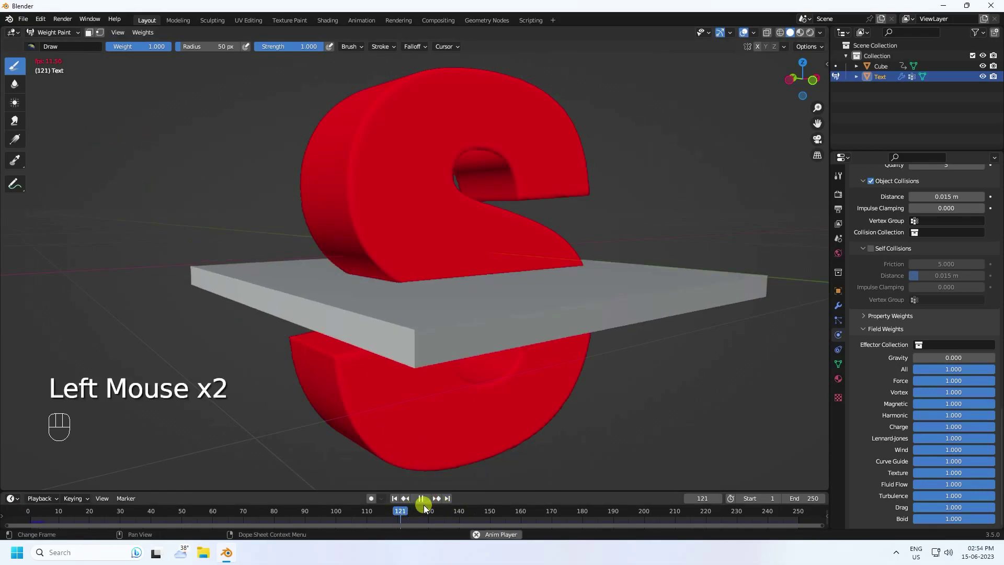
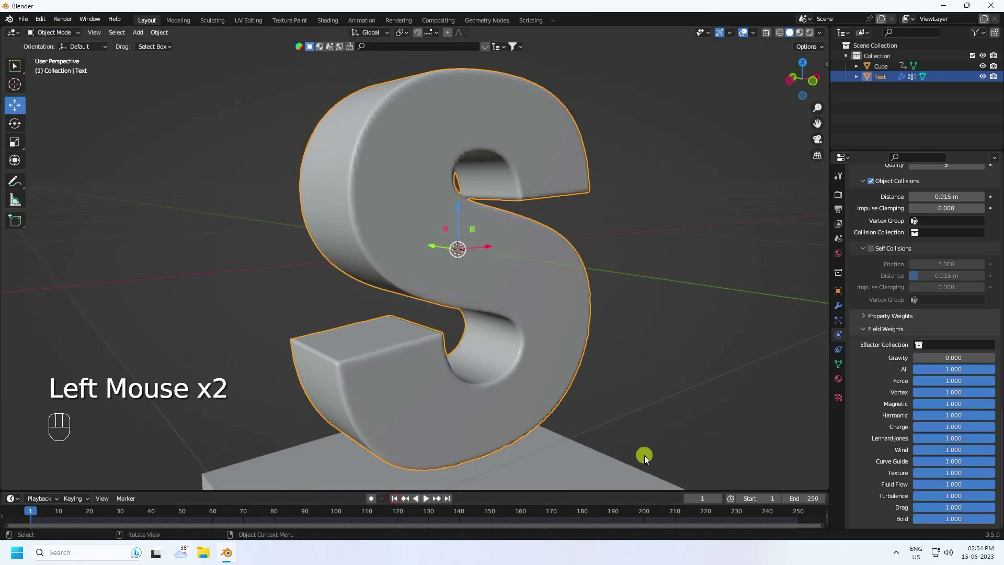
Add a Vertex Weight Proximity modifier above Cloth using Group, target Cube, vertex geometry, 2.5–3 m range
left_click(606, 483)
scroll("down", 3)
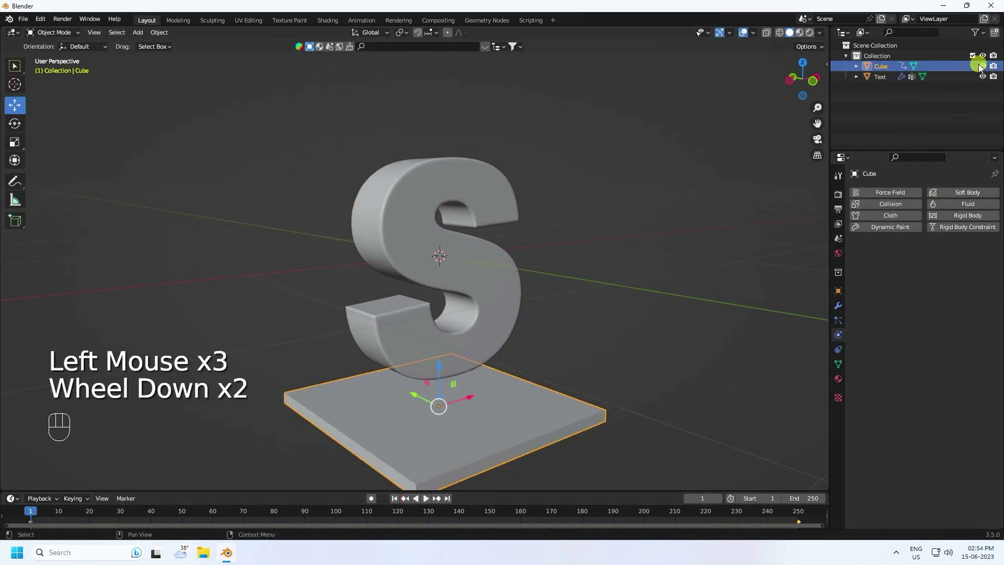
left_click(983, 71)
left_click(1001, 70)
scroll("up", 3)
left_click(546, 240)
left_click(843, 311)
left_click_drag(865, 197, 731, 332)
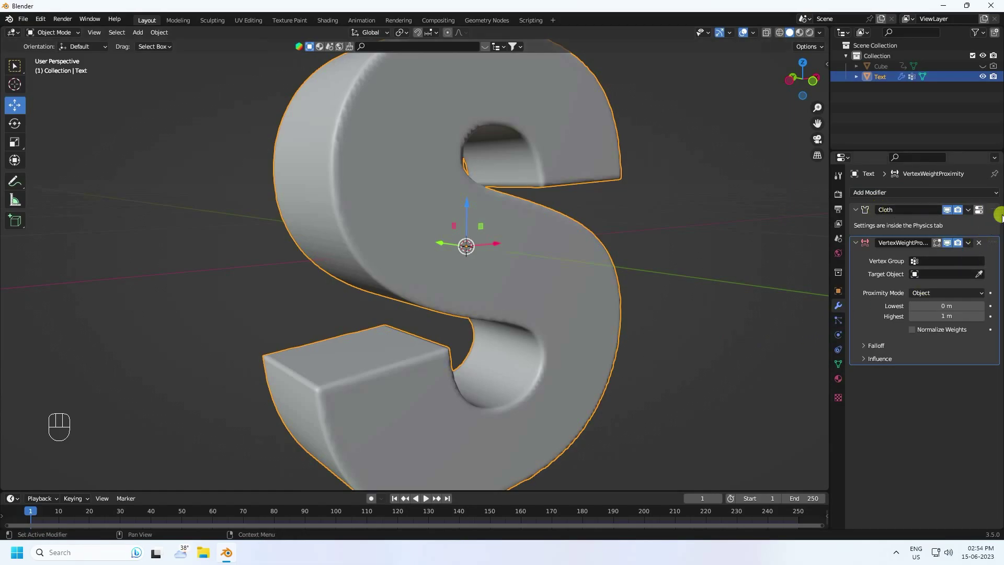
left_click_drag(999, 215, 996, 353)
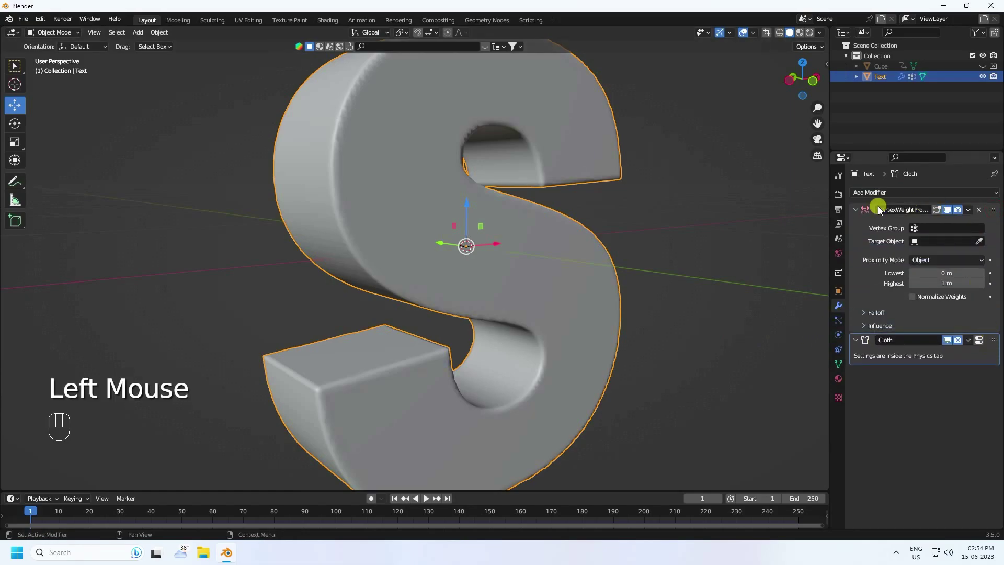
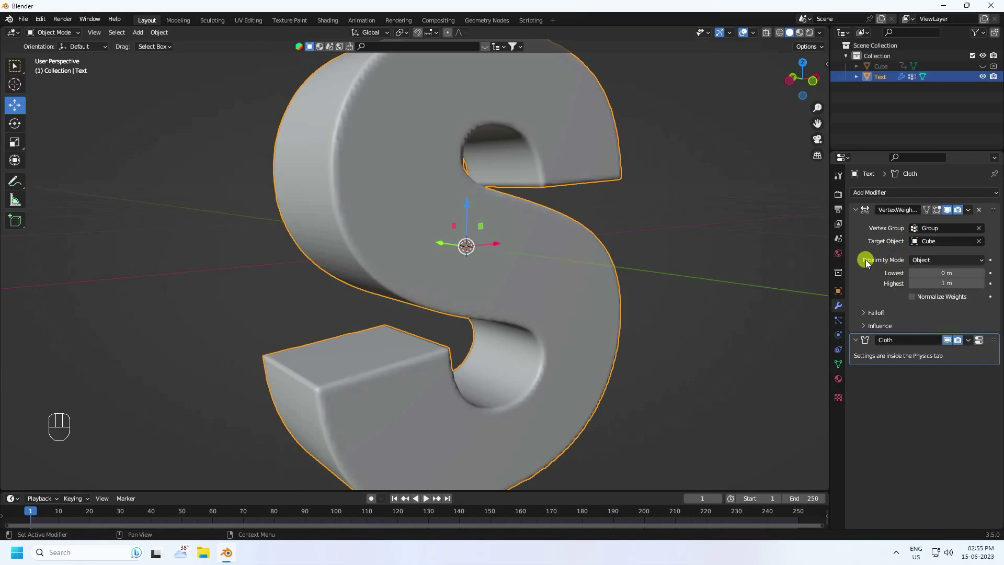
left_click_drag(925, 264, 929, 288)
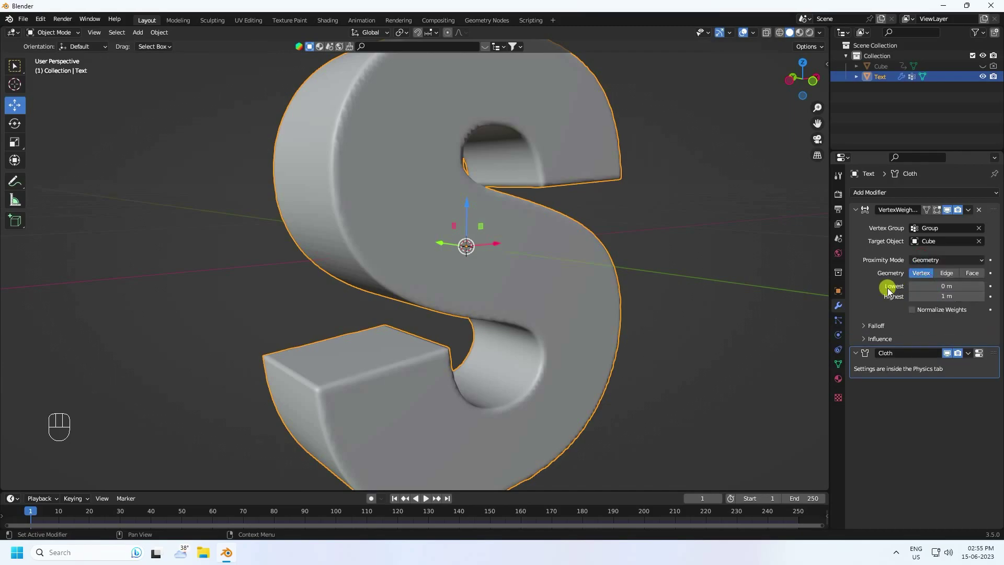
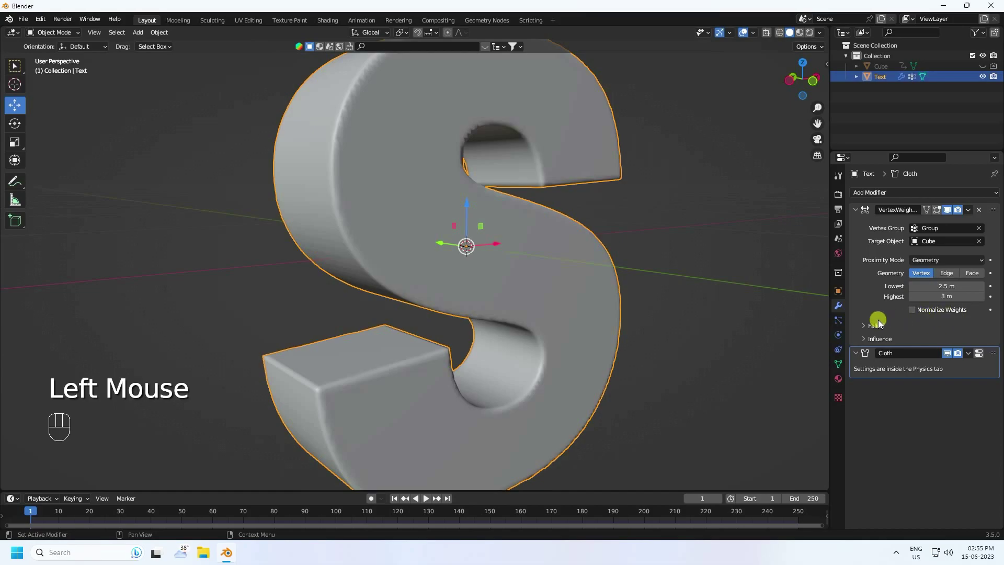
Give the proximity modifier a Smooth falloff type
left_click(867, 329)
left_click_drag(927, 344, 935, 396)
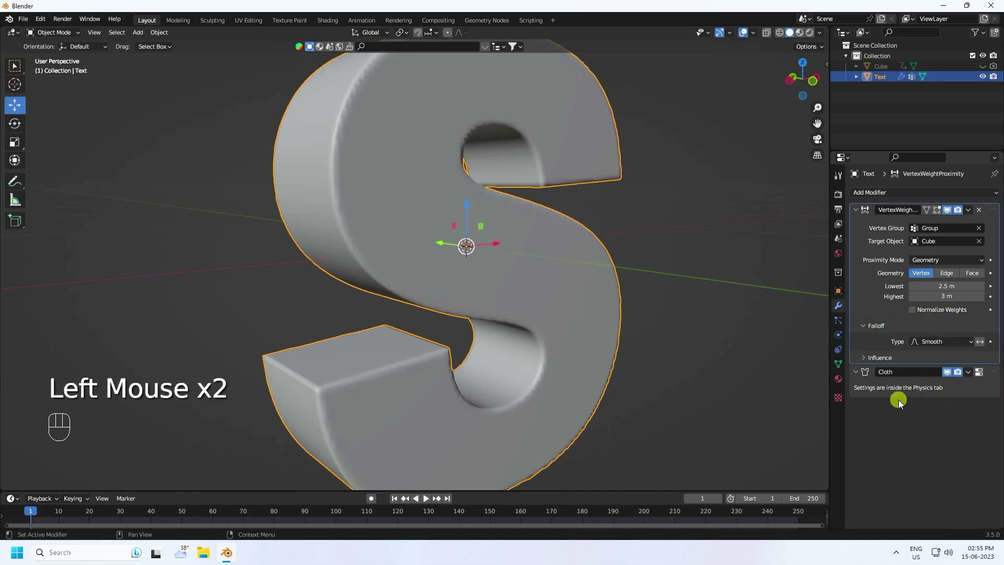
left_click(866, 330)
left_click(951, 358)
scroll("down", 3)
scroll("up", 3)
Preview the sweeping weight band in Weight Paint during playback, then return the S to Object Mode
left_click_drag(54, 40, 72, 93)
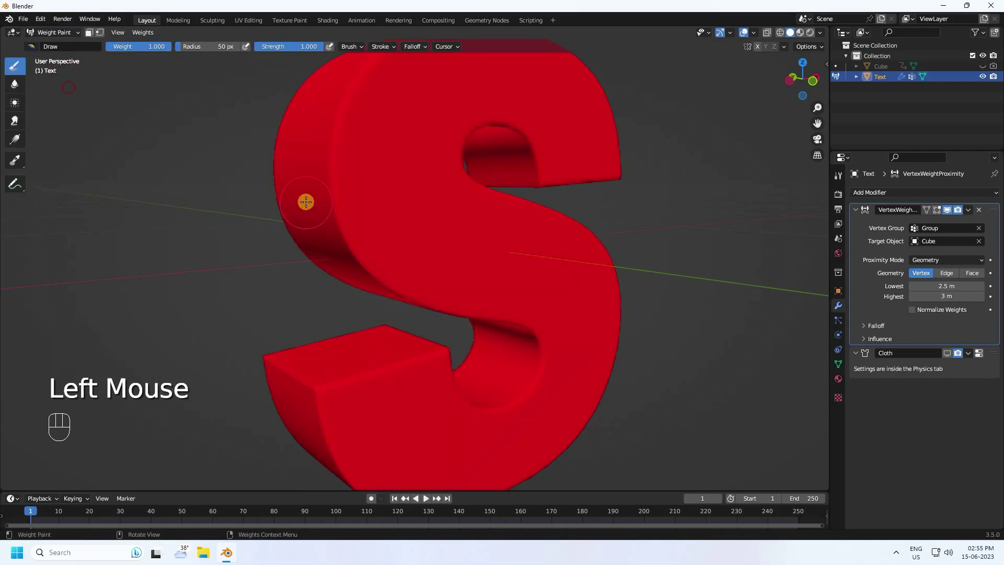
left_click(429, 502)
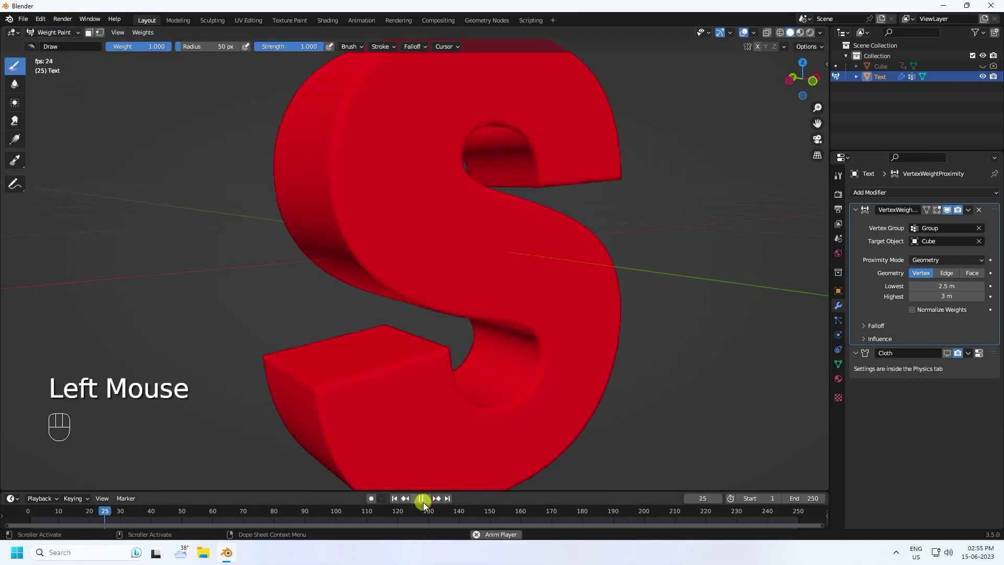
scroll("down", 3)
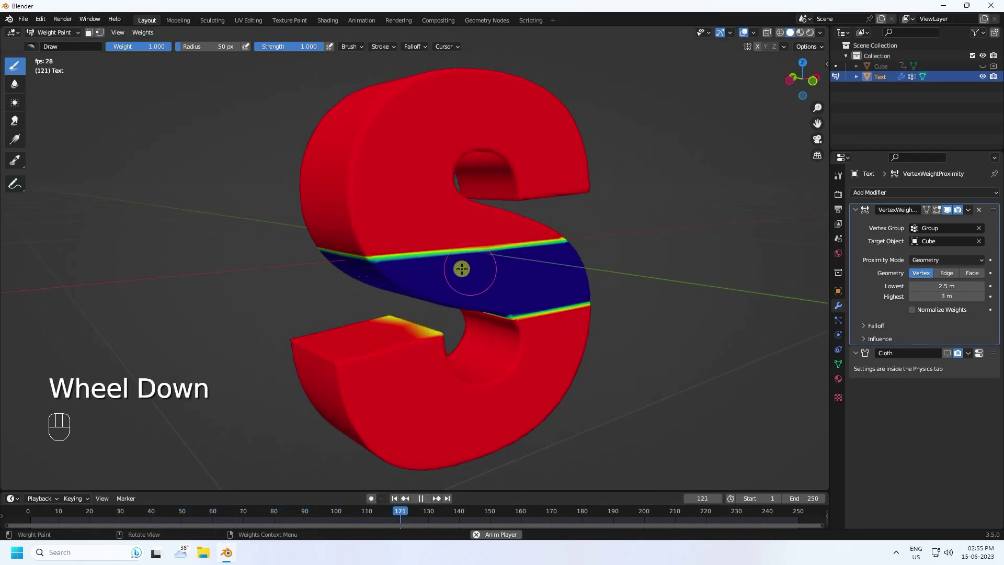
left_click(425, 501)
left_click(400, 502)
left_click(429, 506)
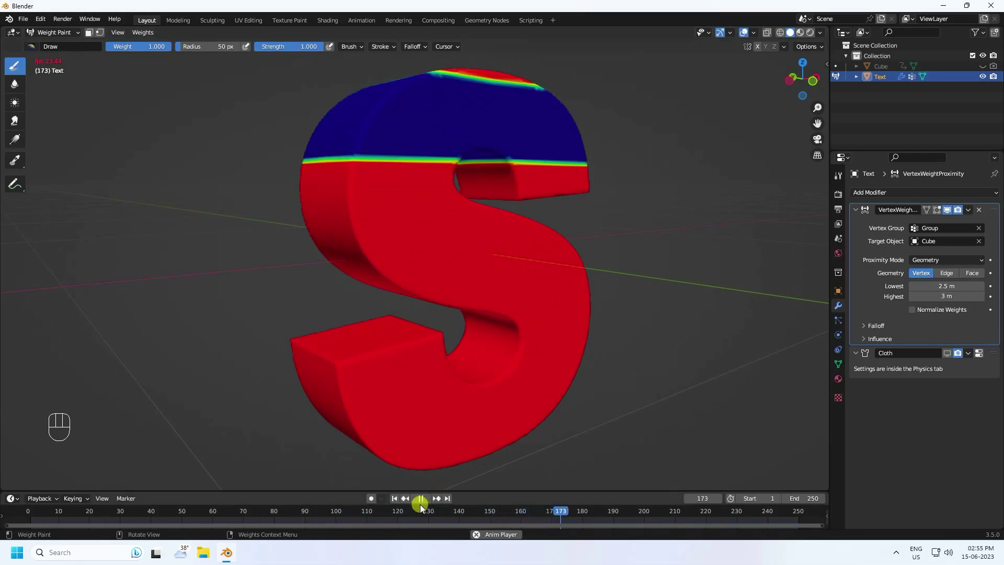
left_click(424, 503)
left_click(399, 505)
left_click_drag(58, 33, 62, 47)
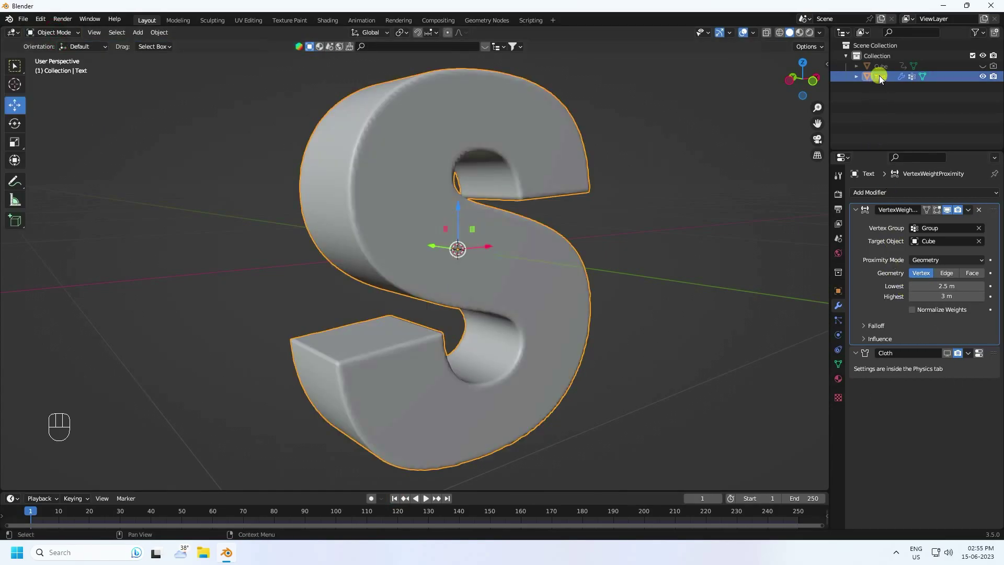
Delete the cloth bake from frame 1 and enable the Cloth modifier's viewport display
left_click(885, 82)
left_click(846, 337)
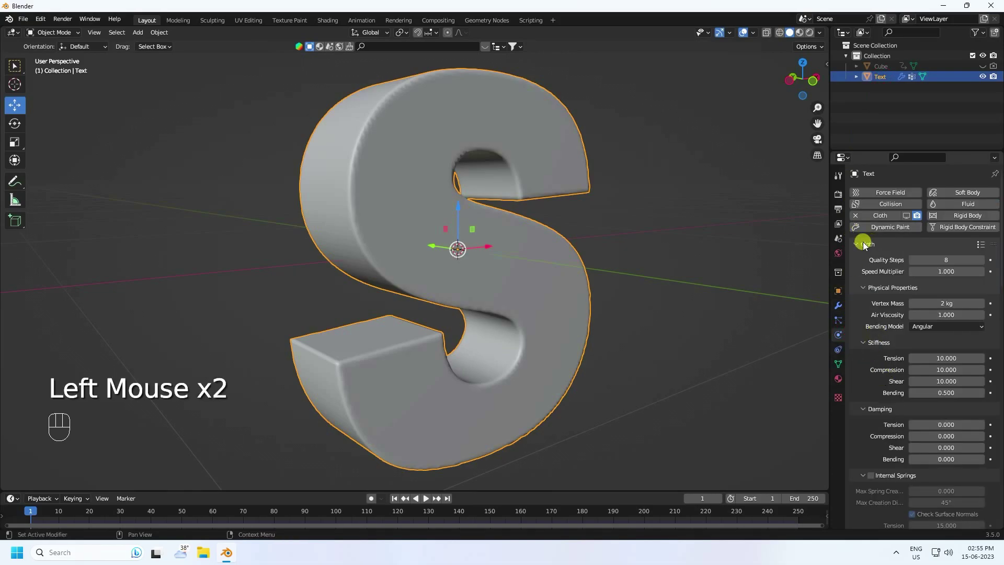
scroll("down", 3)
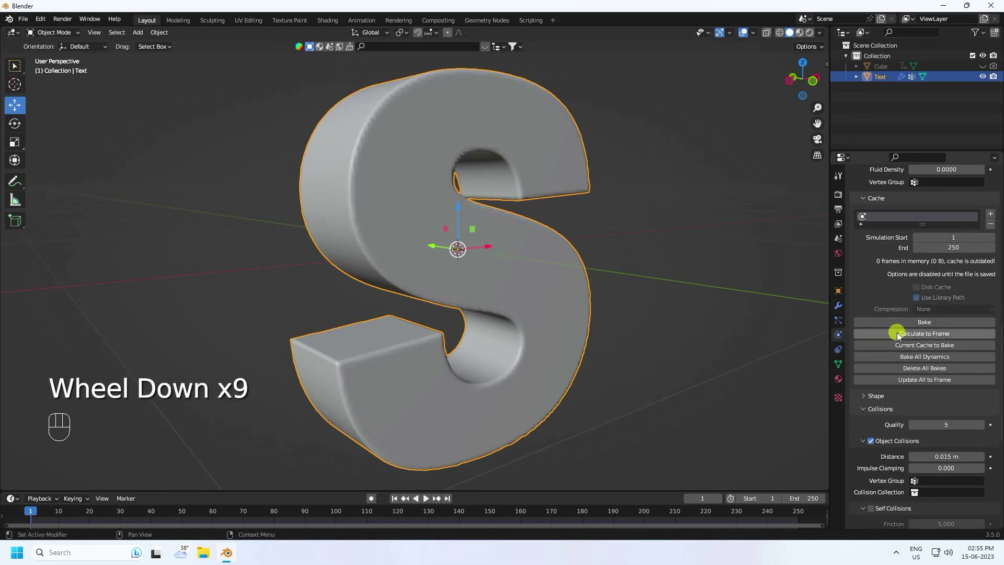
scroll("up", 3)
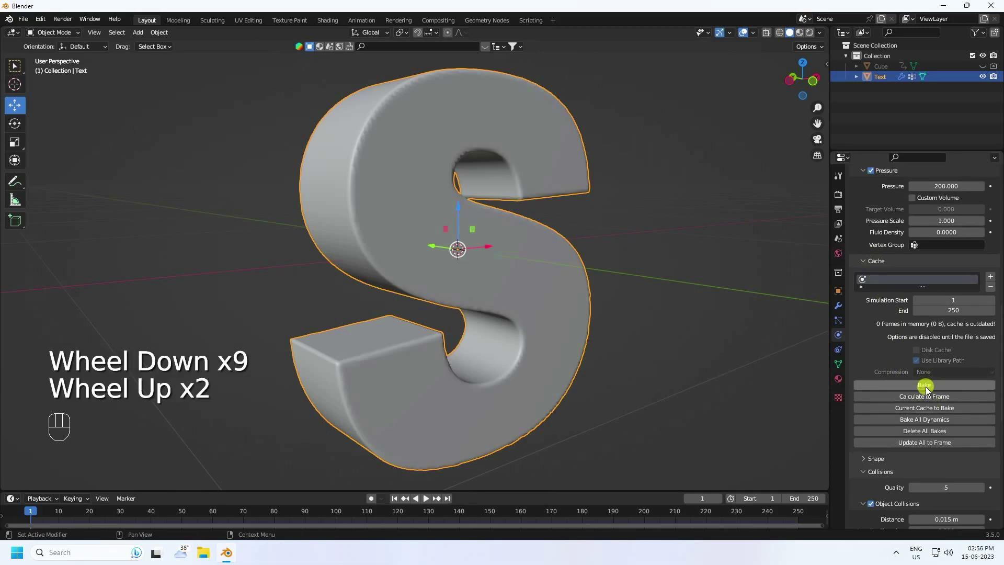
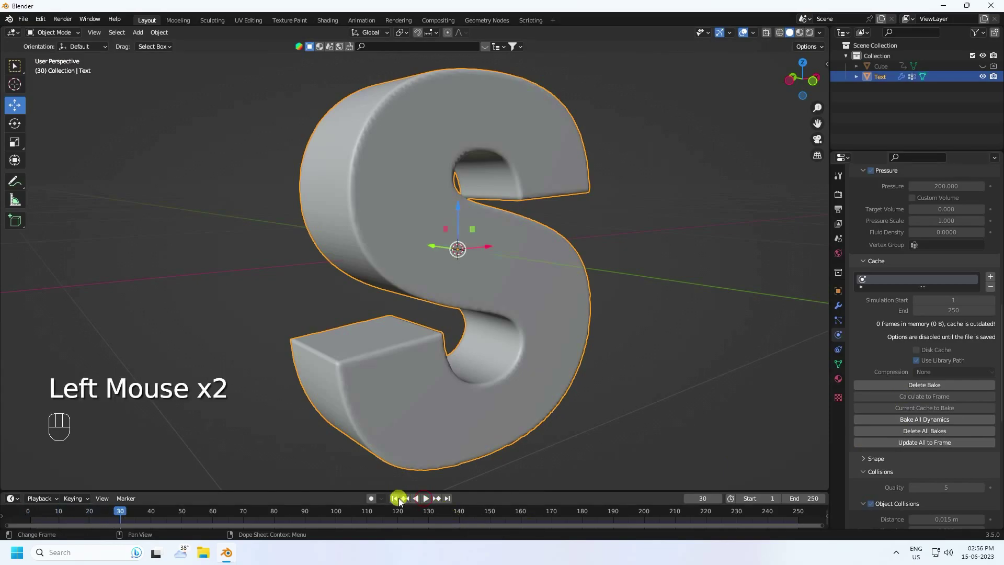
double_click(399, 503)
left_click(921, 389)
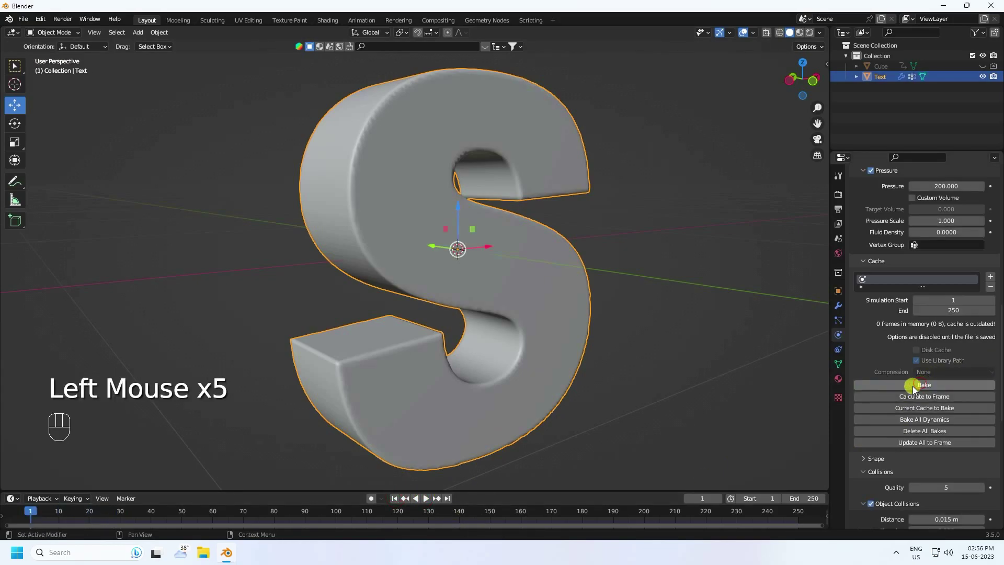
left_click(834, 304)
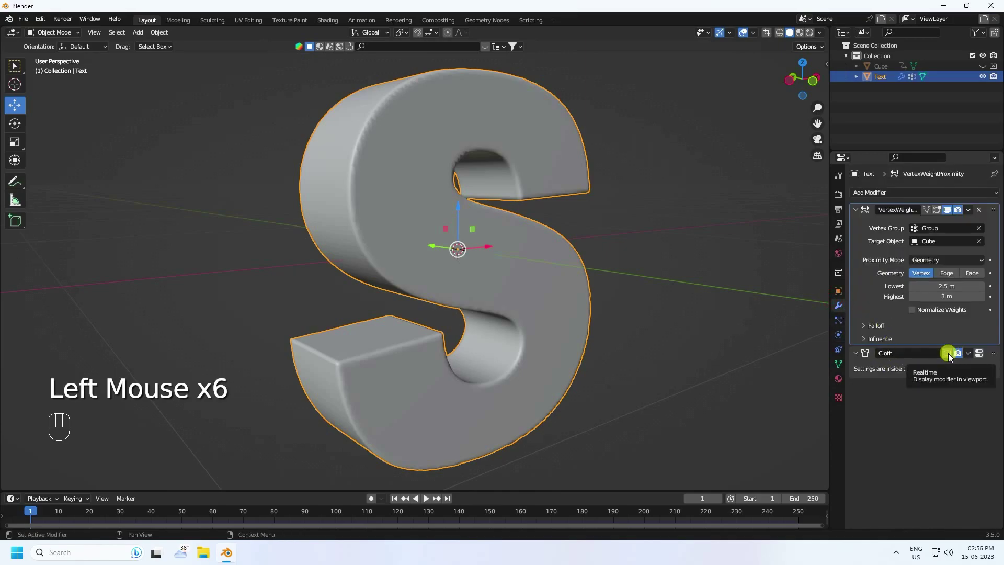
left_click(949, 359)
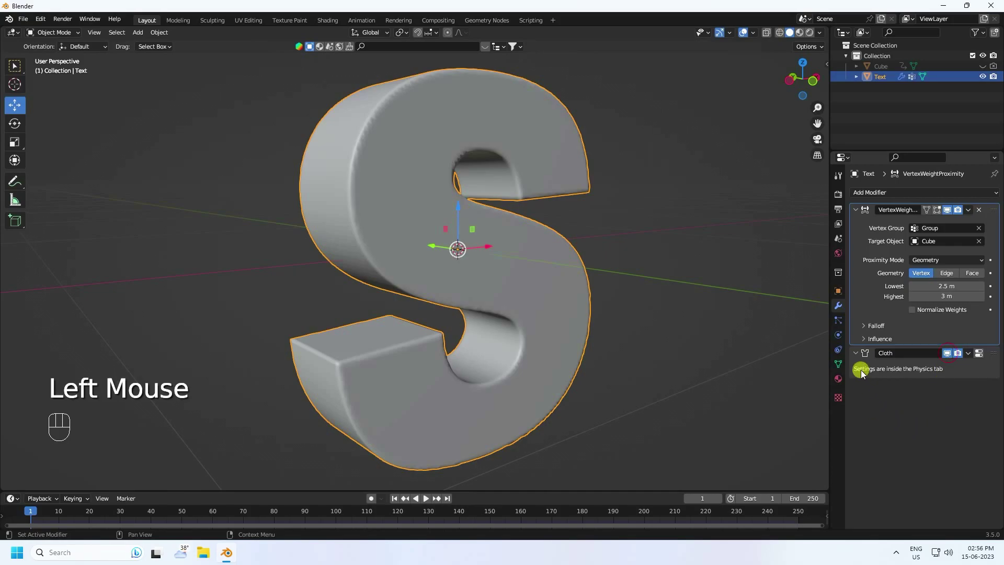
Bake the cloth simulation cache for all 250 frames
left_click(843, 339)
scroll("down", 3)
left_click_drag(916, 309, 434, 445)
left_click(419, 403)
Play back the baked cloth, inspect the wrinkled middle band and select the S letter
left_click(399, 505)
left_click(430, 505)
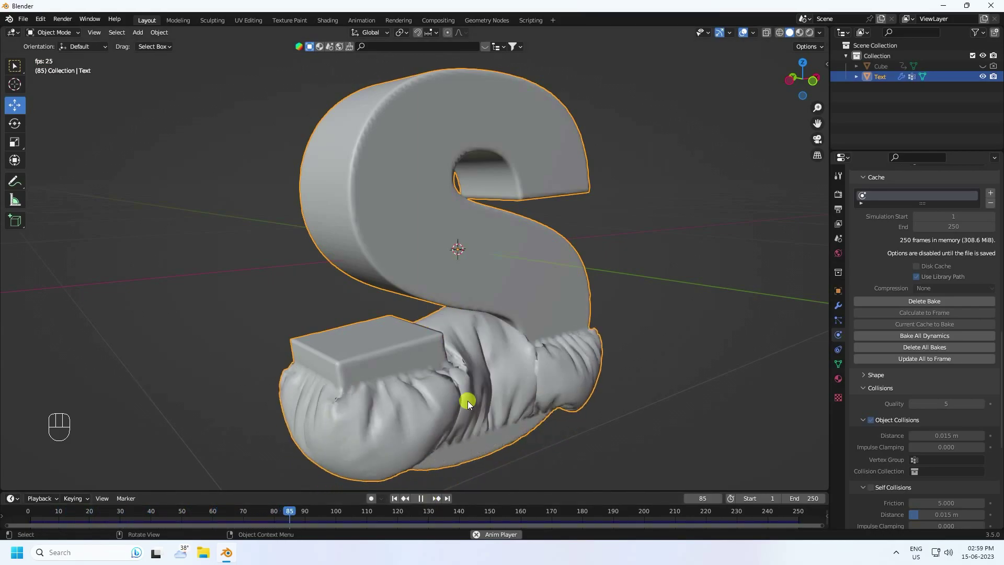
middle_click(493, 375)
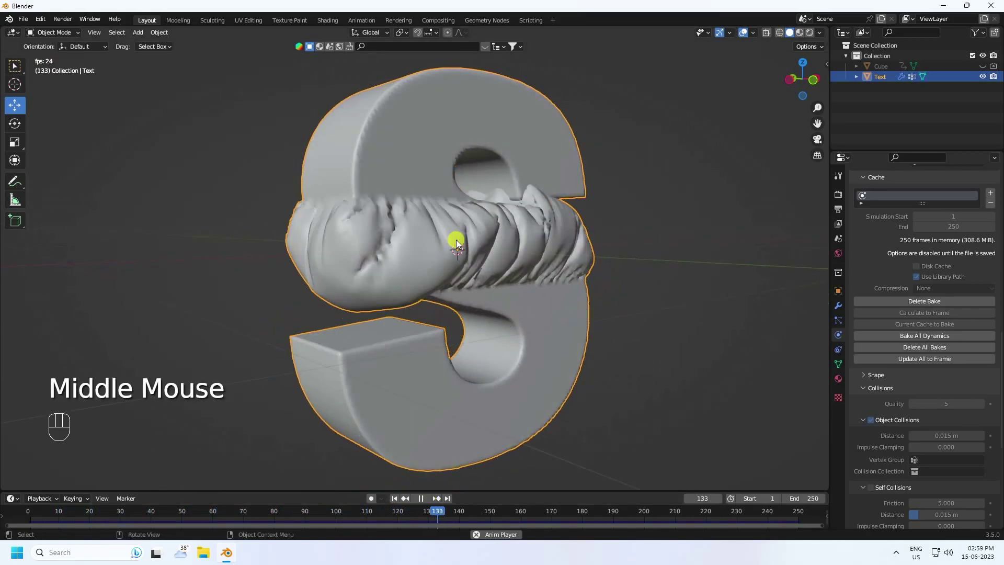
left_click_drag(477, 215, 477, 227)
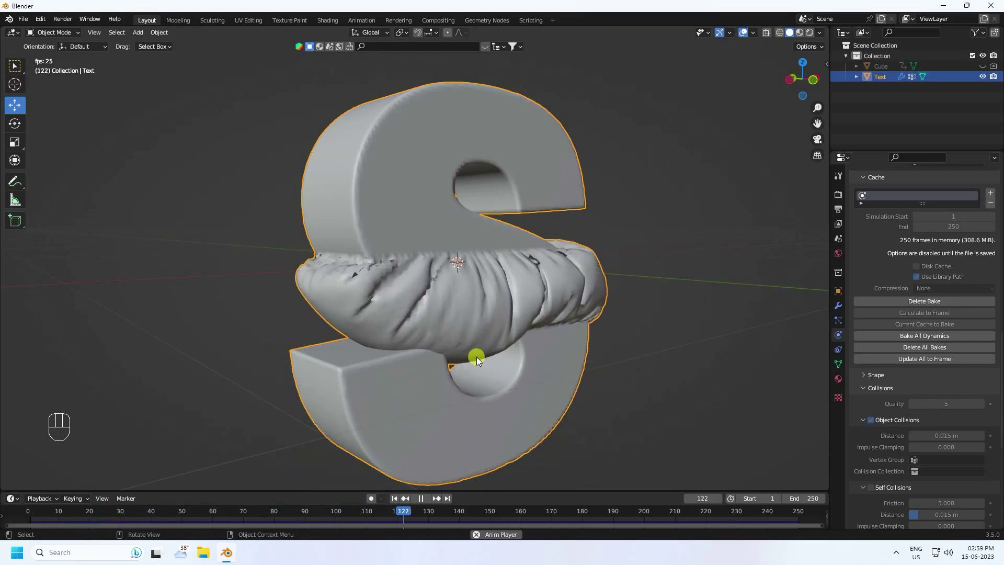
left_click(424, 499)
middle_click(439, 326)
left_click(401, 239)
right_click(398, 229)
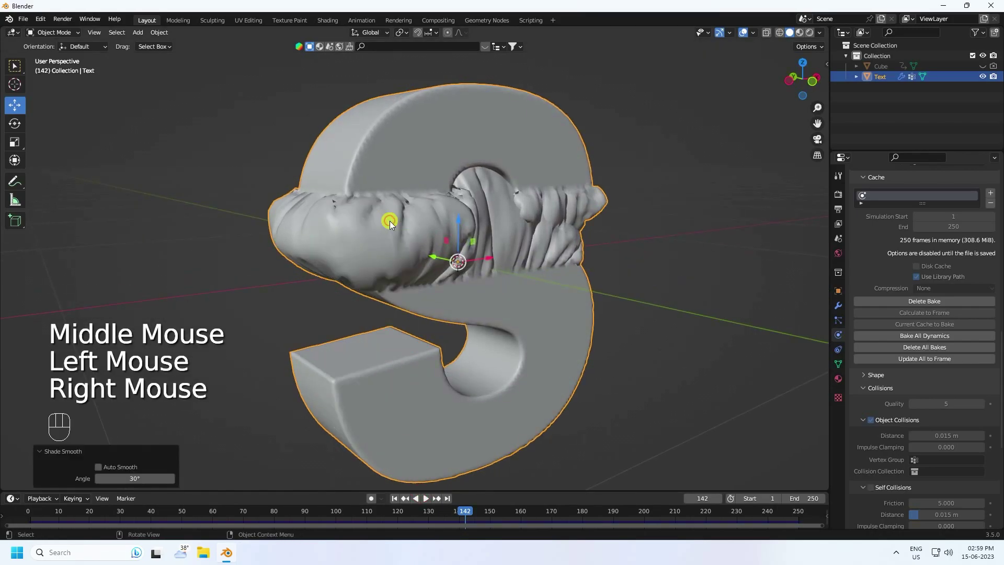
left_click(838, 307)
Add a Subdivision Surface modifier with viewport level 2 and render level 3
left_click_drag(876, 198, 811, 392)
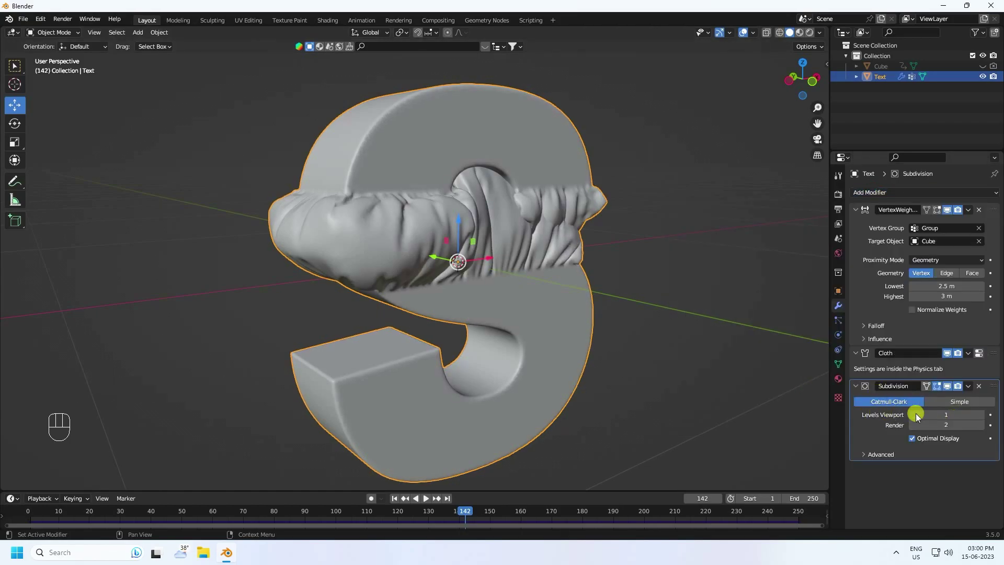
left_click(984, 418)
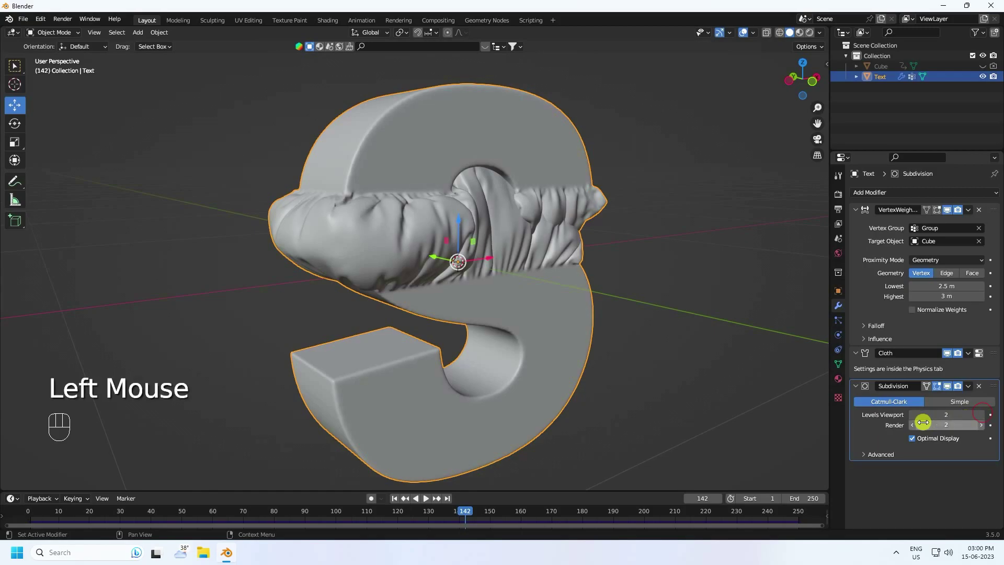
left_click(987, 431)
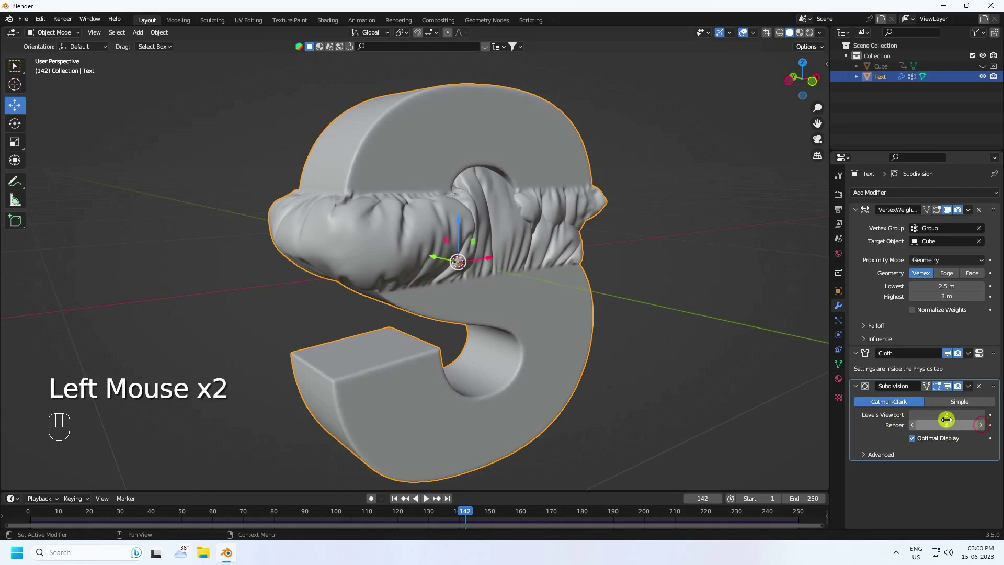
middle_click(629, 295)
scroll("up", 3)
Add a Smooth modifier with factor 2.0 and repeat 2 to soften the wrinkles
left_click_drag(471, 193, 485, 261)
left_click_drag(481, 271, 488, 269)
left_click_drag(489, 264, 476, 240)
left_click_drag(644, 341, 654, 290)
scroll("down", 3)
left_click_drag(509, 329, 529, 326)
left_click_drag(891, 198, 874, 345)
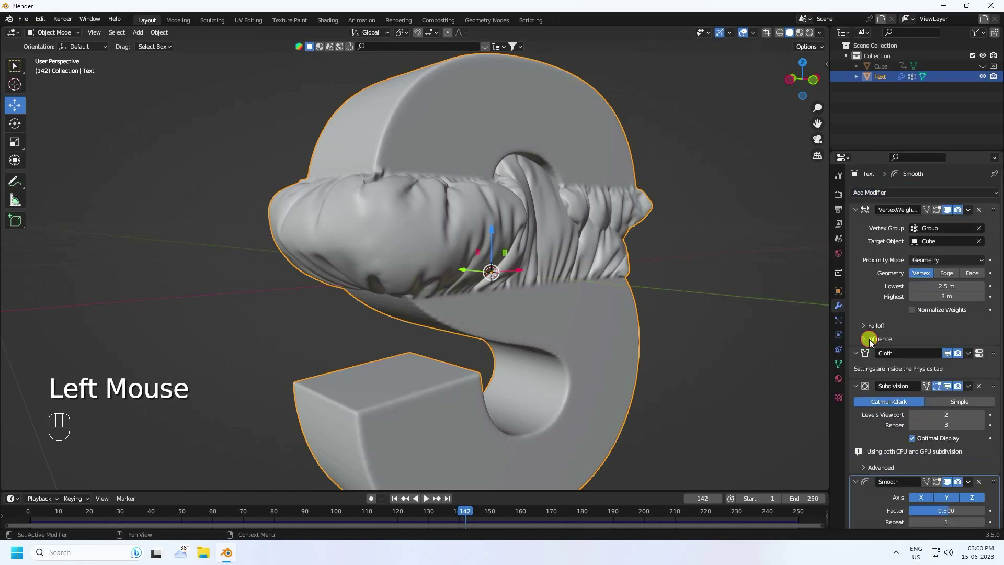
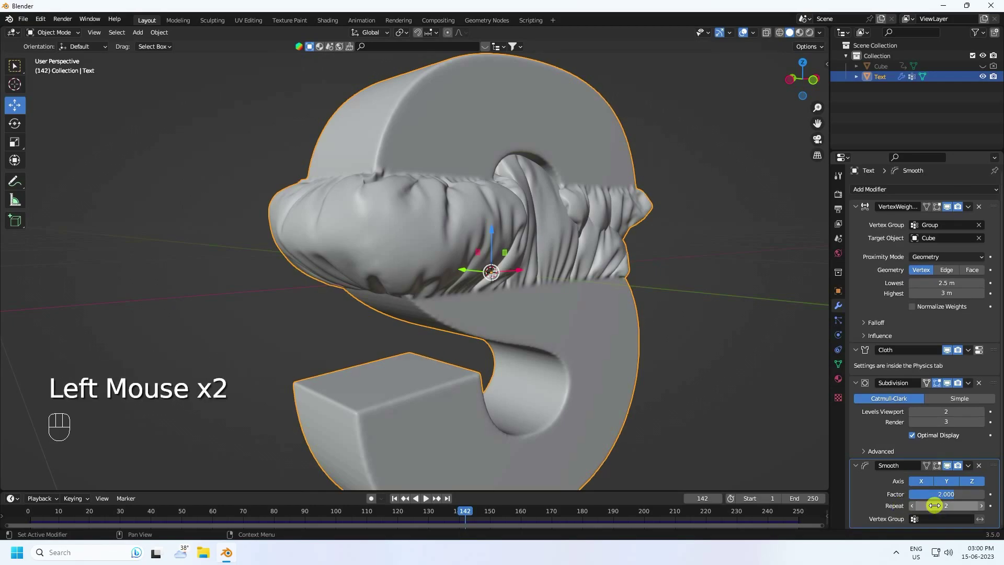
left_click_drag(572, 301, 547, 306)
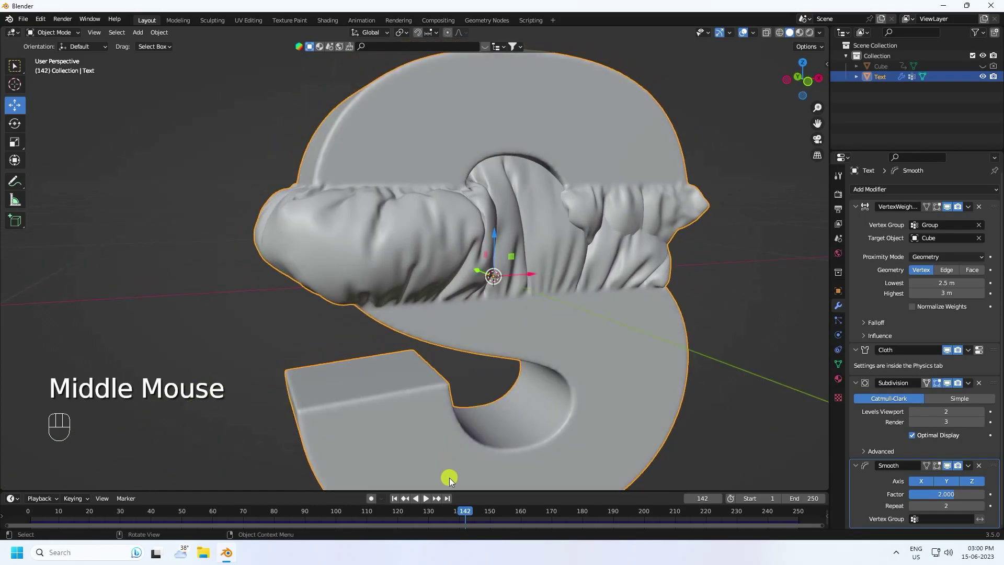
left_click_drag(395, 505, 409, 495)
Play the simulation, then scrub to frame 121 and orbit around the draped S
left_click(430, 504)
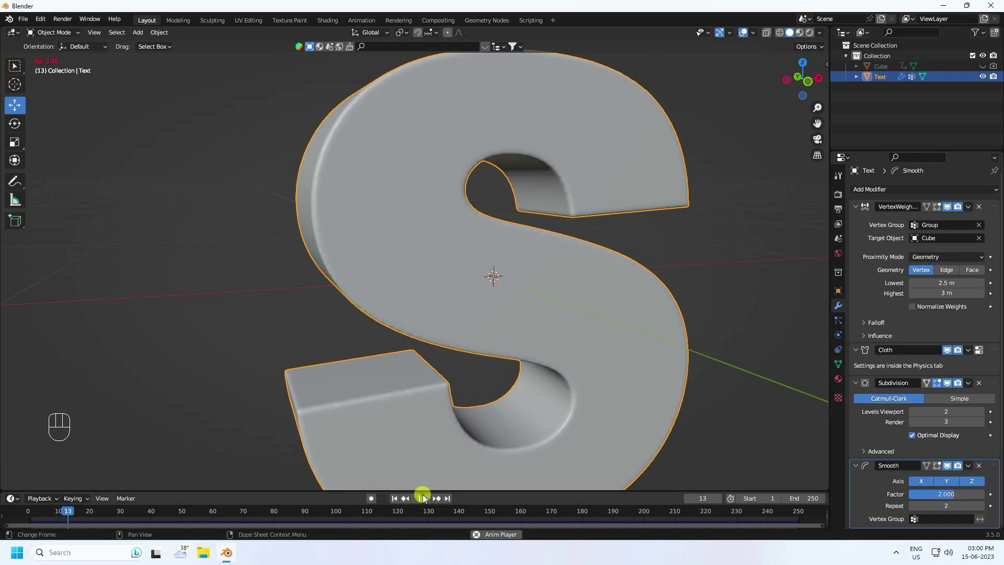
left_click(267, 512)
left_click(274, 514)
scroll("down", 3)
middle_click(360, 350)
scroll("up", 3)
left_click_drag(463, 417, 457, 376)
scroll("up", 3)
left_click_drag(472, 390, 465, 372)
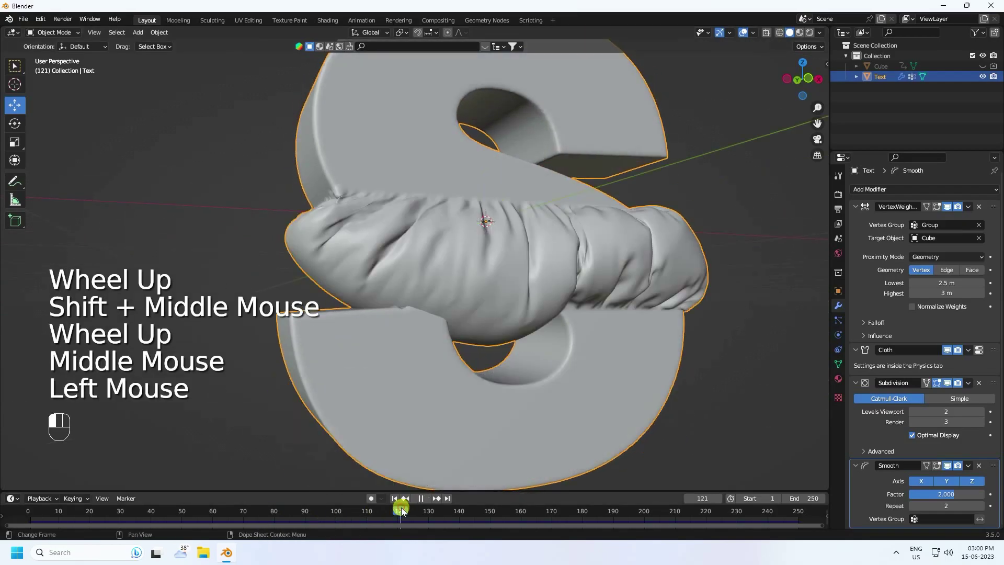
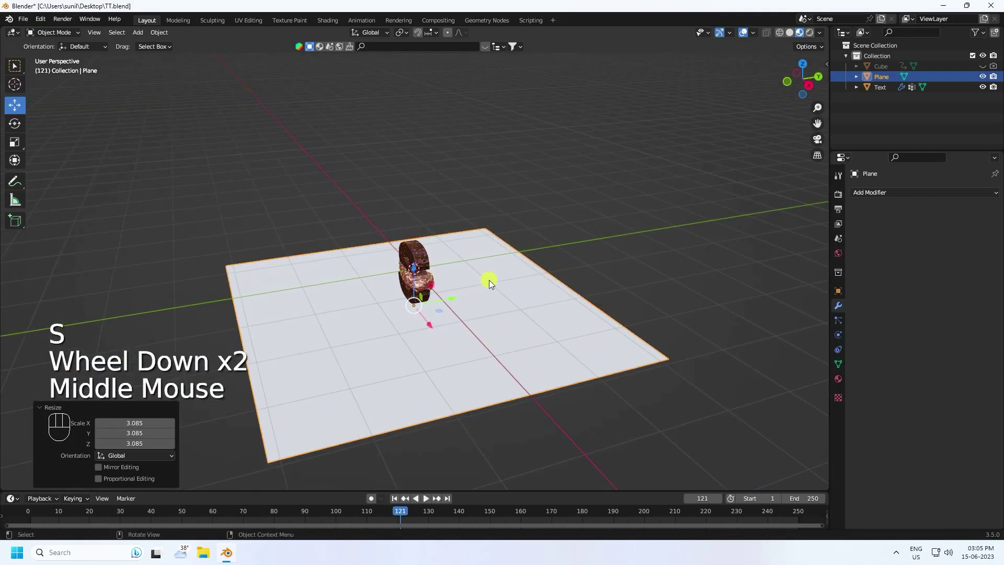
Edit the ground plane and extrude its back edge up into a backdrop
key("s")
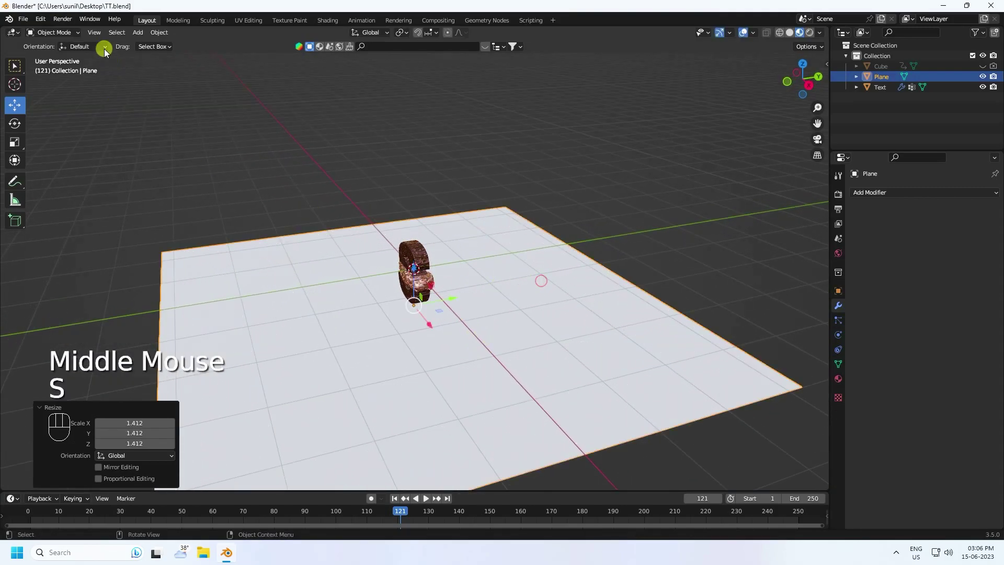
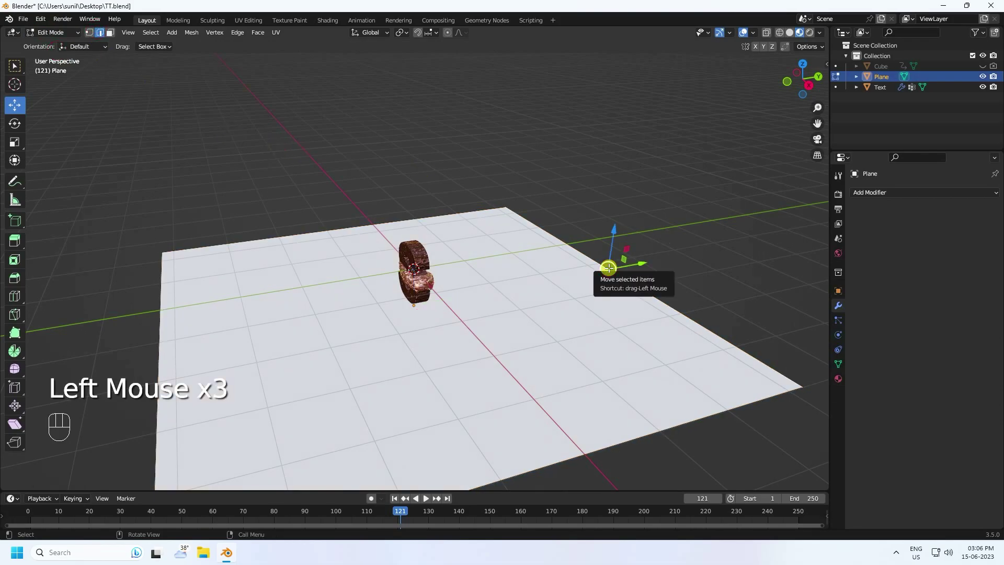
key("e")
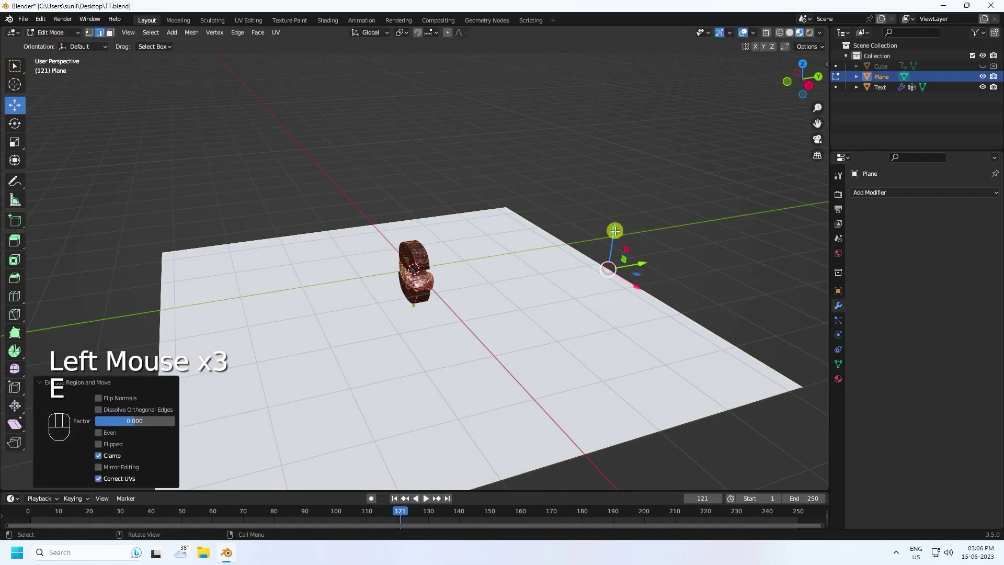
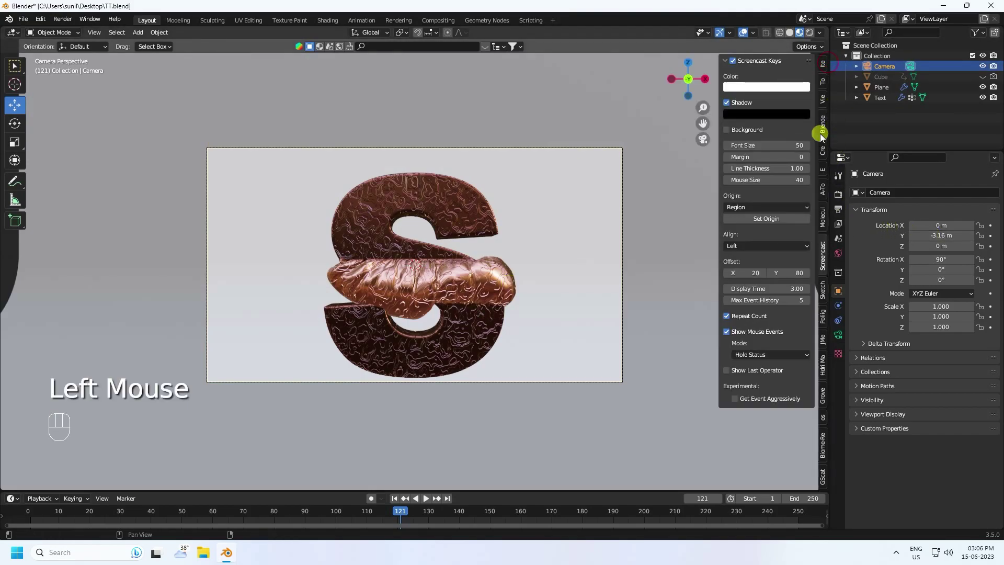
Lock the camera to the view and orbit to frame the S from a higher angled viewpoint
left_click(825, 102)
left_click(769, 184)
left_click(769, 193)
left_click_drag(432, 327, 461, 343)
scroll("up", 3)
left_click_drag(496, 347, 485, 326)
left_click_drag(485, 327, 492, 333)
scroll("up", 3)
scroll("down", 3)
middle_click(473, 316)
scroll("down", 3)
middle_click(474, 320)
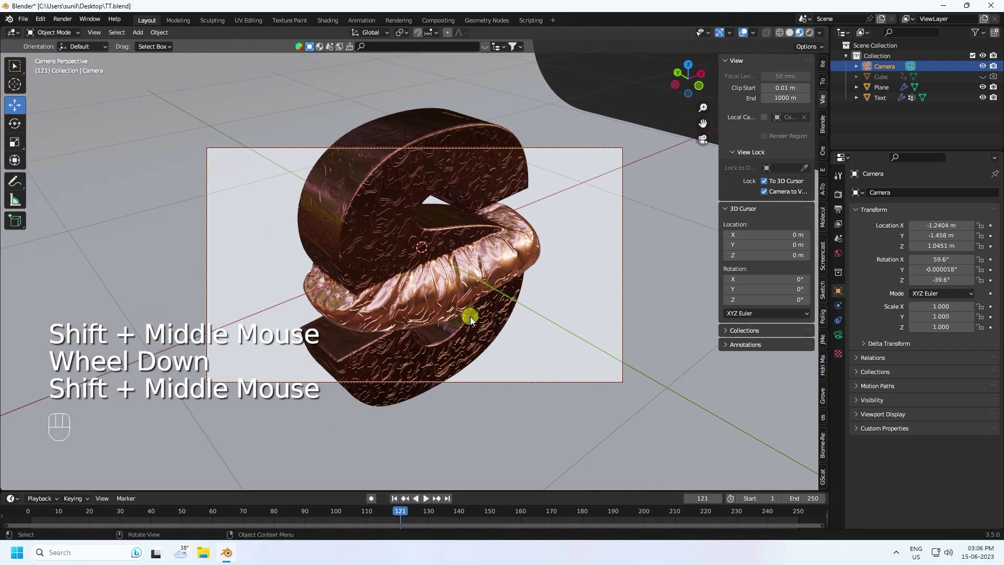
Release the camera lock and fine-tune the final framing
left_click(765, 187)
left_click(767, 200)
left_click_drag(396, 503, 429, 502)
left_click(429, 503)
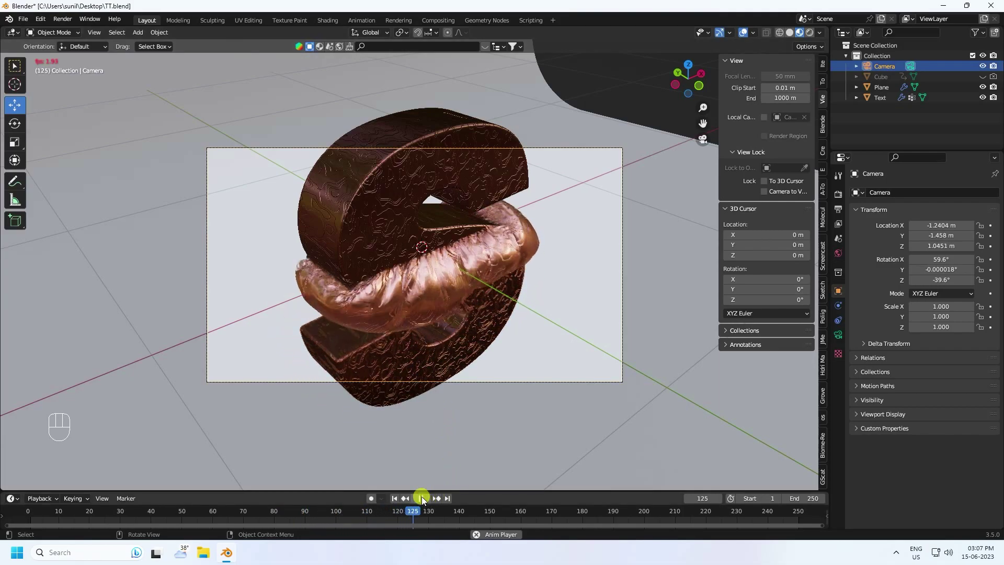
Stop playback, select the backdrop plane and show its material's Base Color
left_click(429, 496)
scroll("up", 3)
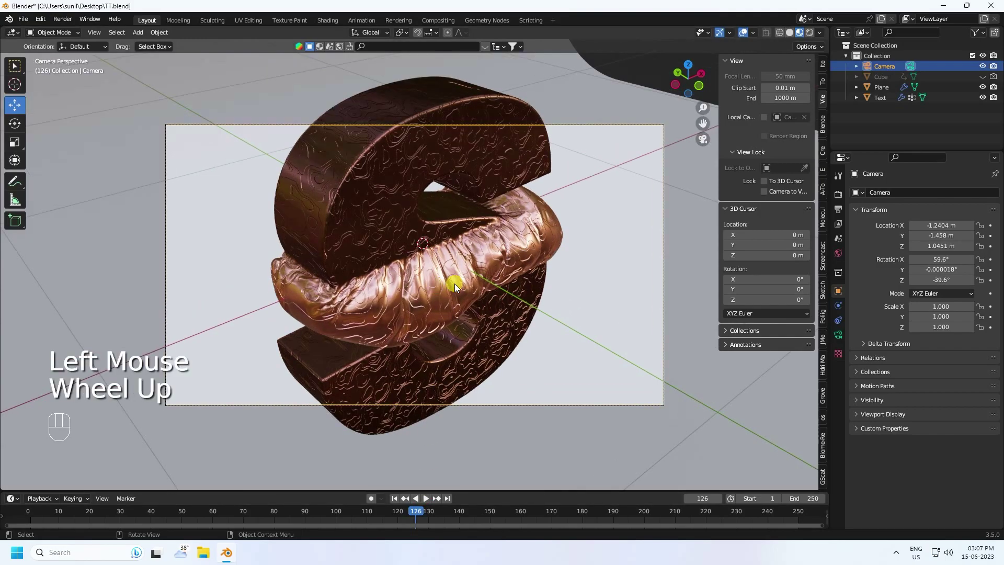
left_click(597, 259)
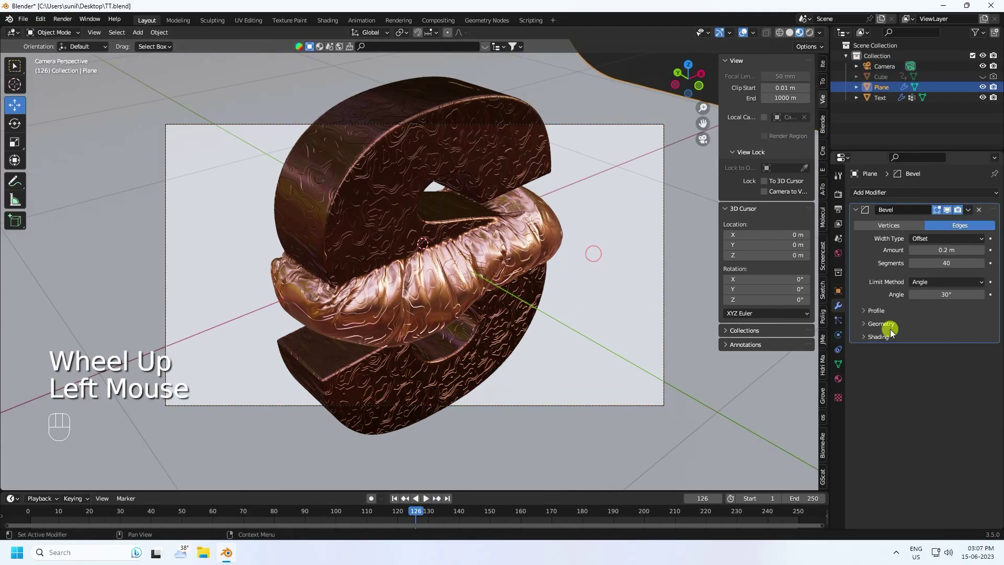
left_click(845, 385)
Shift the plane's Base Color to a dark maroon, then show the World surface settings
left_click_drag(891, 243, 900, 367)
left_click(935, 353)
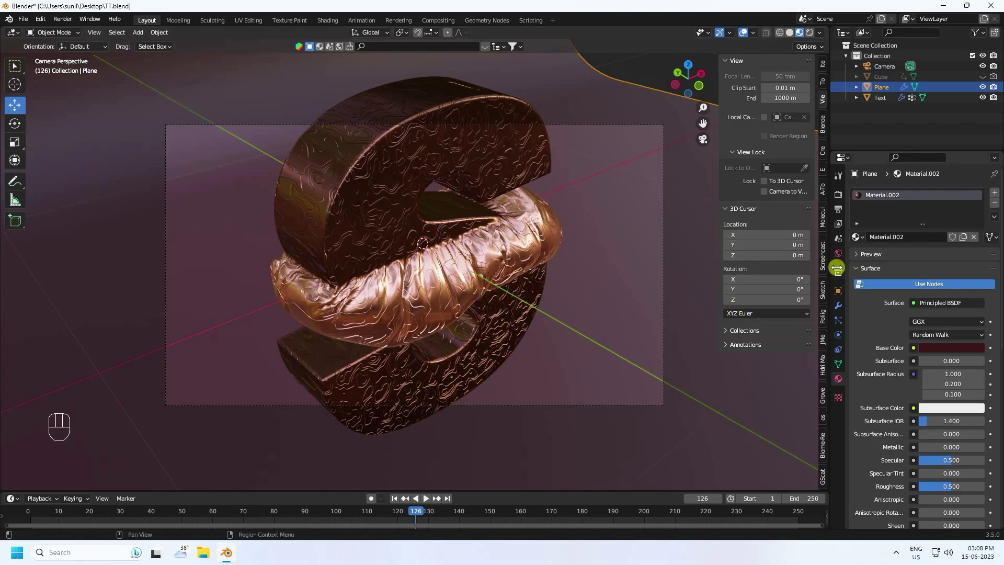
left_click(840, 254)
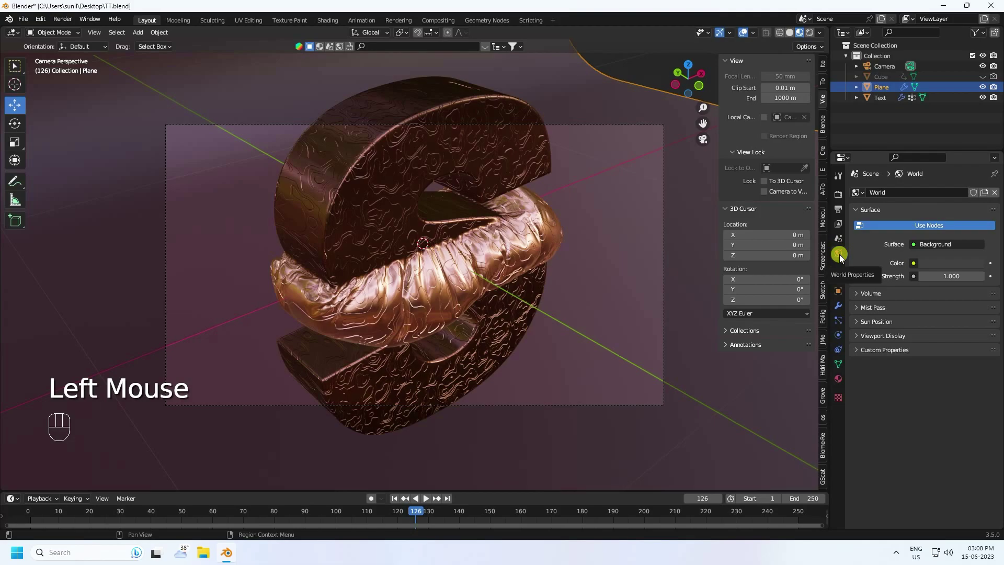
Switch the world colour to an Environment Texture and browse for an HDRI image
key("n")
left_click_drag(917, 269, 683, 315)
double_click(956, 275)
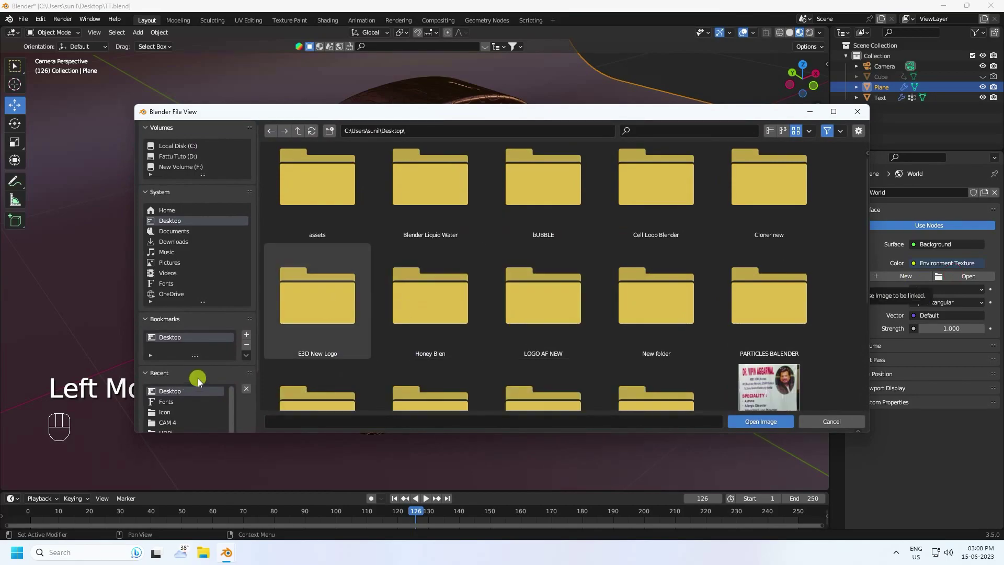
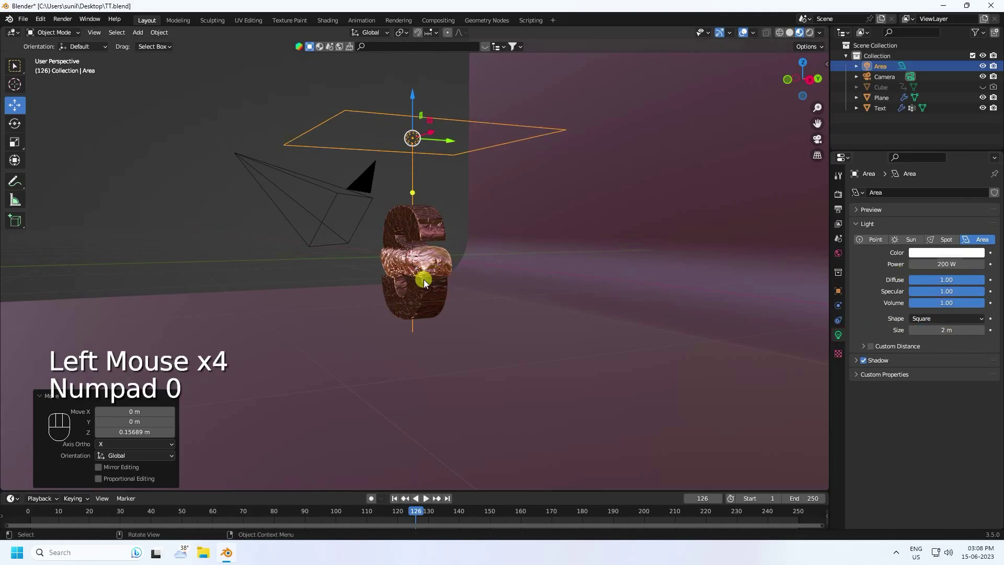
Look through the camera and lower Cycles render Max Samples to 256
key("KP_0")
left_click(847, 204)
left_click_drag(923, 194, 927, 228)
left_click_drag(926, 225, 932, 251)
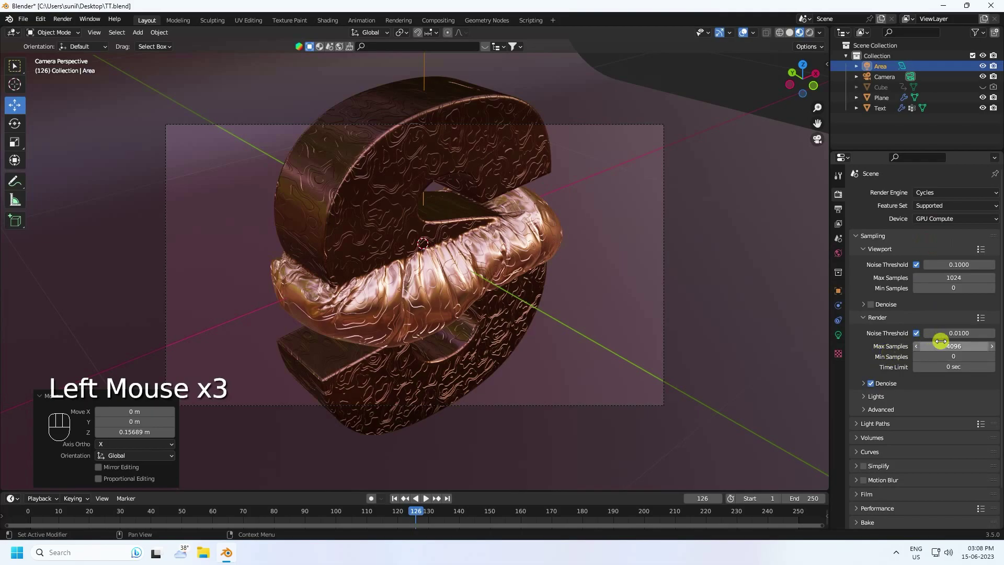
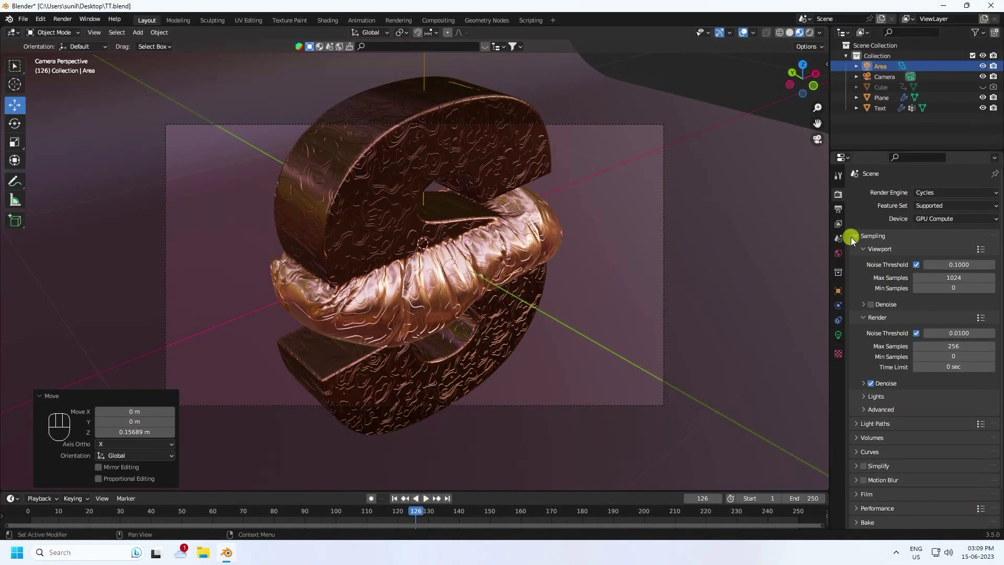
Set the render output path to Desktop\New Folder(1) for the PNG frames
left_click(841, 214)
left_click_drag(940, 292, 946, 348)
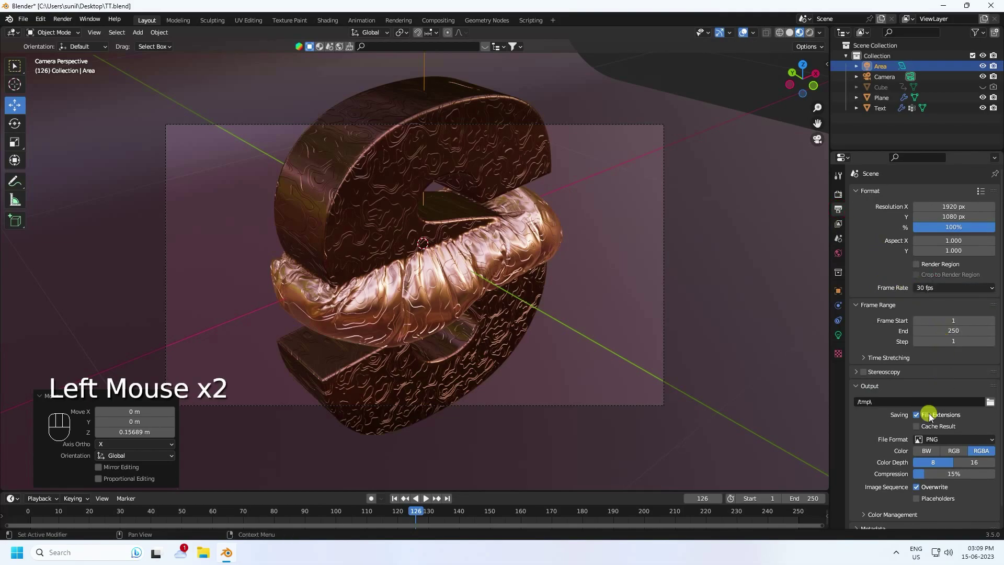
double_click(995, 412)
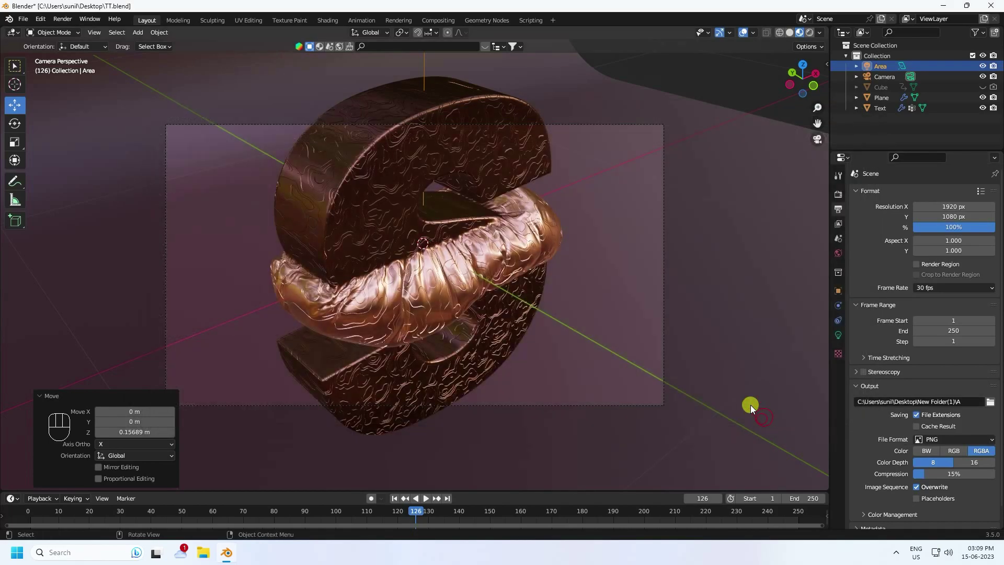
Return to frame 1 and select the Camera with its Object transform properties shown
left_click(394, 498)
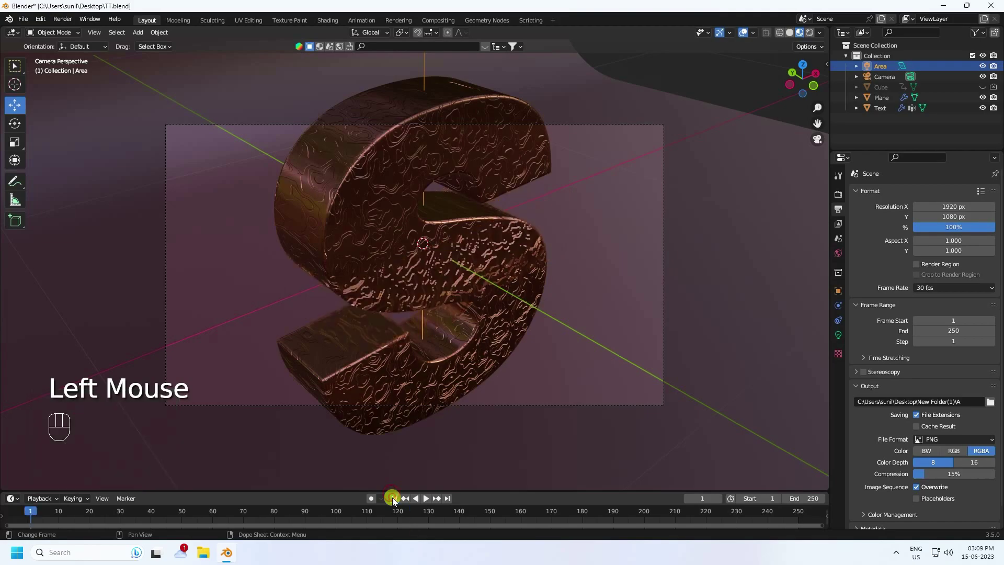
left_click(101, 94)
left_click_drag(65, 26, 301, 226)
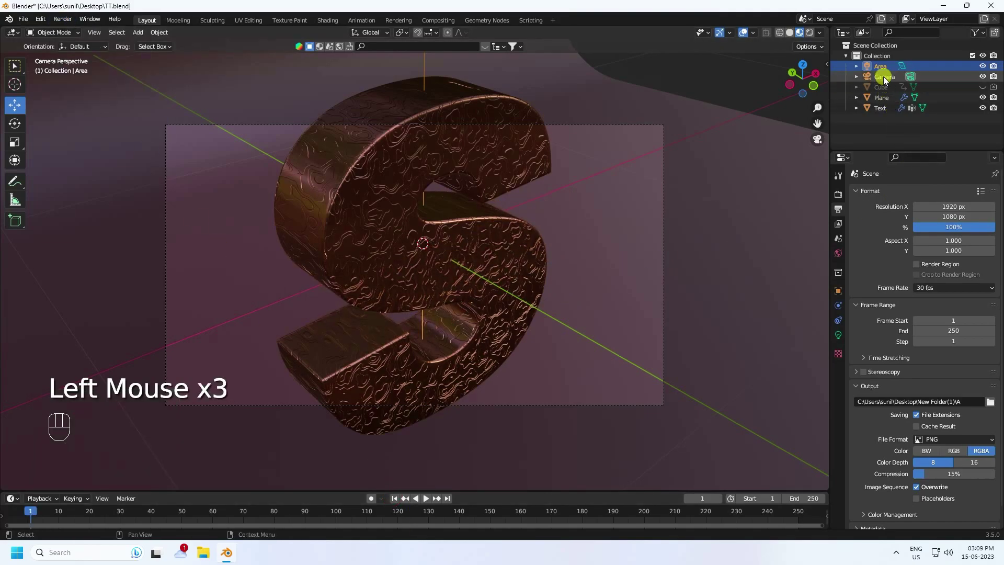
left_click(888, 83)
left_click(842, 292)
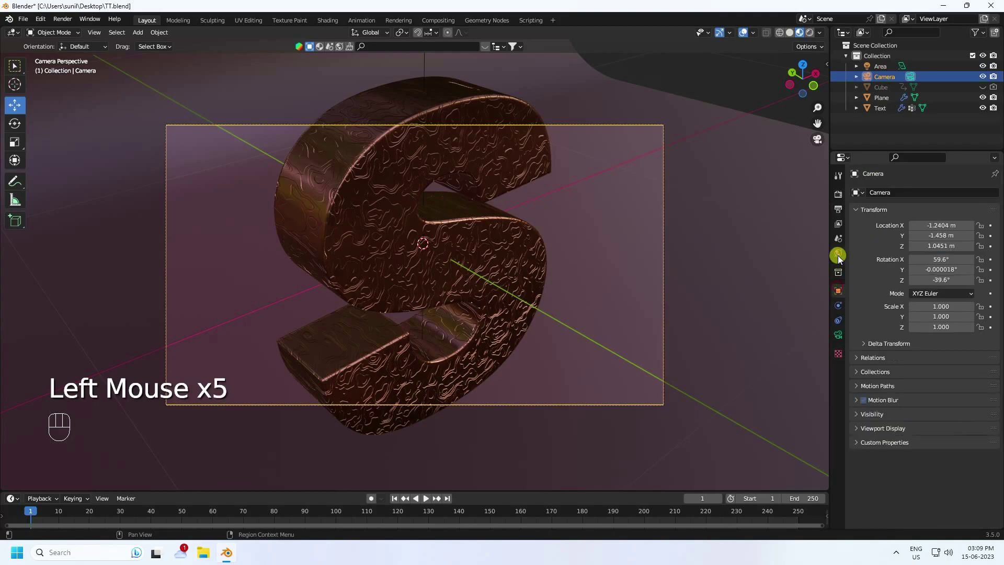